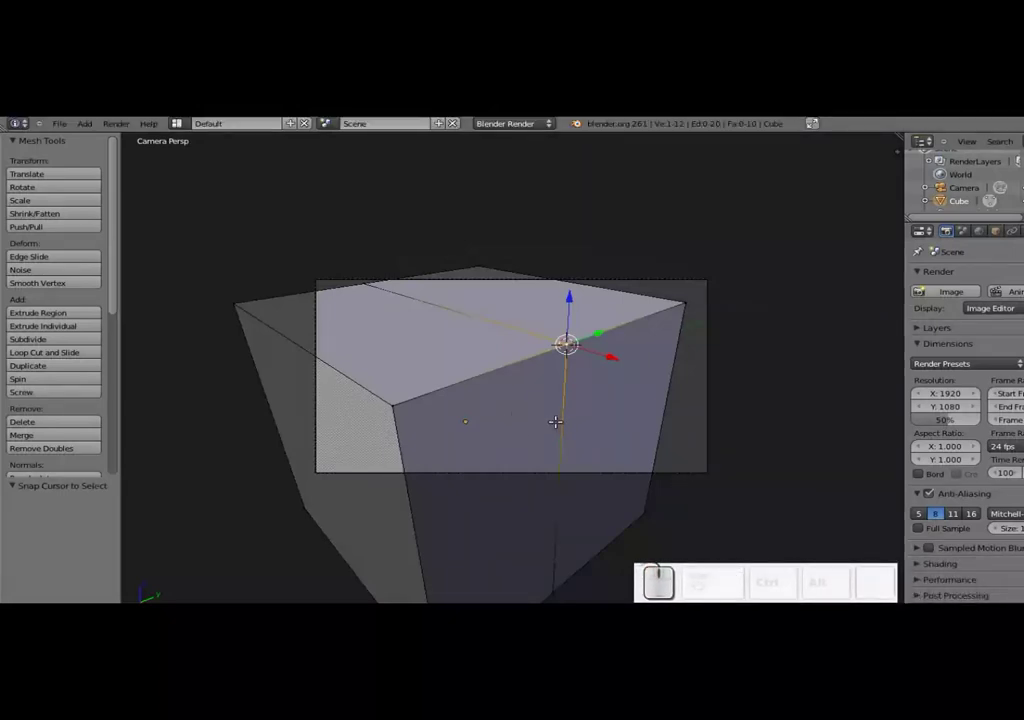
- Return the cube to object mode and bring up the Add-ons preferences
key(Tab)
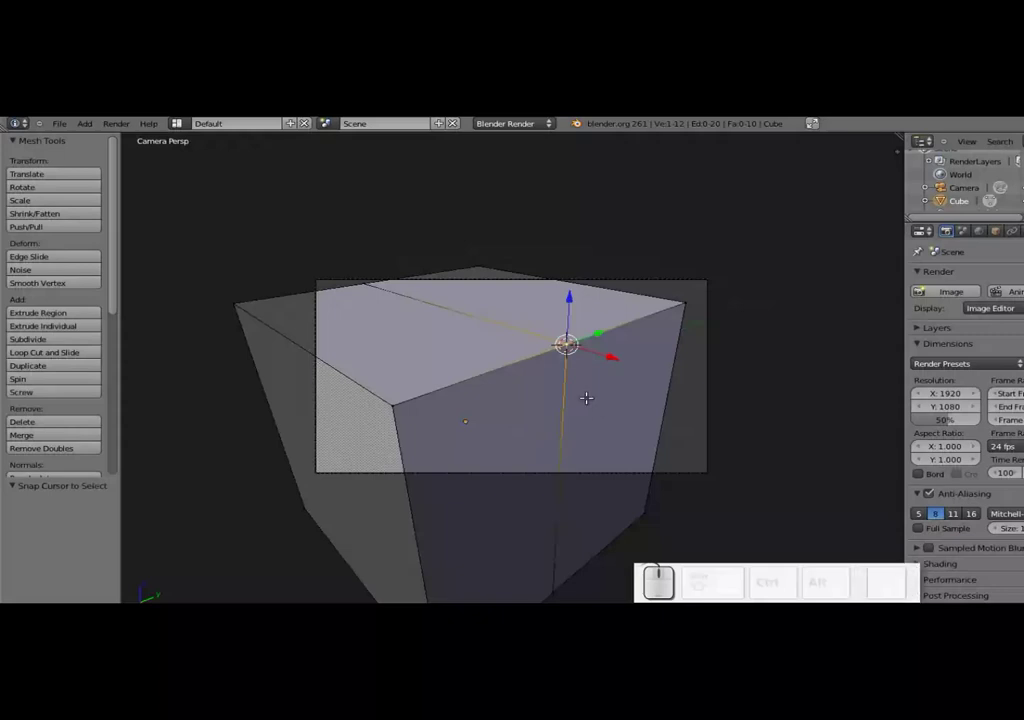
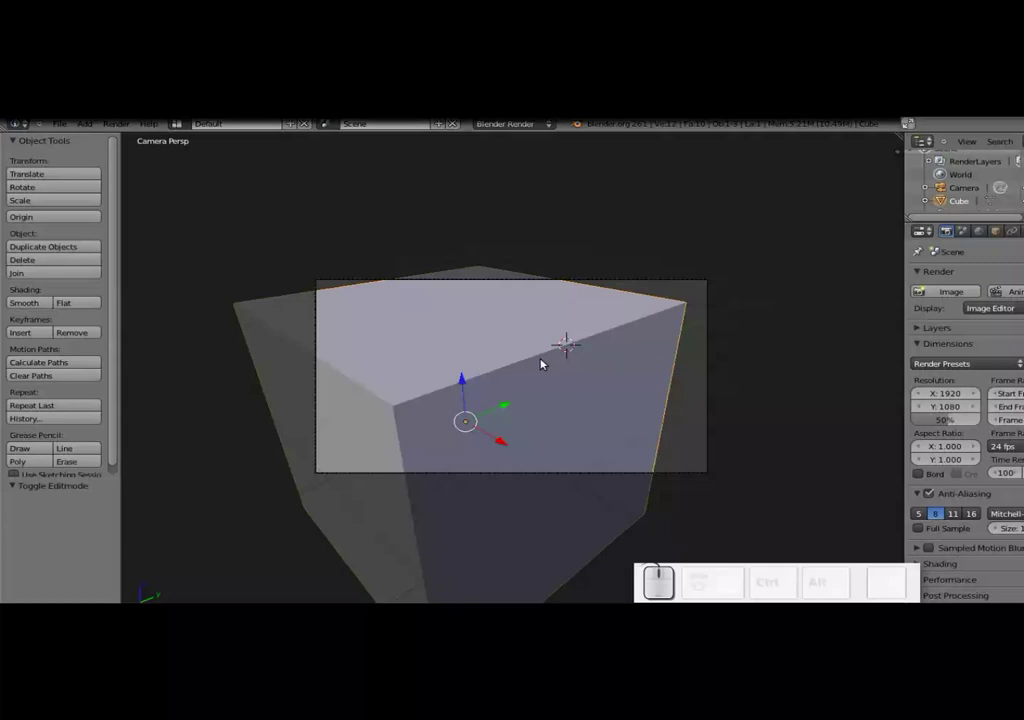
click(65, 128)
click(86, 250)
drag(291, 129, 384, 185)
click(384, 185)
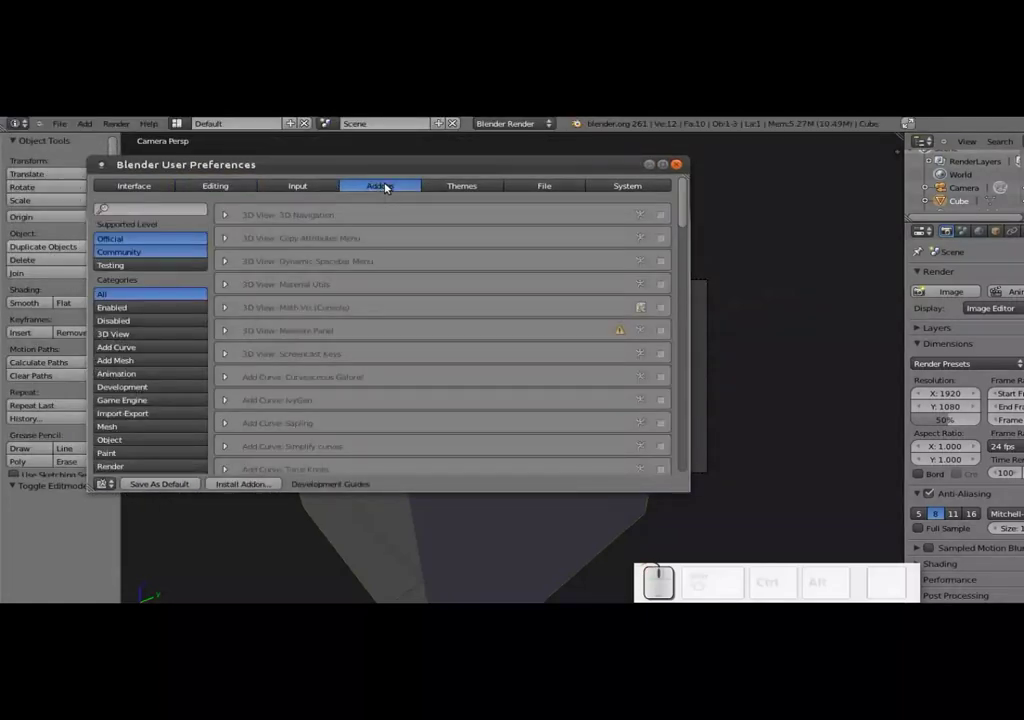
- Search the add-ons for 'ivy', enable Add Curve: IvyGen and close preferences
click(163, 213)
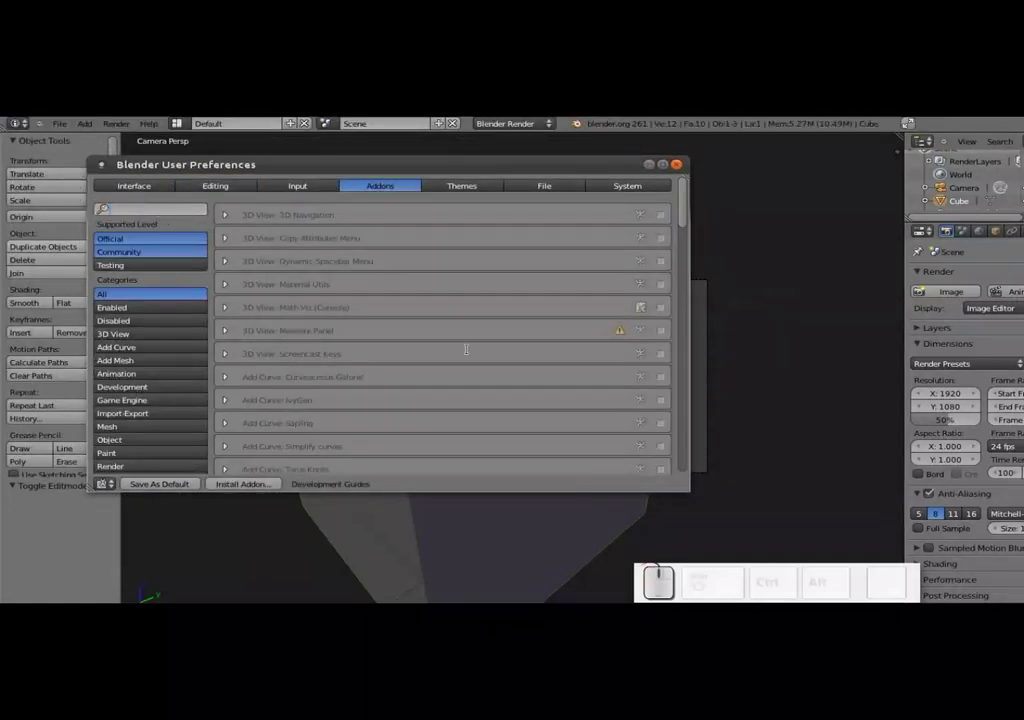
key(i)
key(v)
key(y)
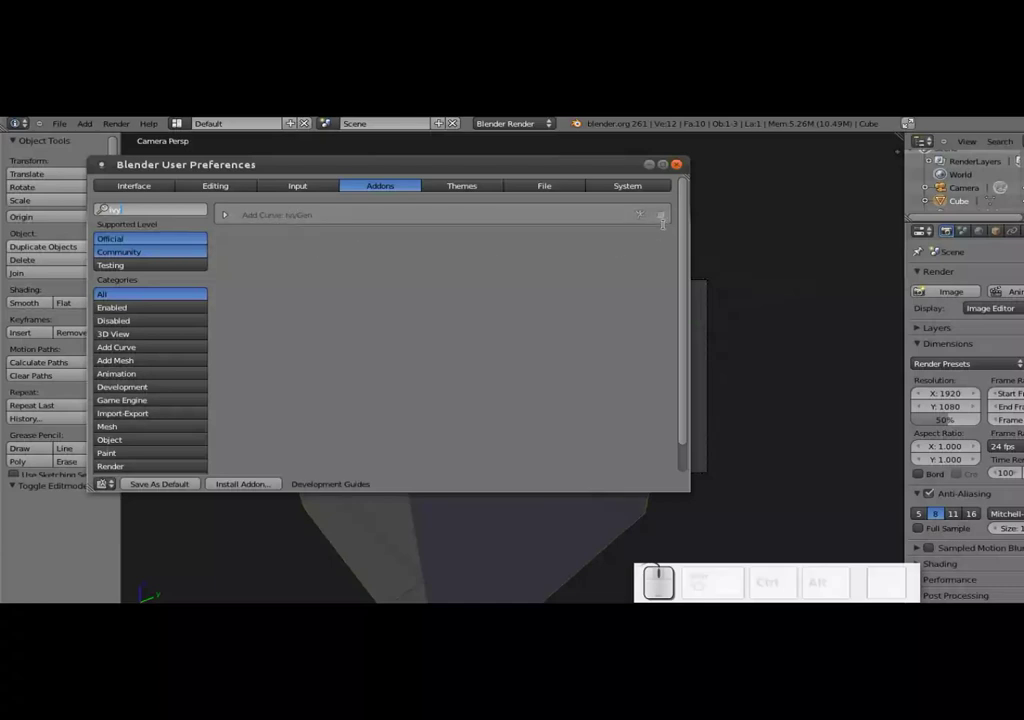
drag(667, 215, 664, 217)
click(683, 167)
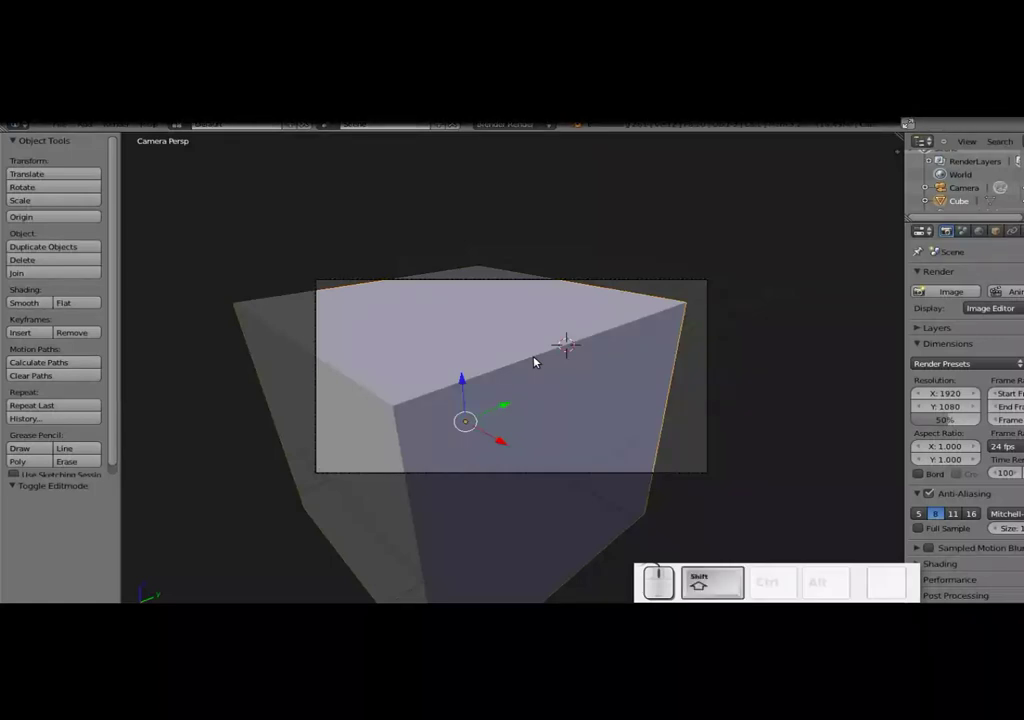
- Add IvyGen ivy onto the cube via Curve > Add Ivy to Mesh
key(shift+a)
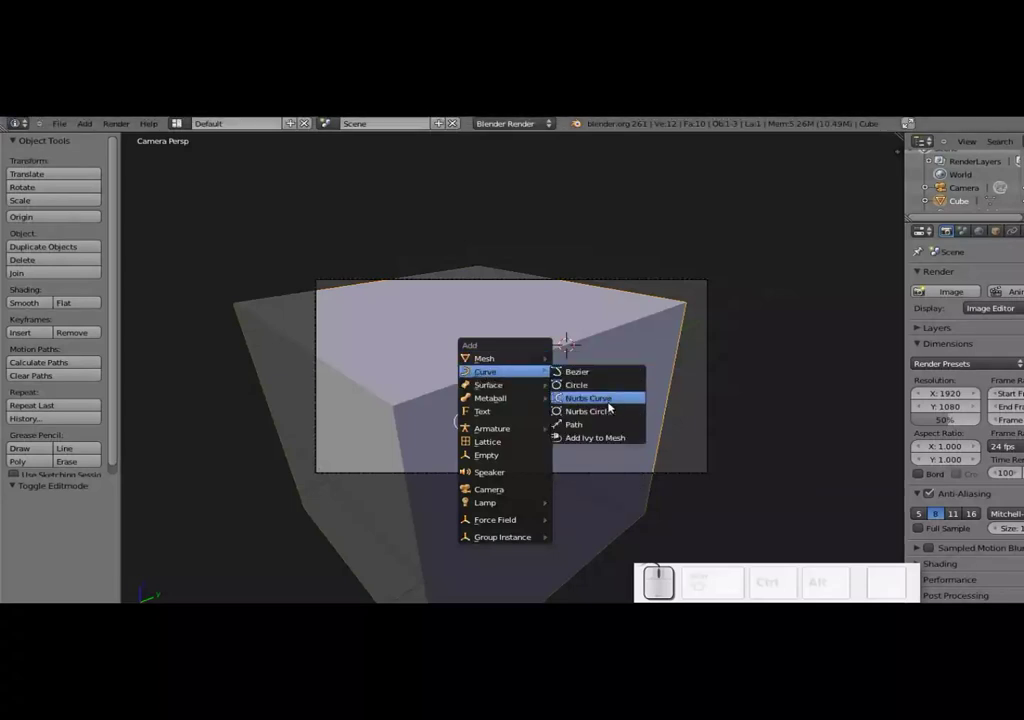
click(609, 440)
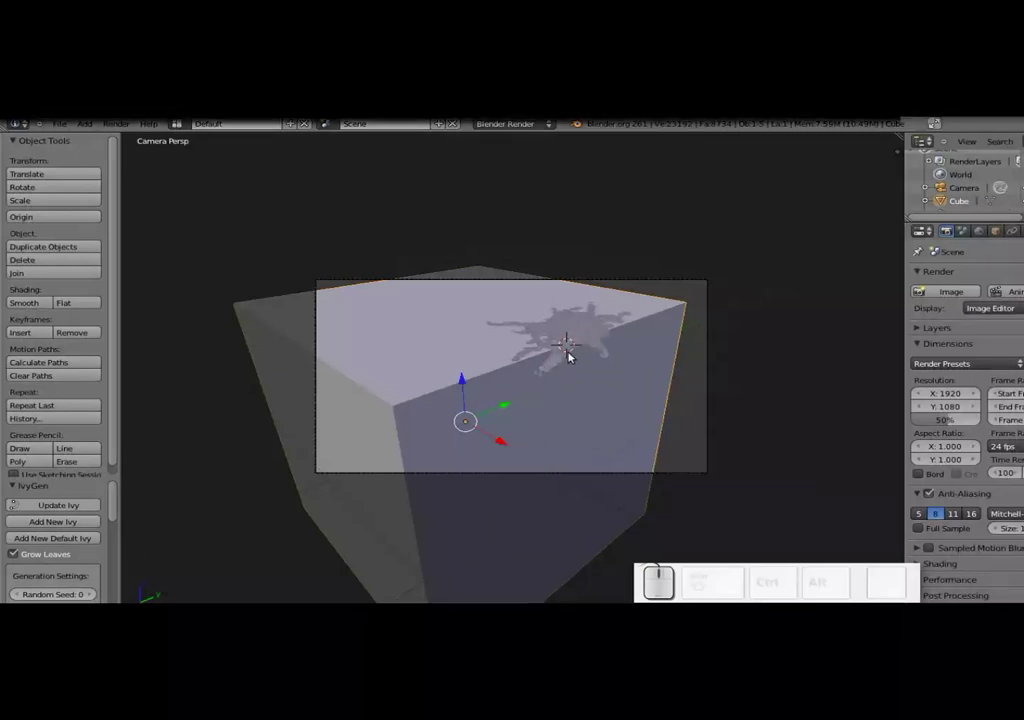
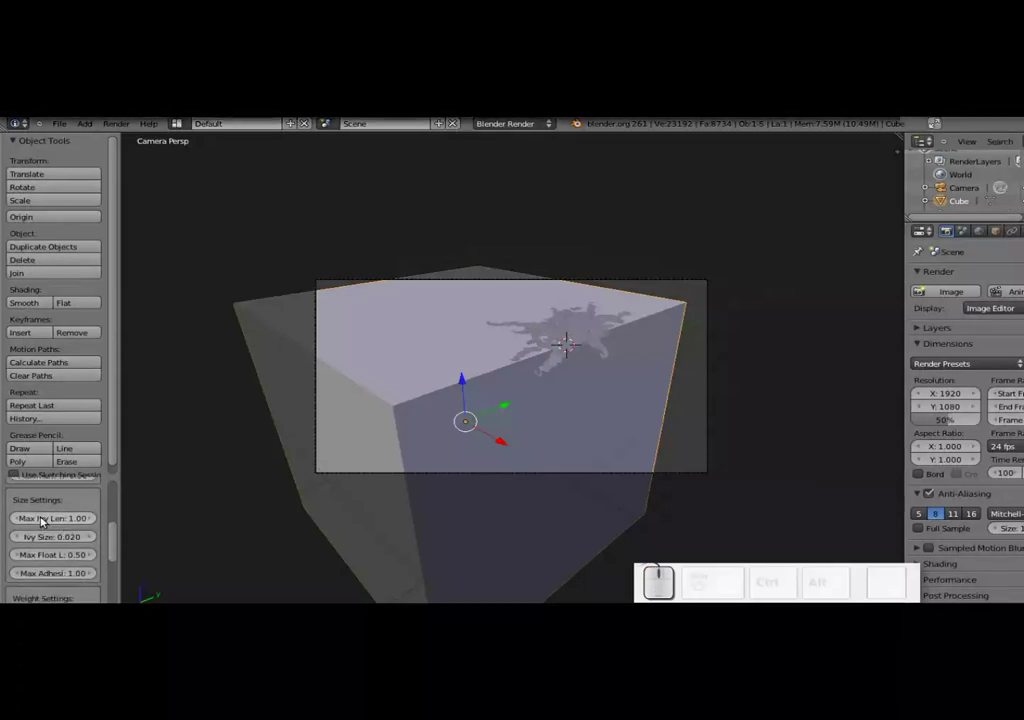
- Set Max Ivy Length to 1.5 and raise the Ivy Size to .07
click(55, 521)
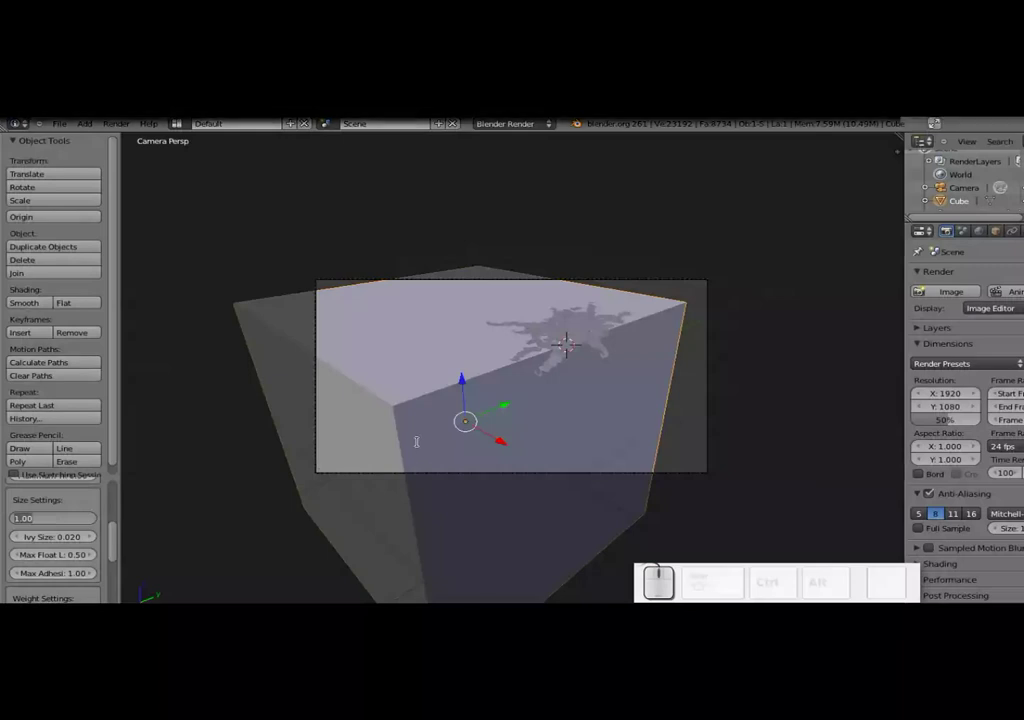
key(KP_1)
key(KP_Decimal)
key(KP_5)
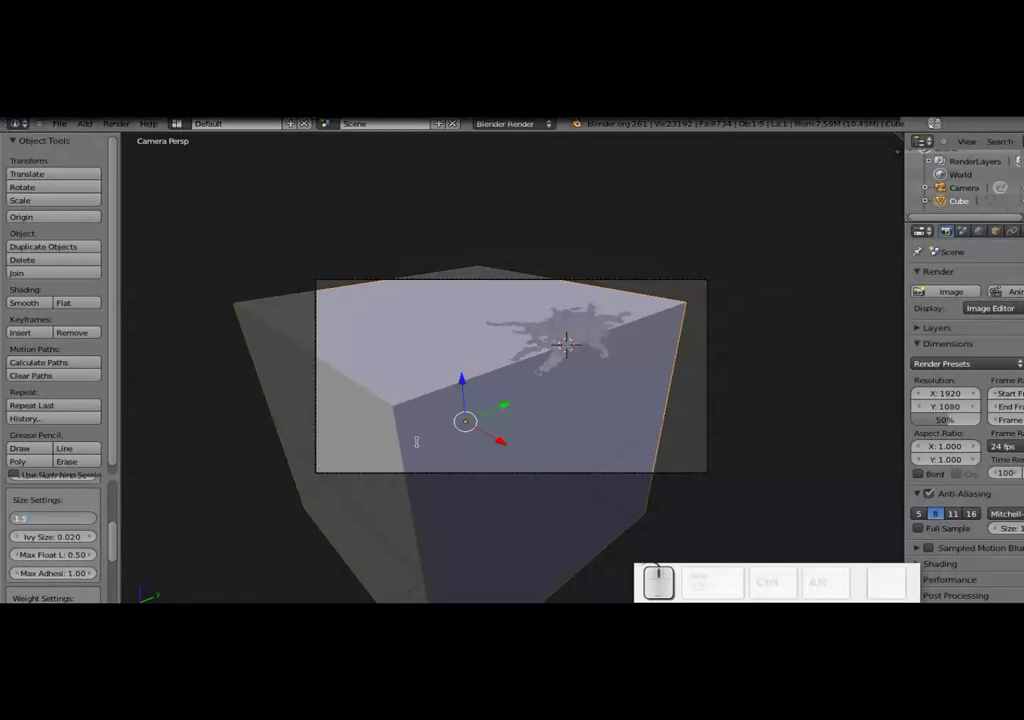
key(KP_Enter)
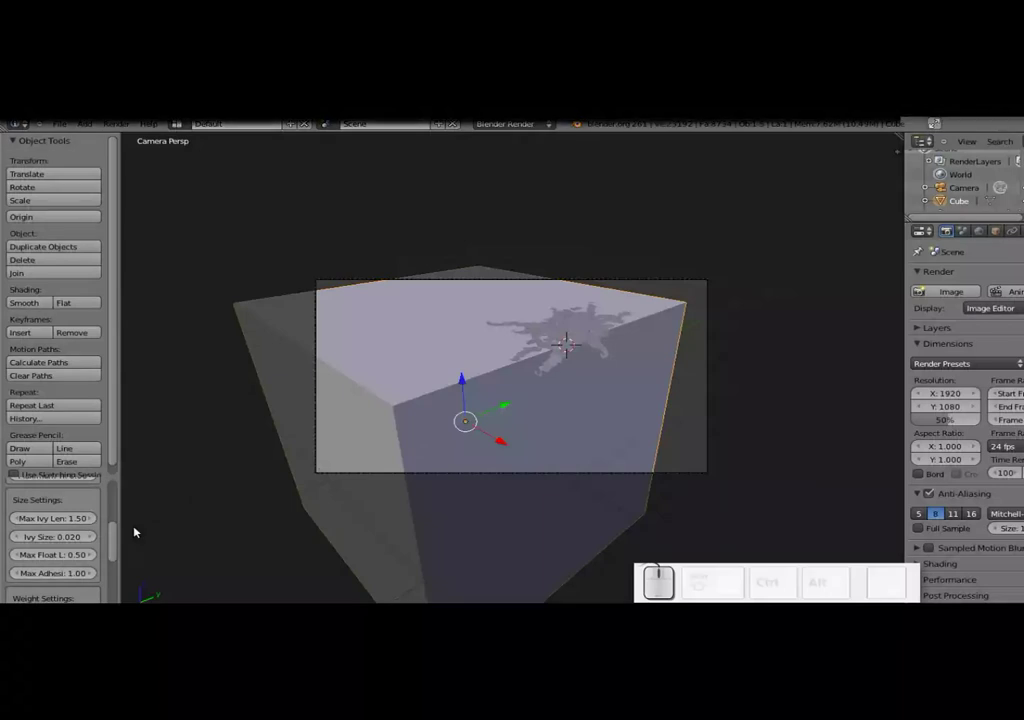
click(70, 541)
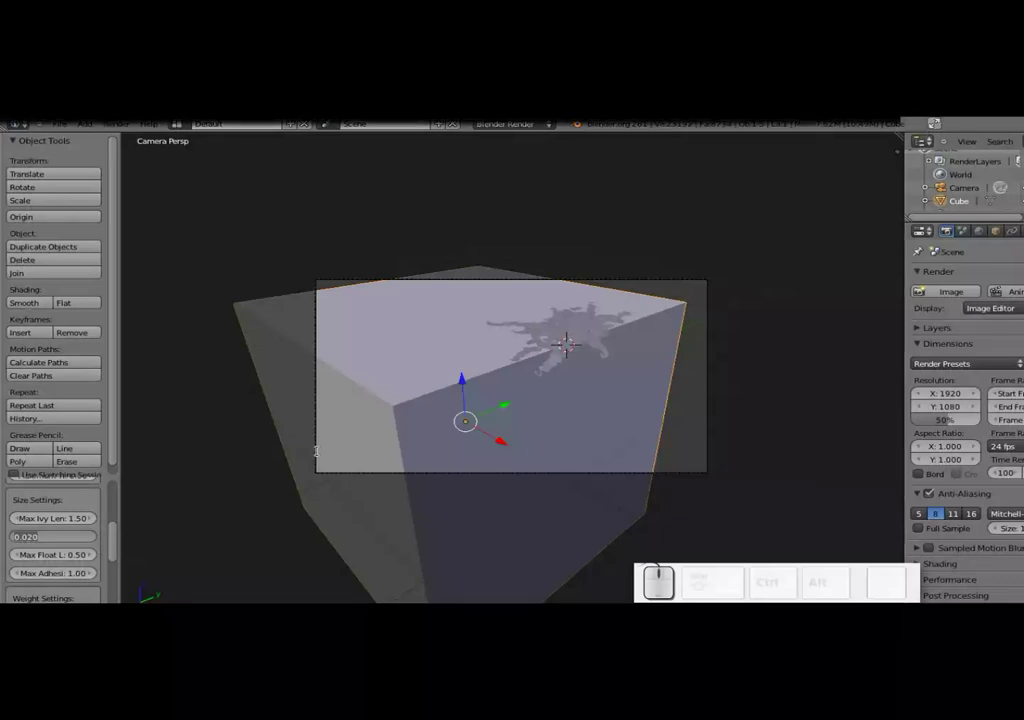
key(KP_Decimal)
key(KP_0)
key(KP_7)
key(KP_Enter)
- Set the Ivy Leaf Size to 0.075 with leaf growth on
scroll(down, 3)
scroll(down, 3)
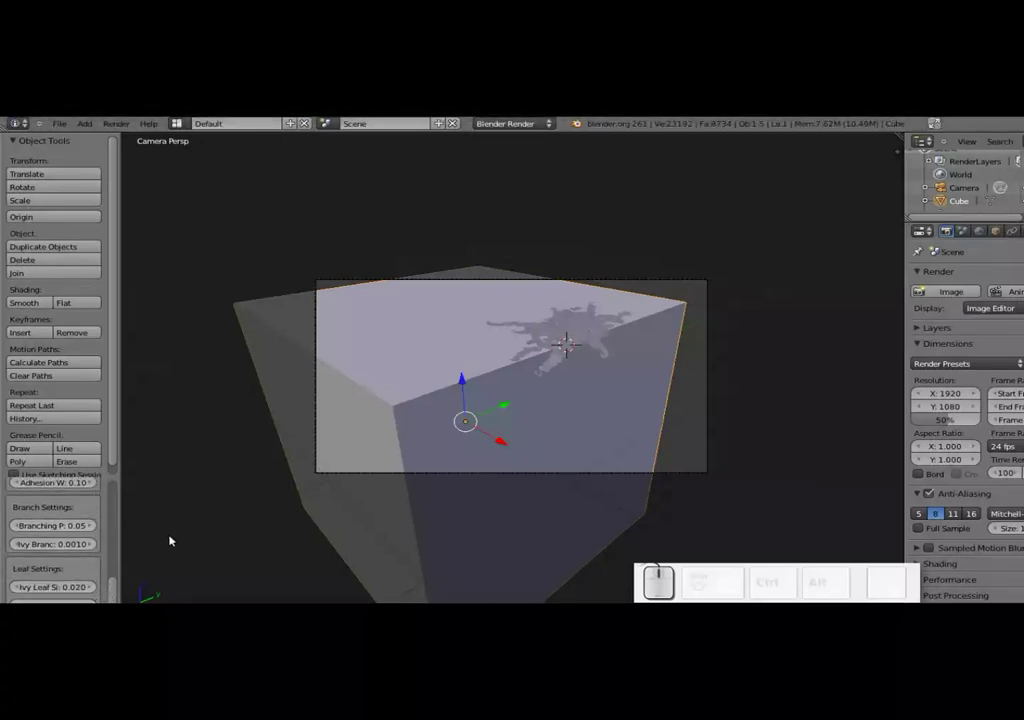
drag(189, 508, 190, 497)
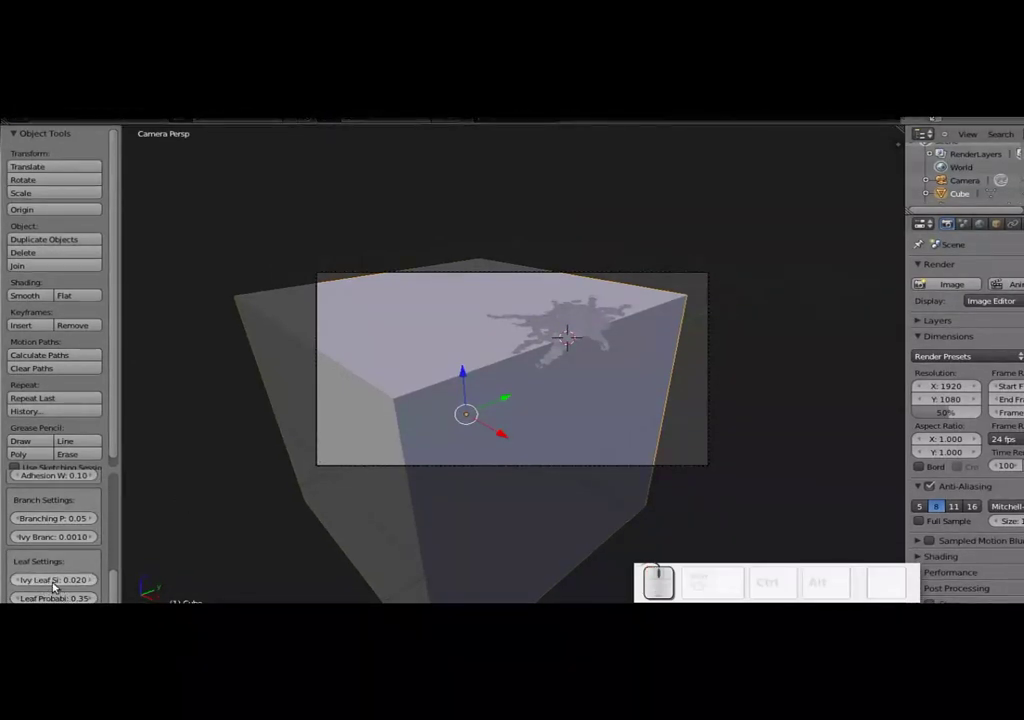
click(53, 584)
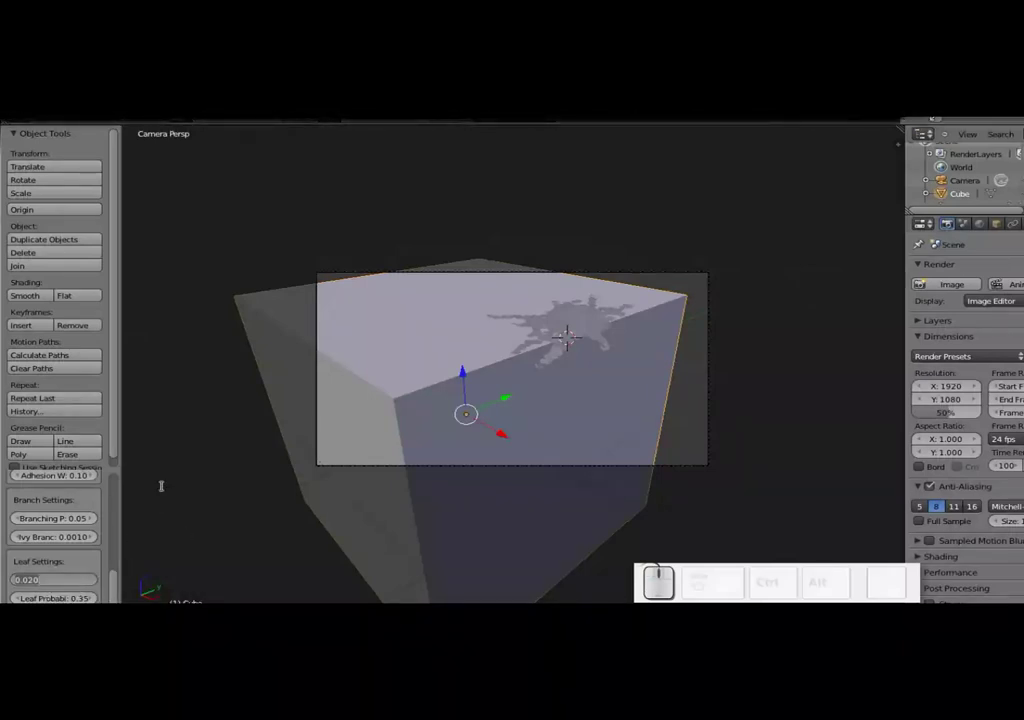
key(Right)
key(BackSpace)
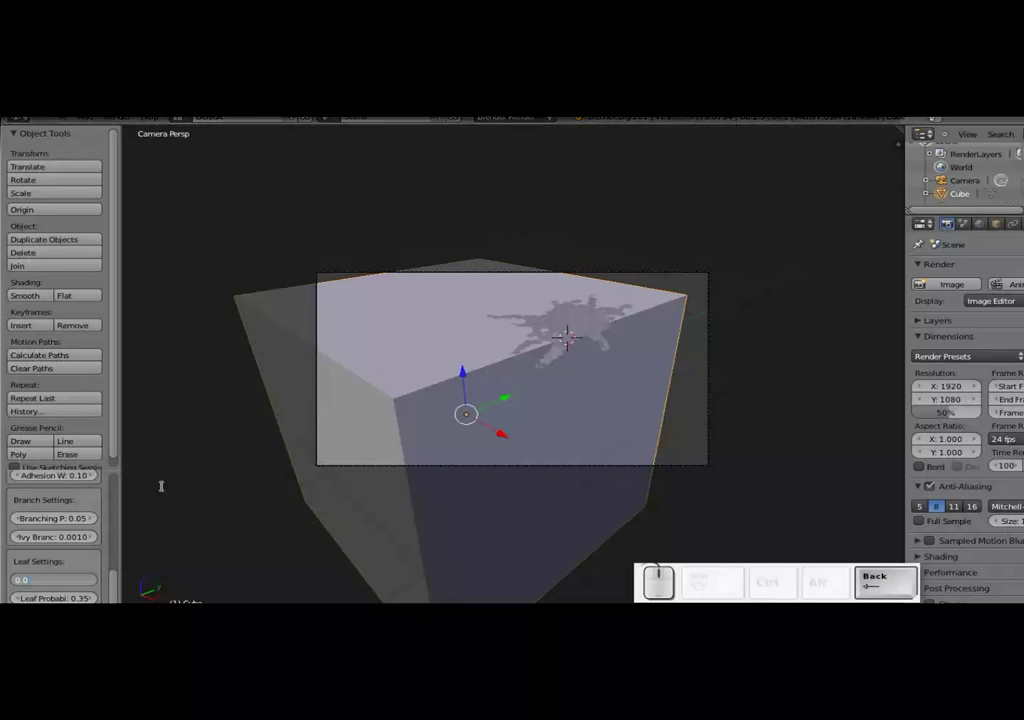
key(KP_7)
key(KP_5)
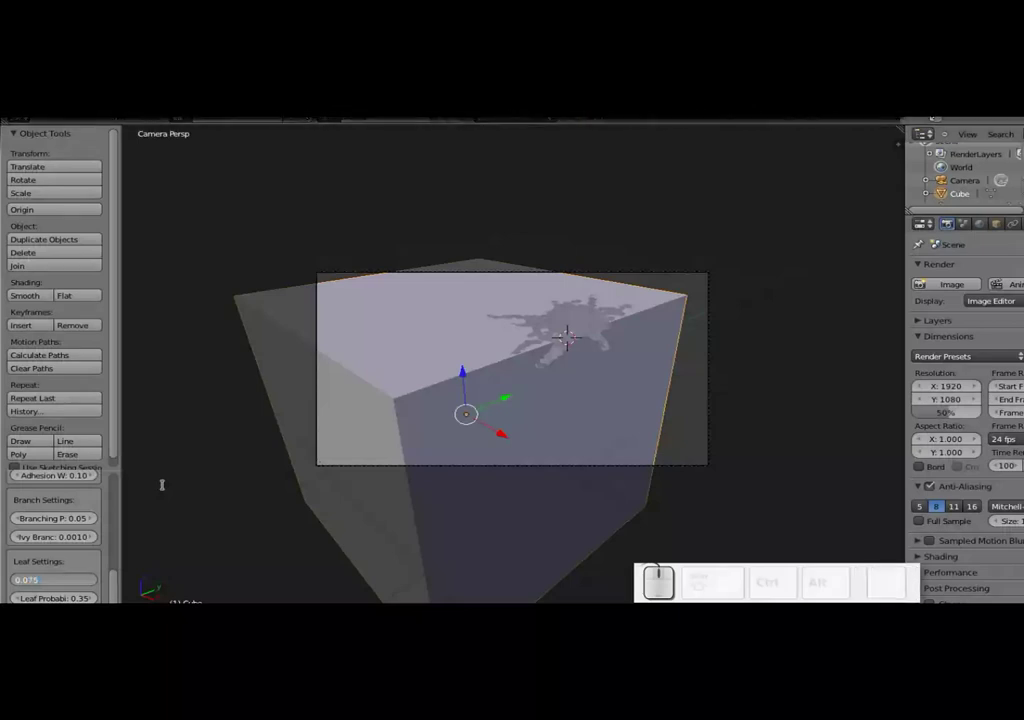
click(59, 559)
drag(117, 580, 101, 550)
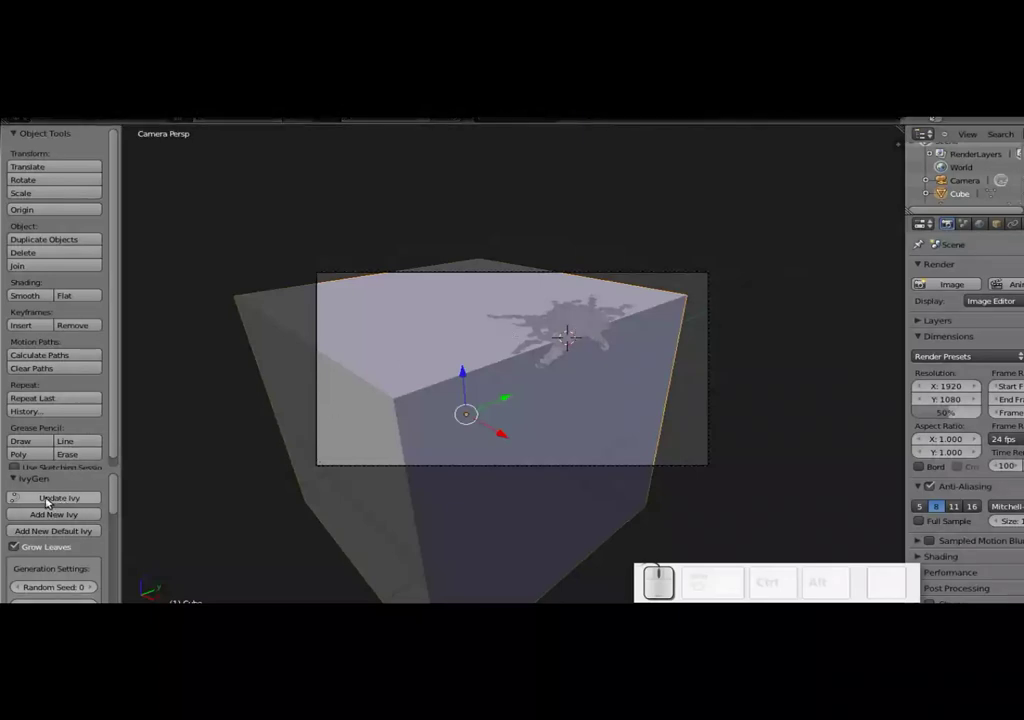
- Update the ivy, then set Branching Probability 0.092 and Ivy Branch Size 0.0054
click(47, 502)
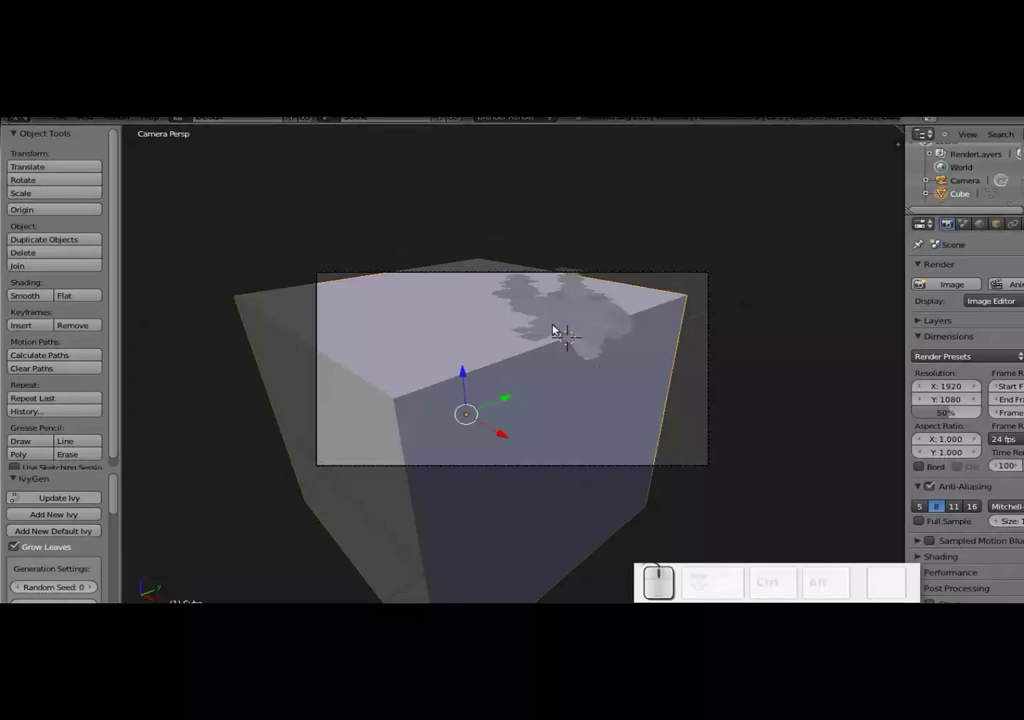
scroll(down, 3)
scroll(up, 3)
drag(77, 540, 64, 540)
scroll(down, 3)
scroll(down, 3)
scroll(down, 3)
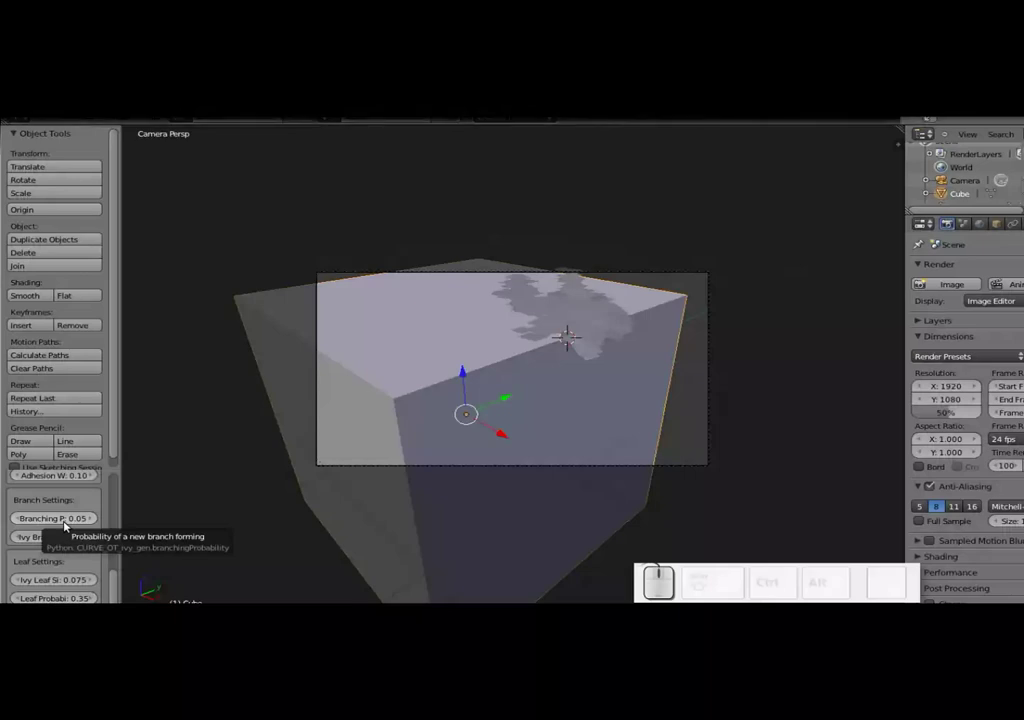
drag(60, 519, 79, 558)
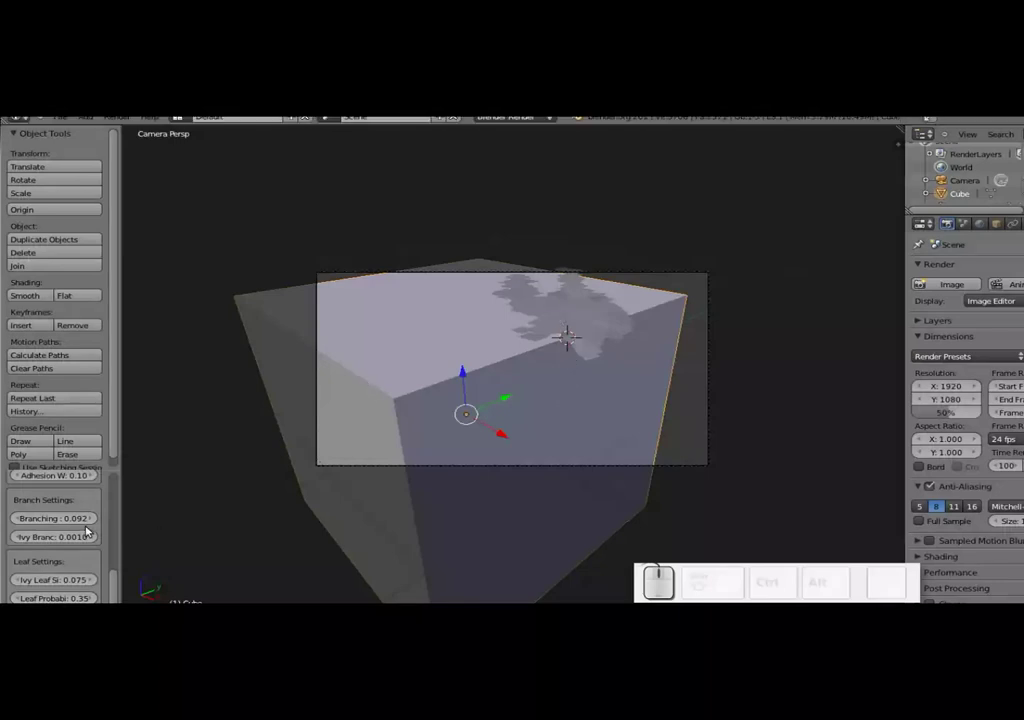
drag(48, 540, 103, 575)
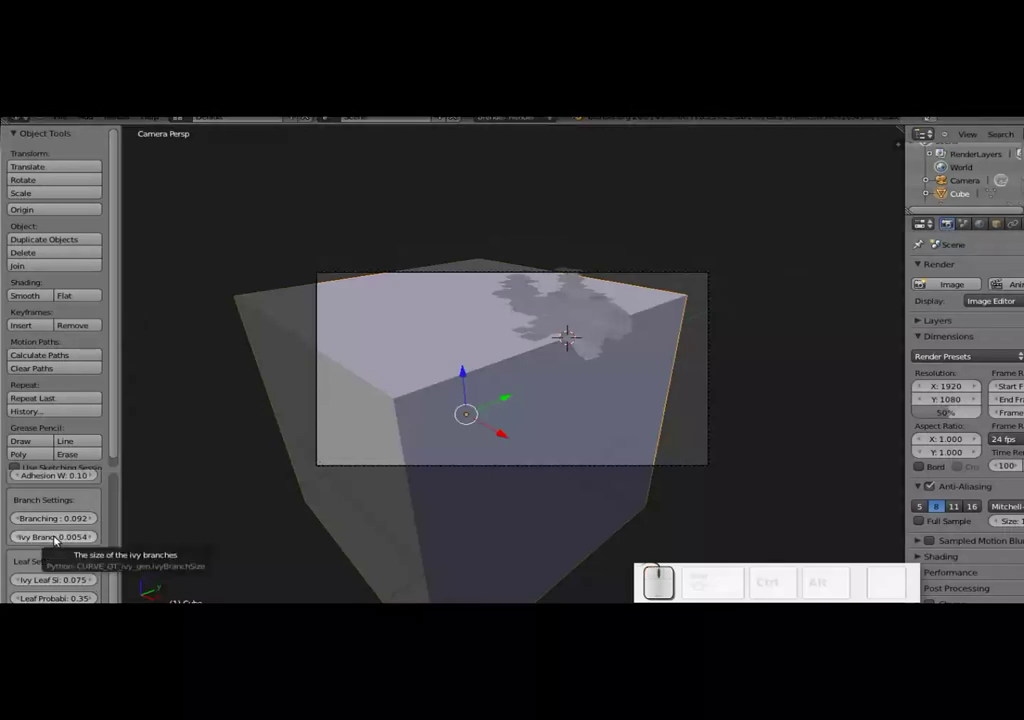
- Regrow the ivy with the new branching and shrink the leaf size to 0.048
scroll(up, 3)
click(55, 489)
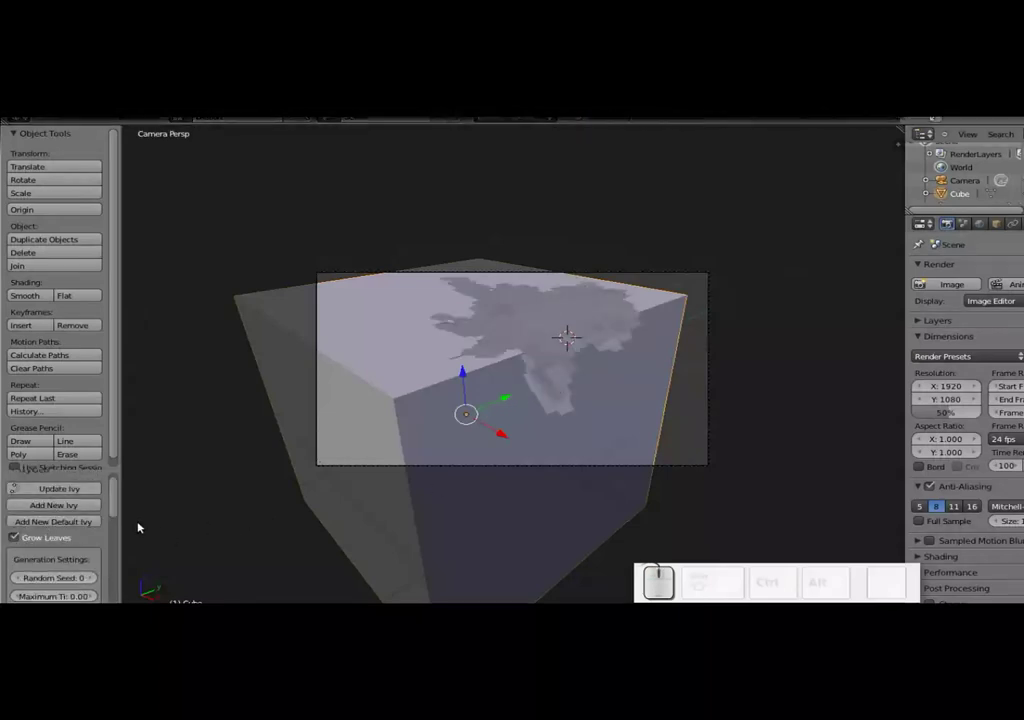
scroll(down, 3)
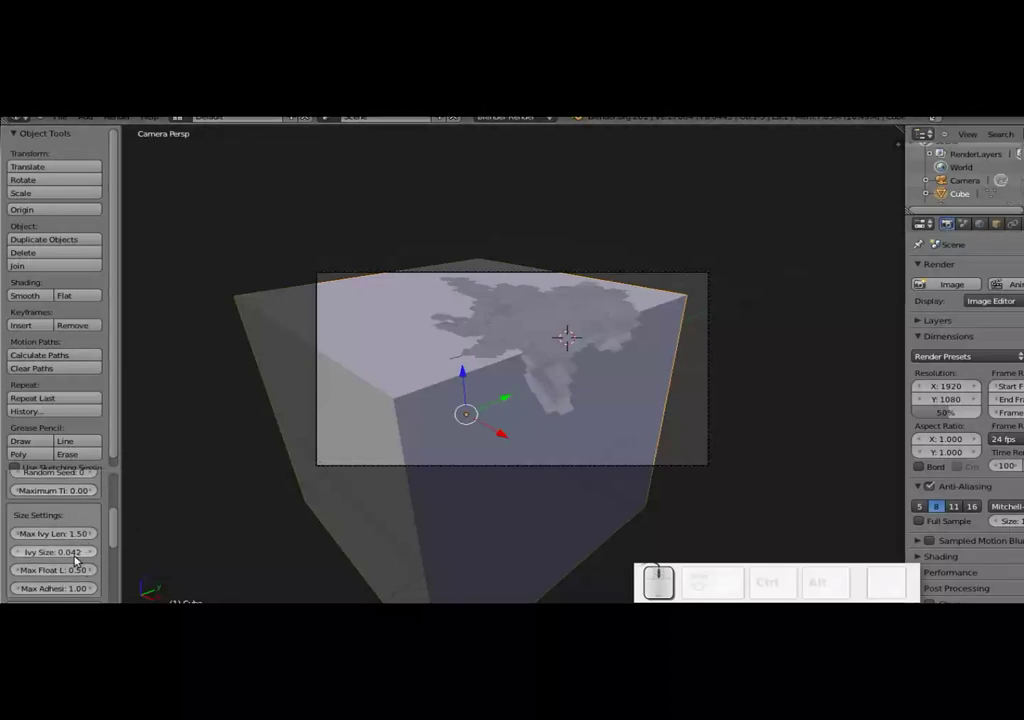
scroll(up, 3)
scroll(down, 3)
scroll(down, 3)
scroll(down, 3)
drag(80, 585, 568, 393)
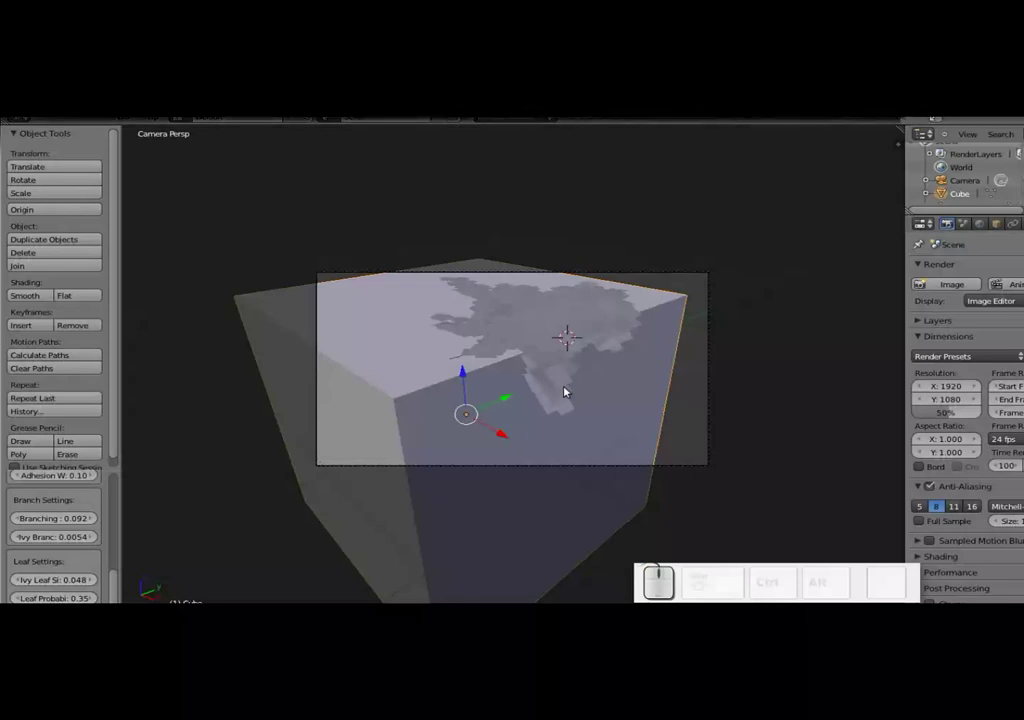
scroll(up, 3)
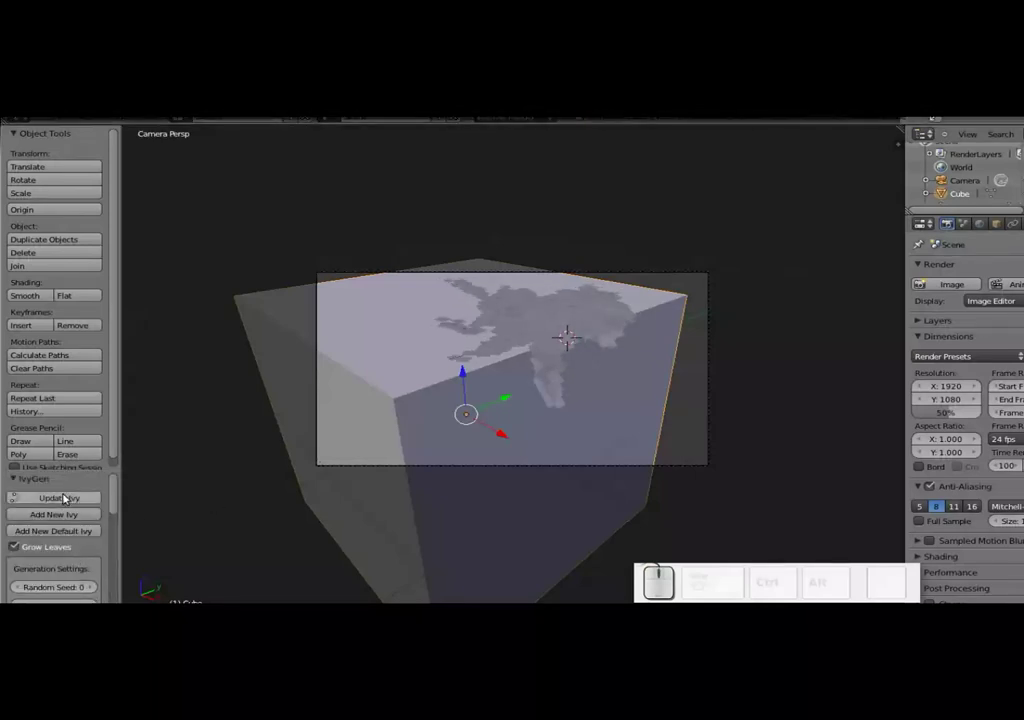
scroll(up, 3)
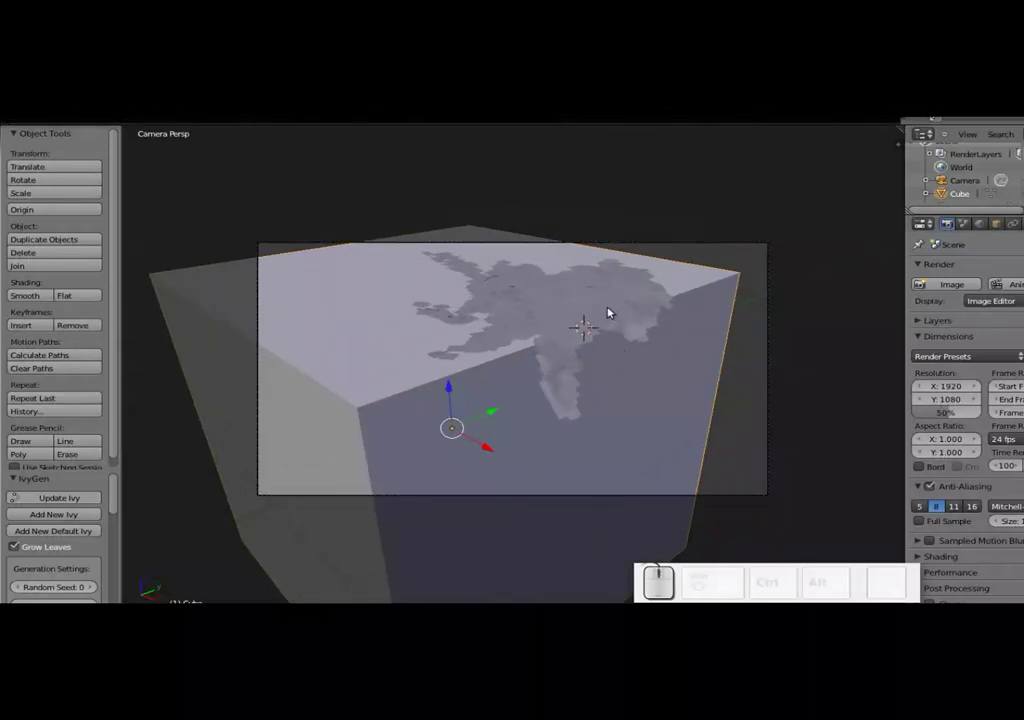
- Select the ivy object and switch the render engine to Cycles Render
right_click(609, 310)
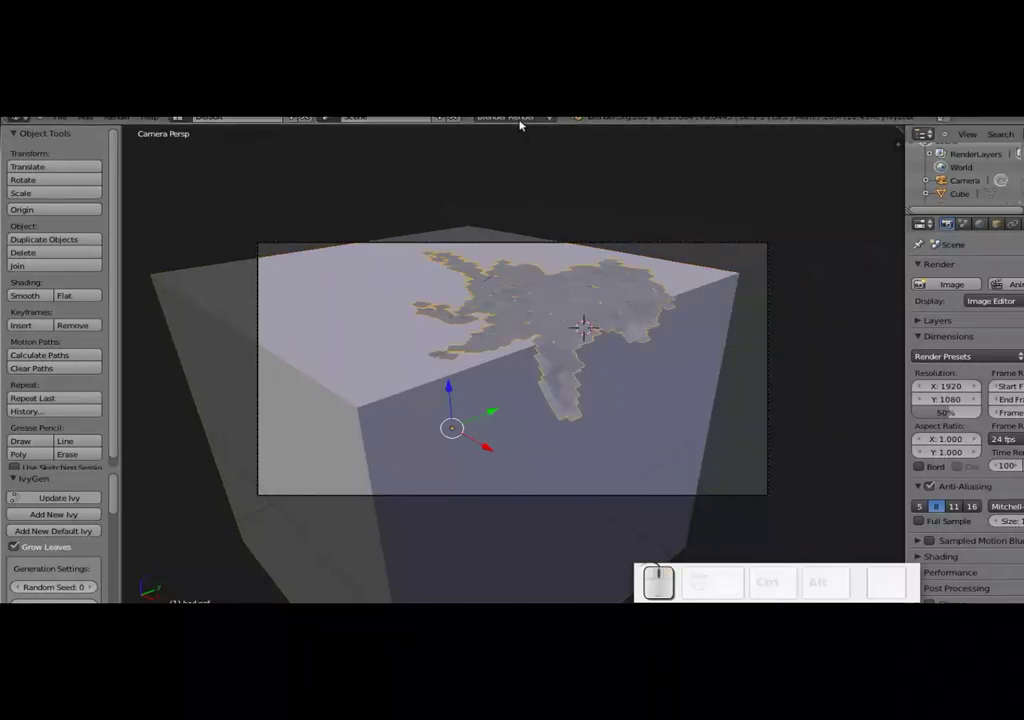
click(521, 123)
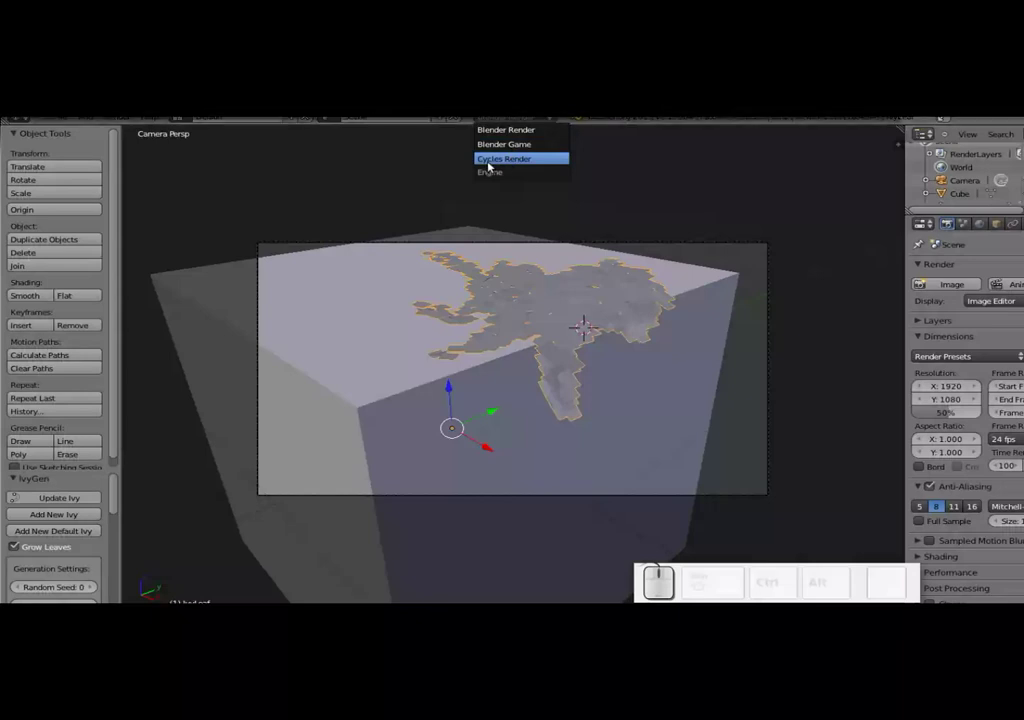
click(509, 163)
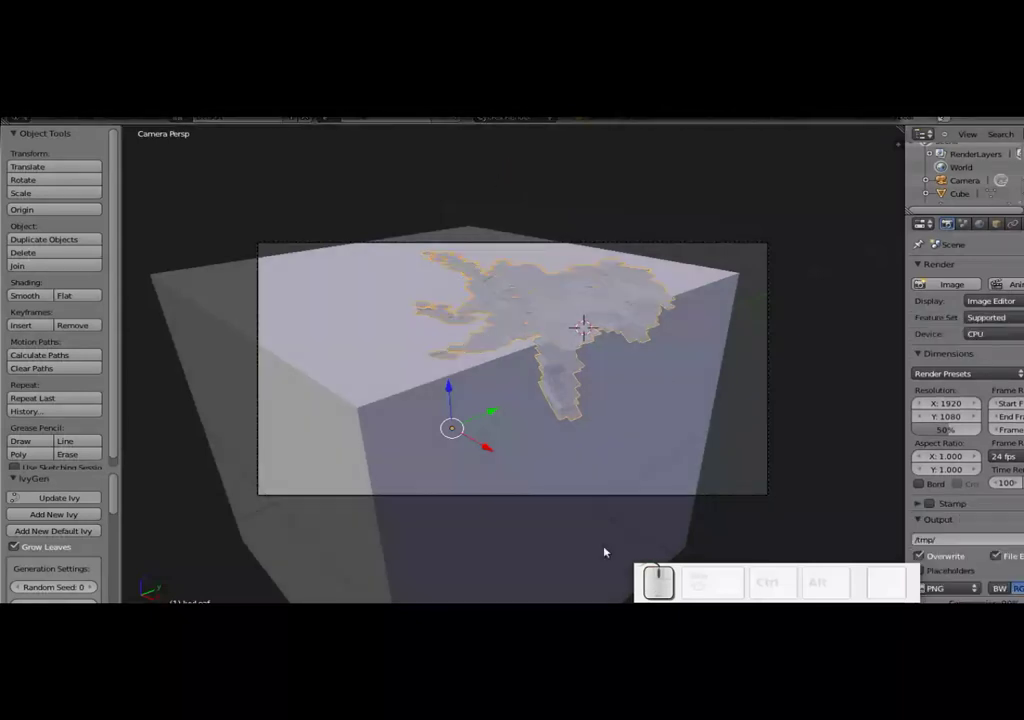
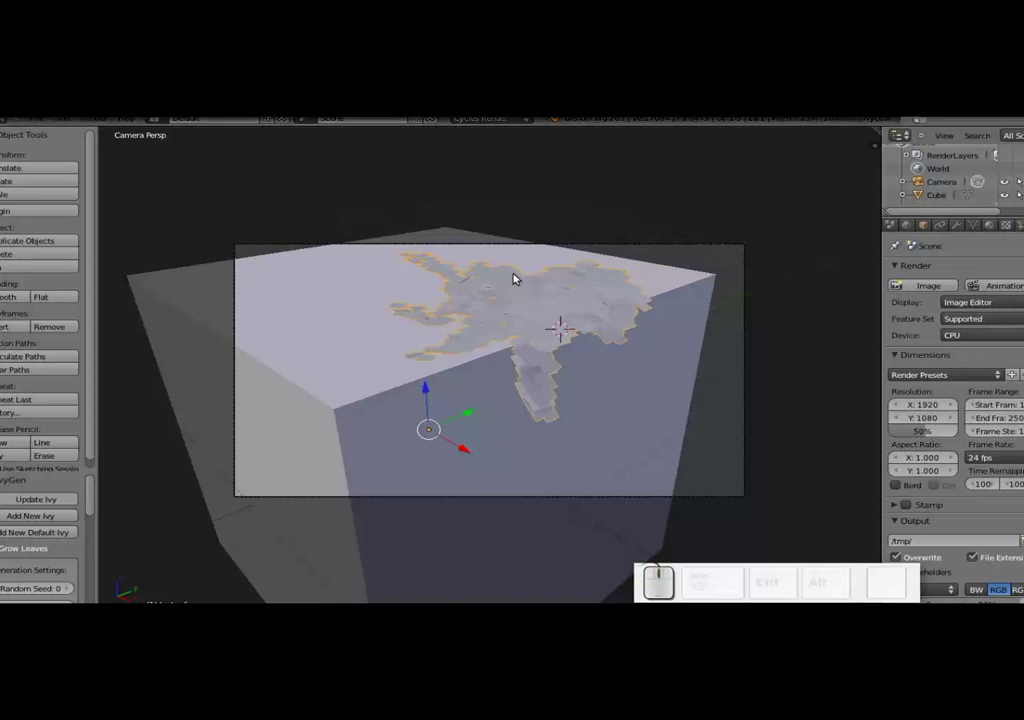
- Create a new Image or Movie texture for the ivy leaves and browse for its file
click(1010, 225)
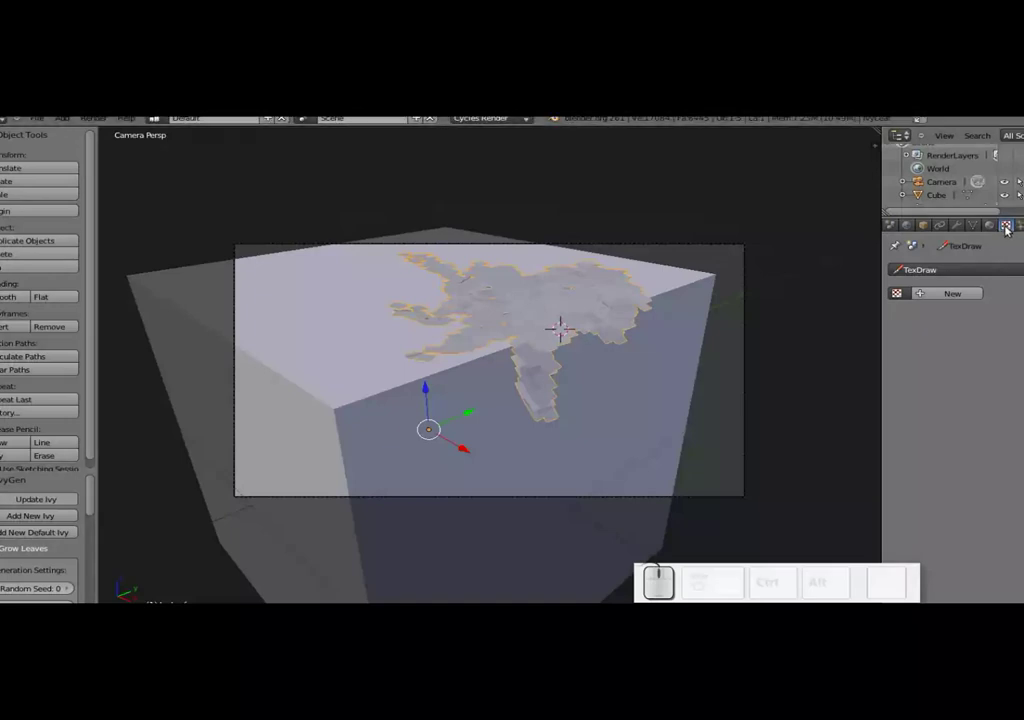
click(972, 294)
click(979, 311)
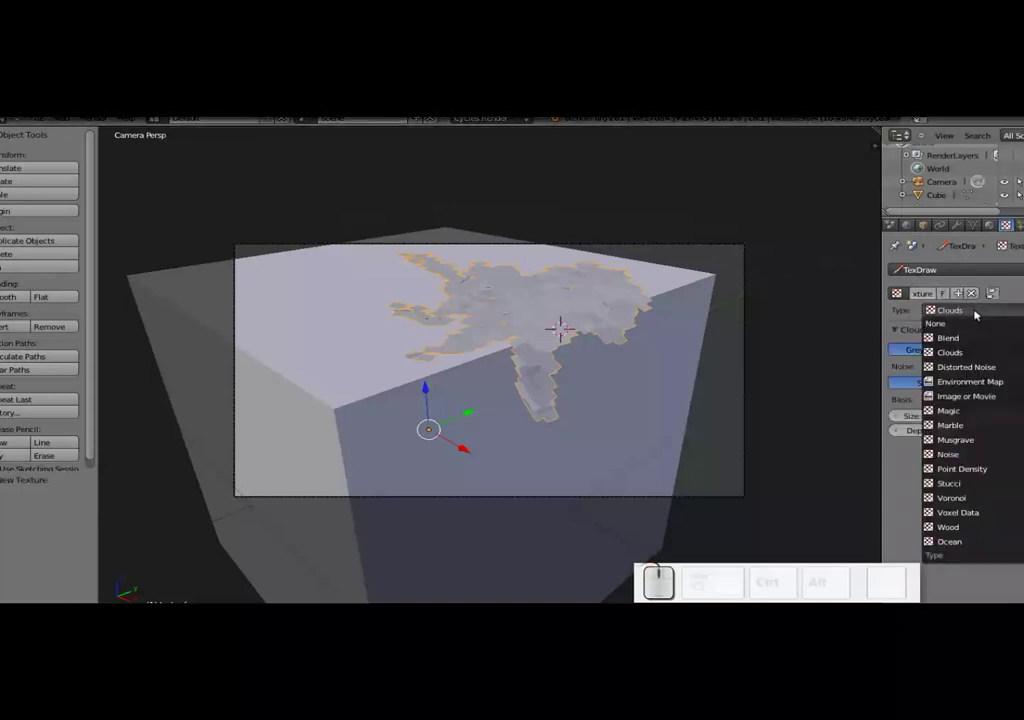
click(963, 399)
click(994, 355)
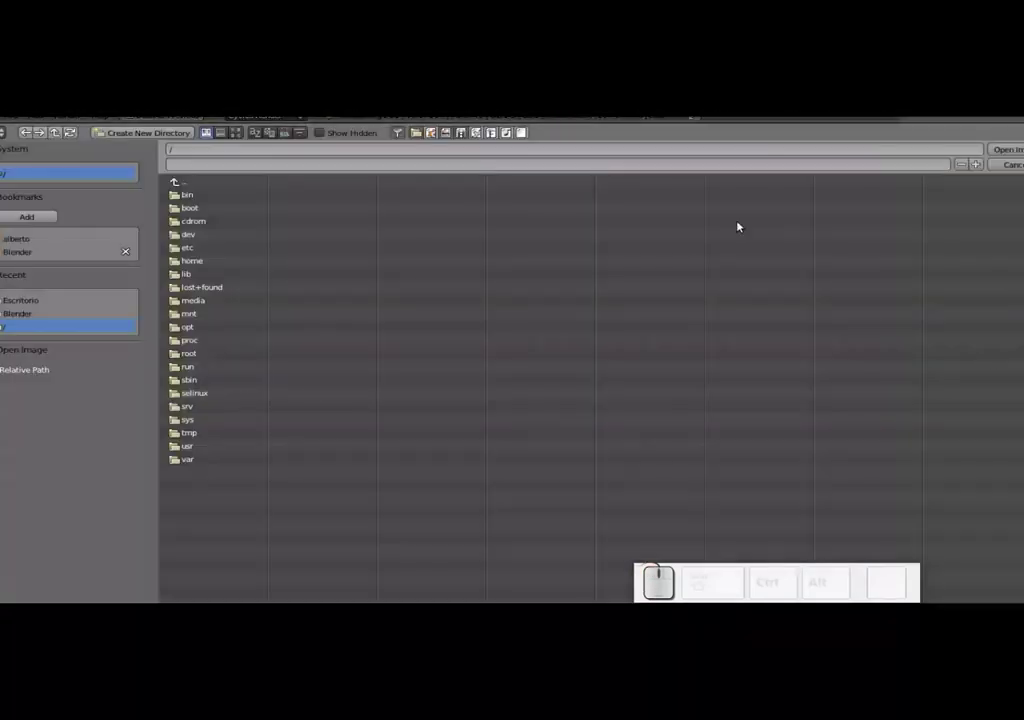
- Load Leaves0121_6_S.png from the desktop into the texture and hide the second view's tool shelf
click(33, 301)
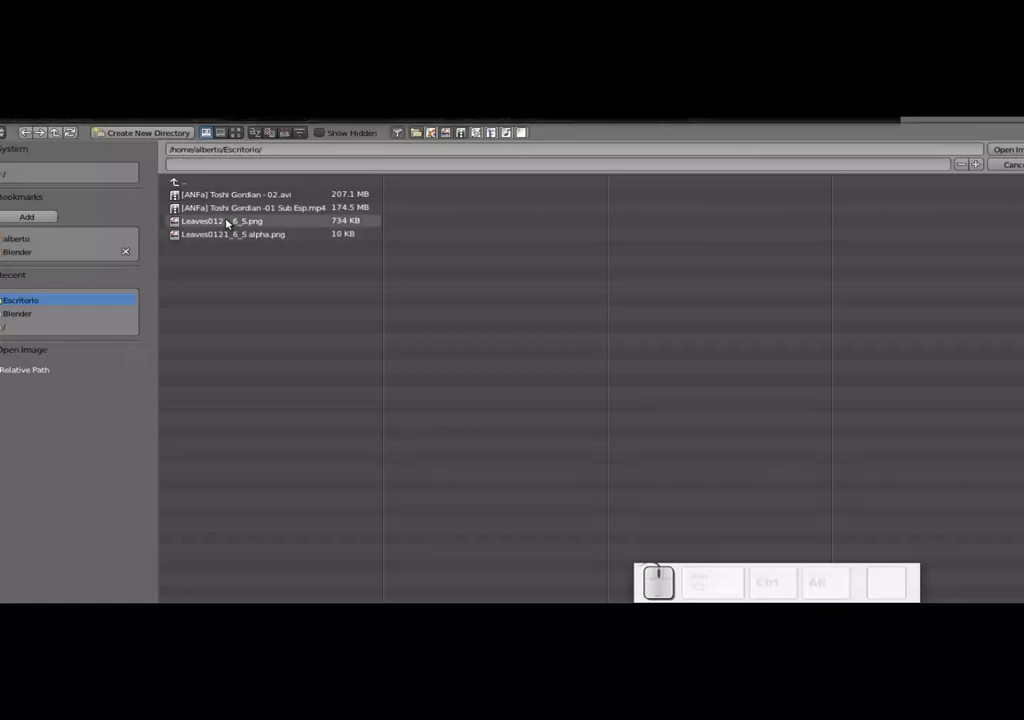
click(240, 134)
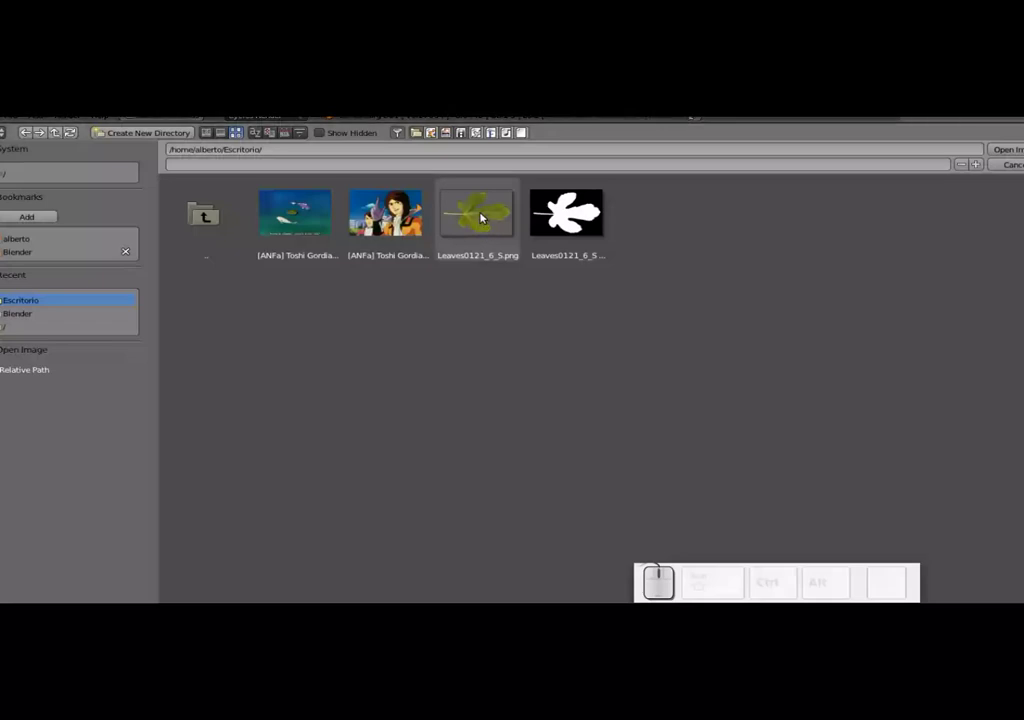
click(479, 210)
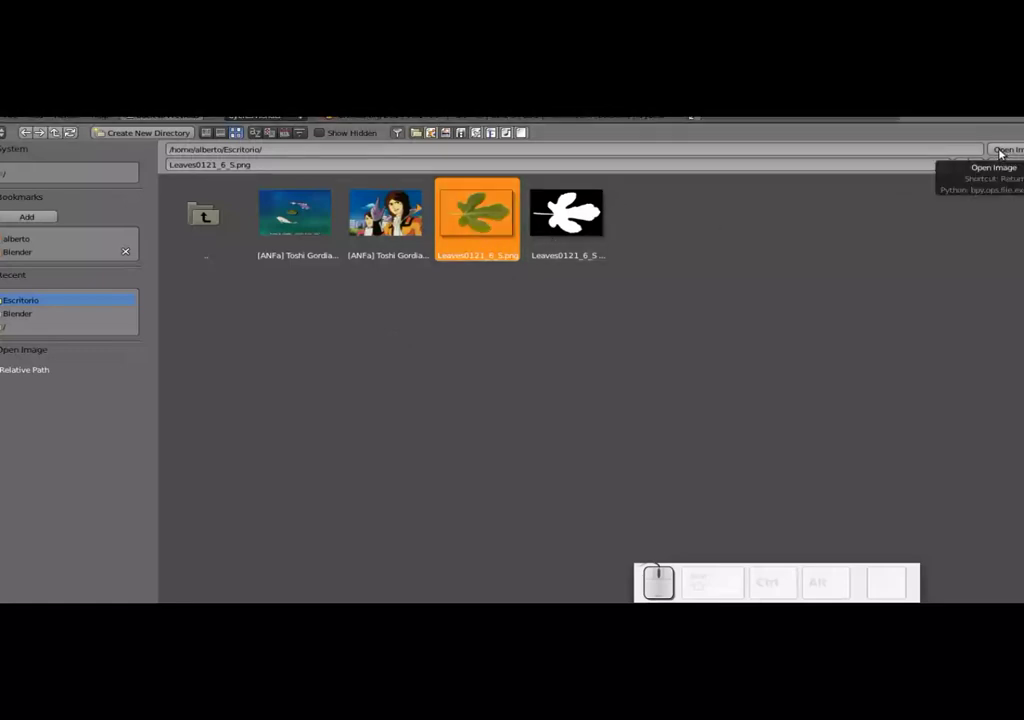
click(1002, 152)
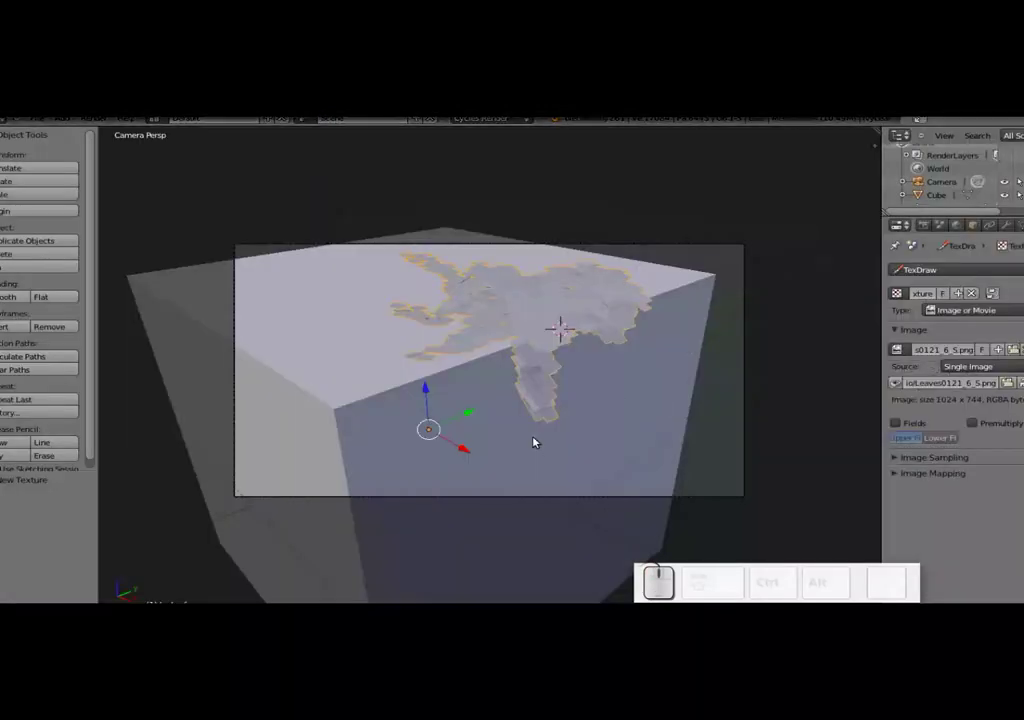
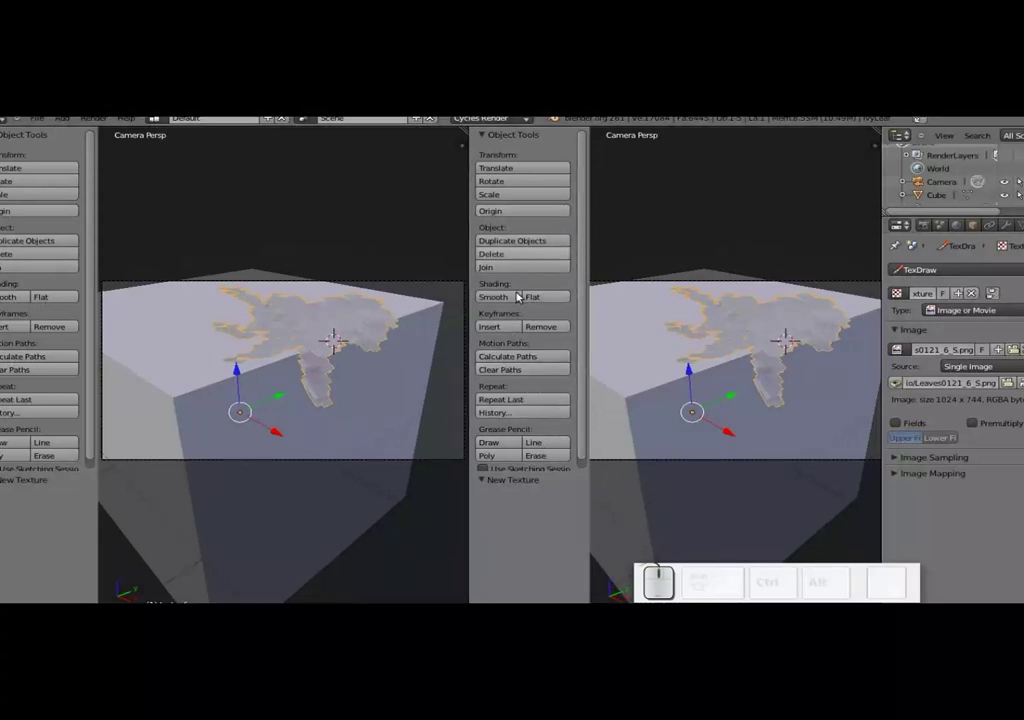
key(t)
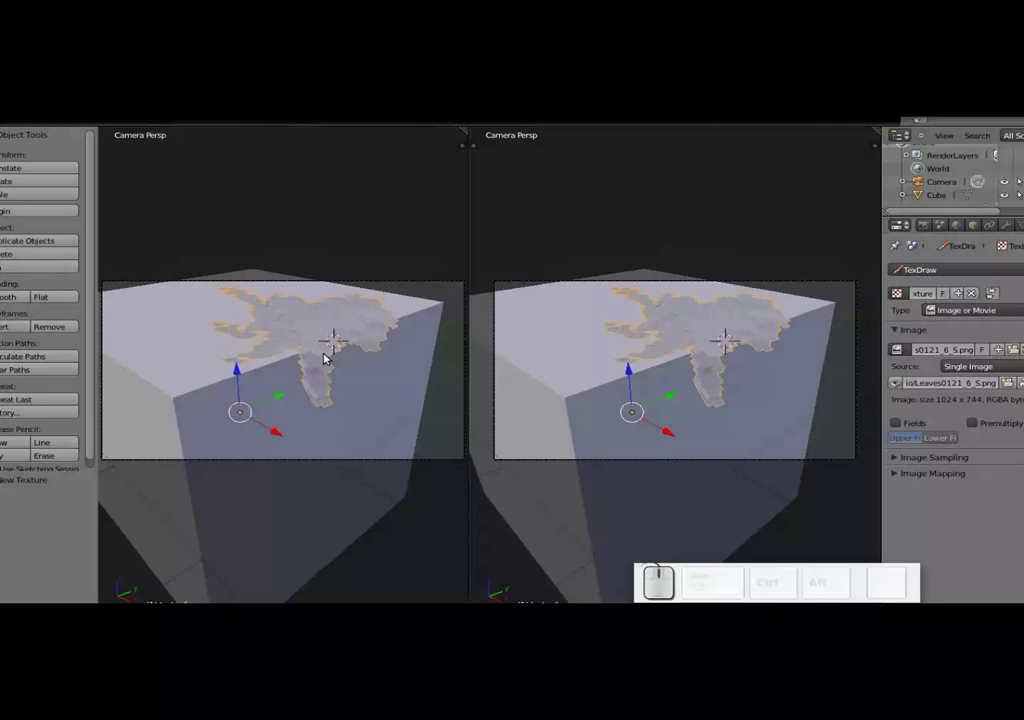
- Render the ivy-covered cube with F12 and reach the right area's editor type menu
key(F12)
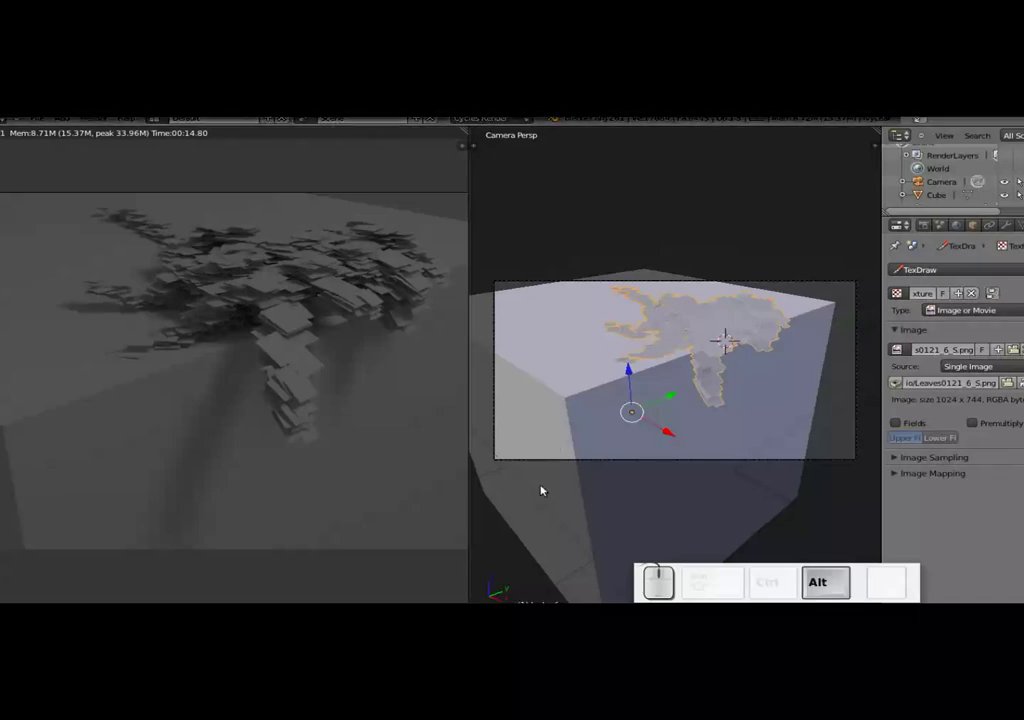
drag(546, 486, 500, 598)
click(500, 598)
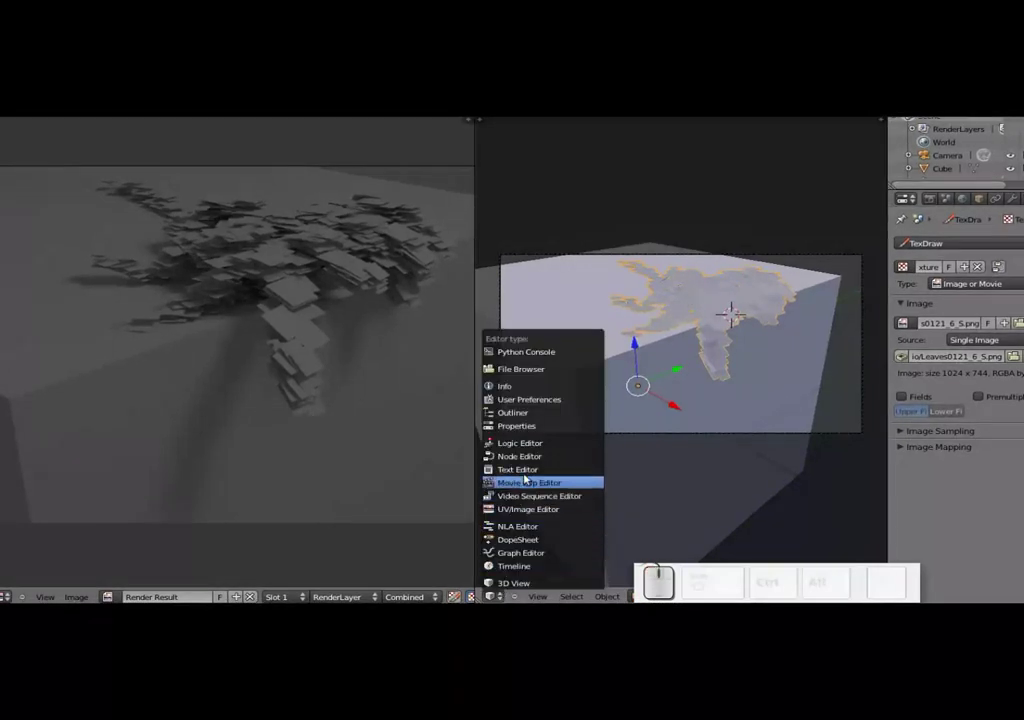
- Turn the right area into a Node Editor and give the ivy leaves a new material
click(530, 460)
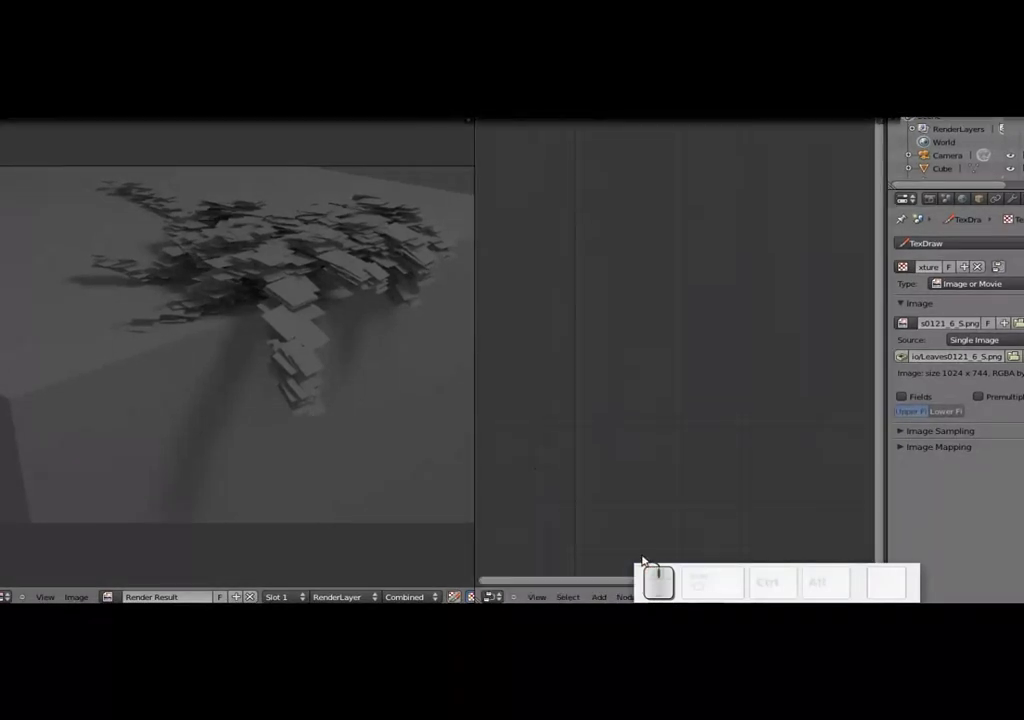
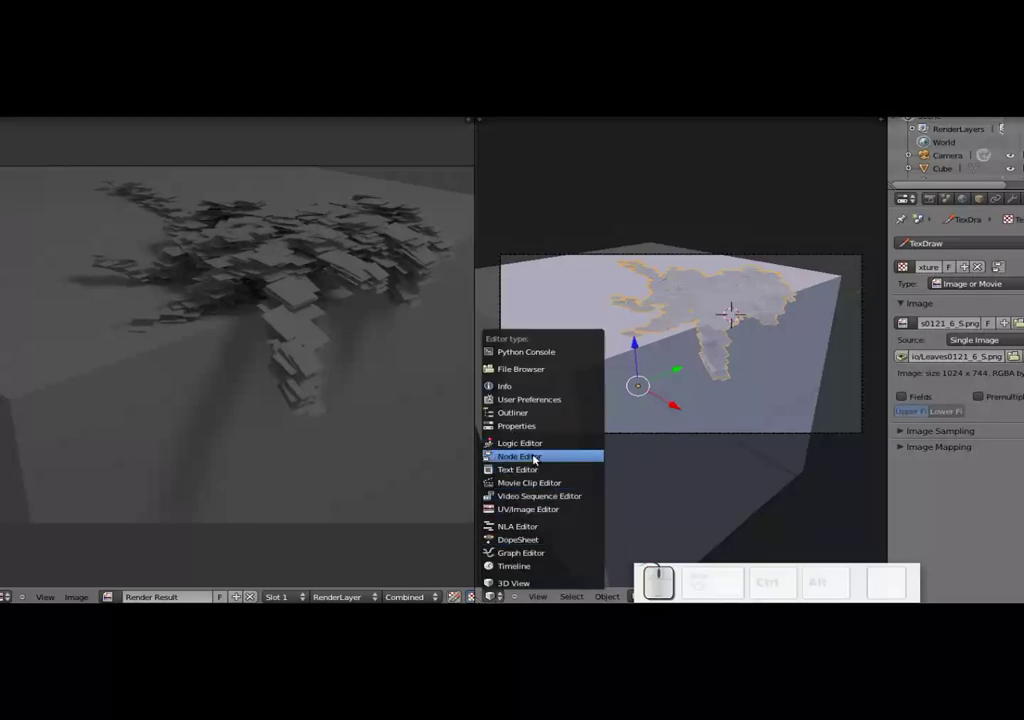
click(538, 456)
scroll(down, 3)
scroll(up, 3)
scroll(up, 3)
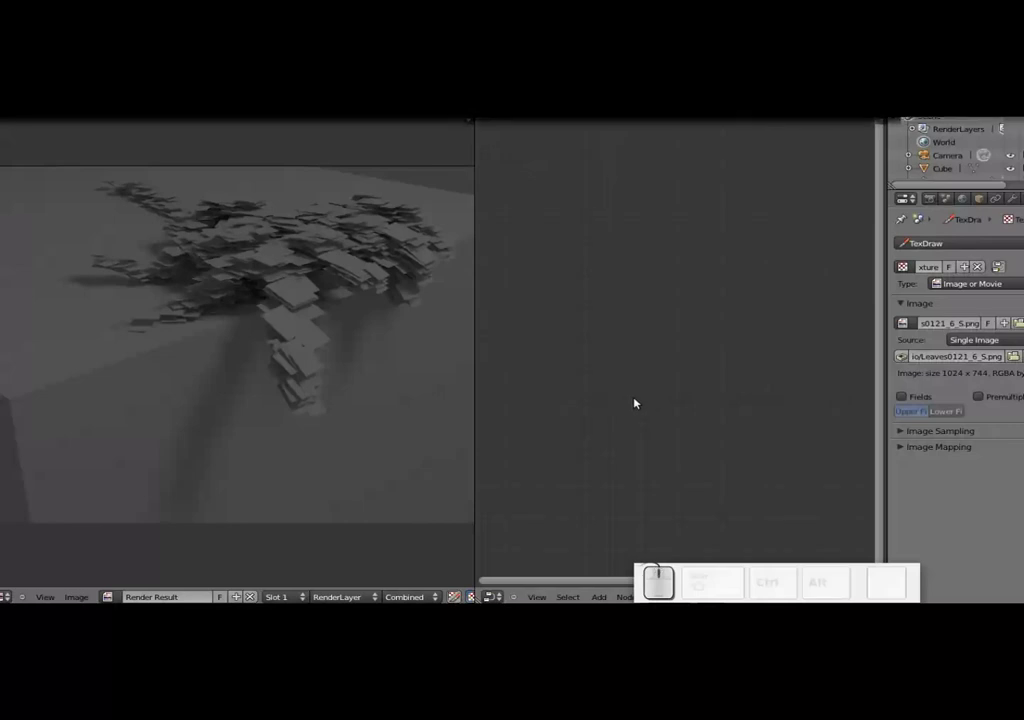
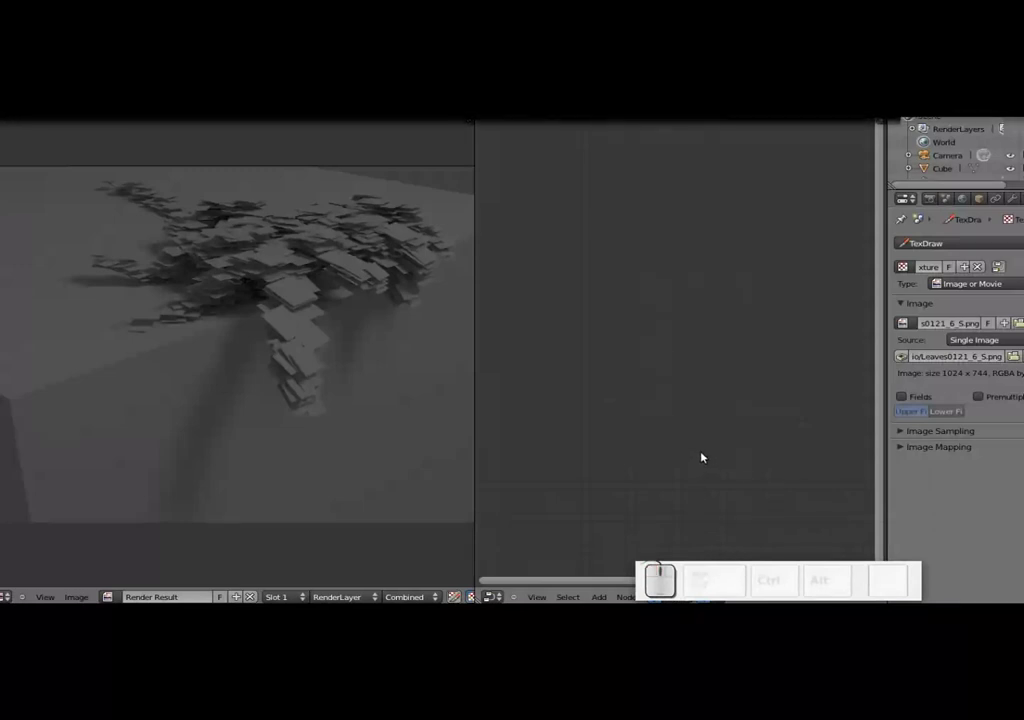
drag(923, 135, 998, 204)
click(999, 201)
scroll(up, 3)
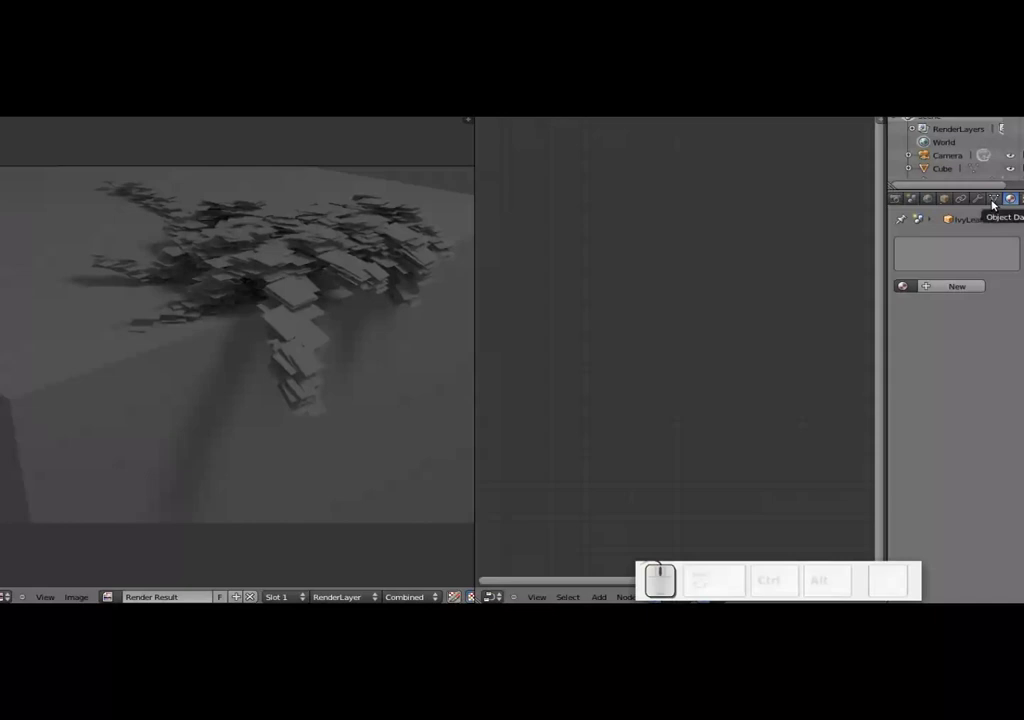
click(959, 288)
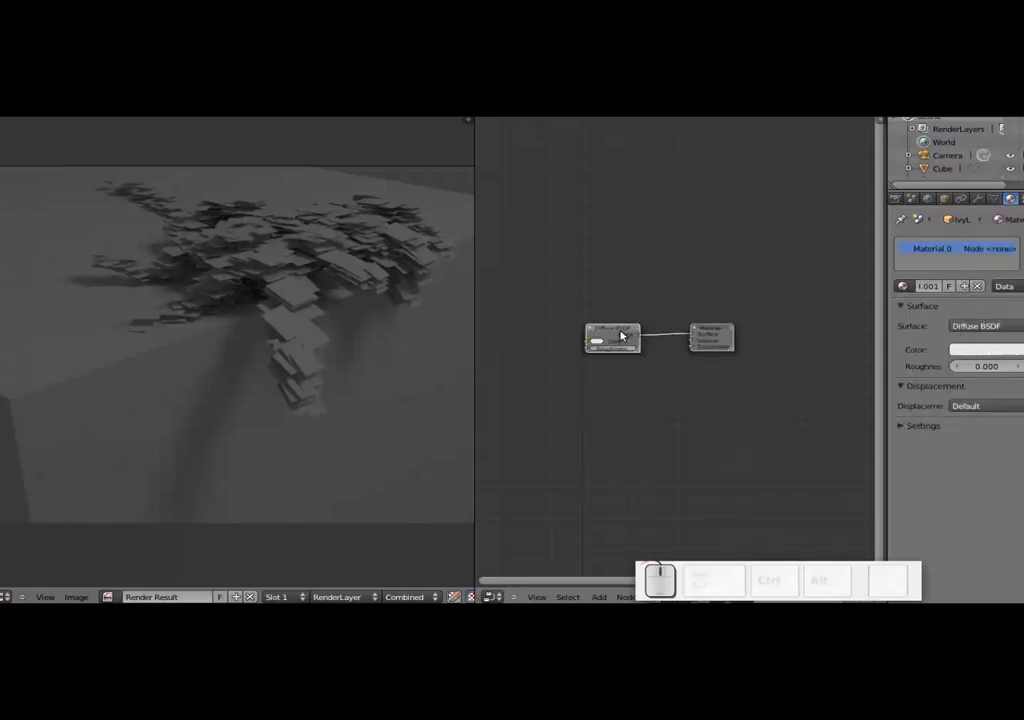
- Spread the Diffuse BSDF and Material Output nodes apart and frame them in view
drag(613, 328, 720, 326)
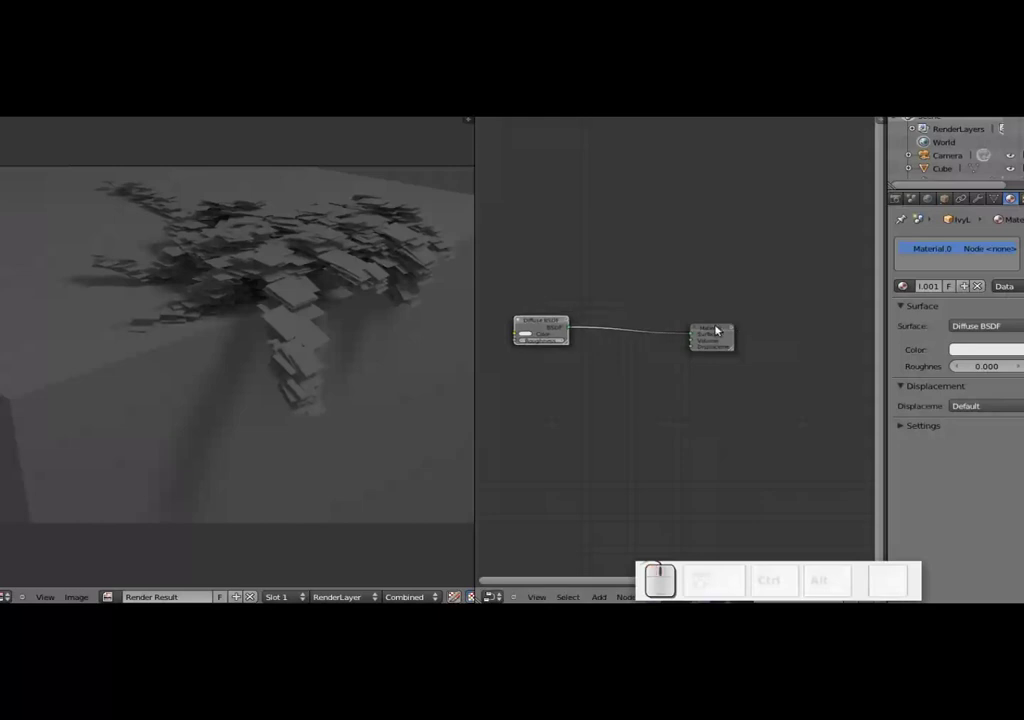
drag(715, 327, 523, 322)
drag(529, 319, 574, 322)
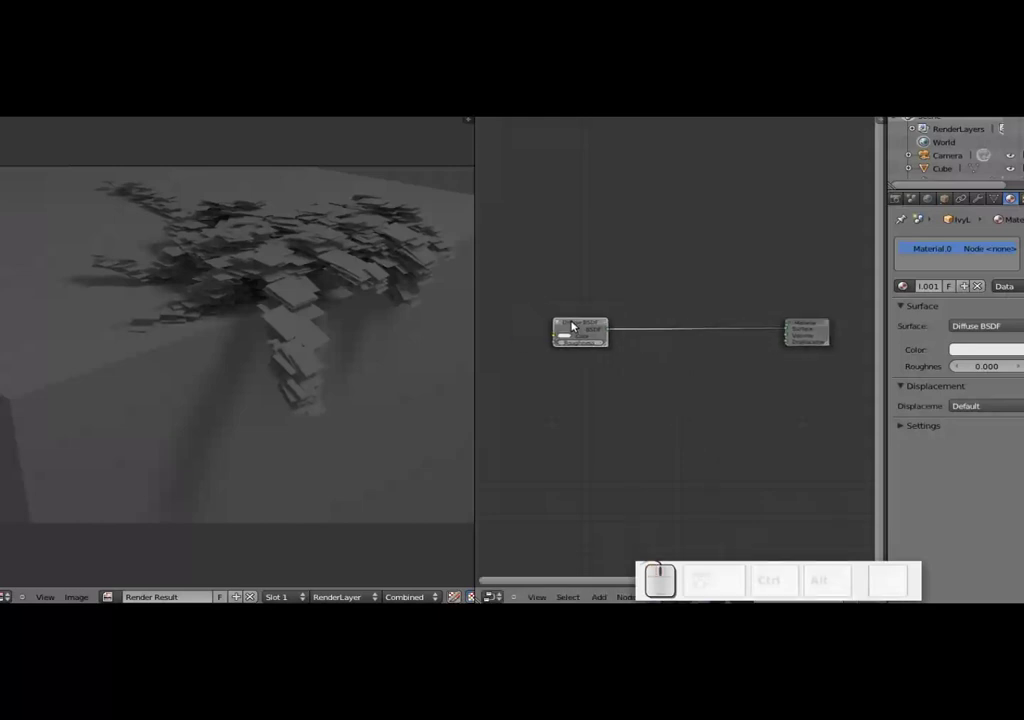
drag(576, 321, 679, 328)
scroll(up, 3)
scroll(down, 3)
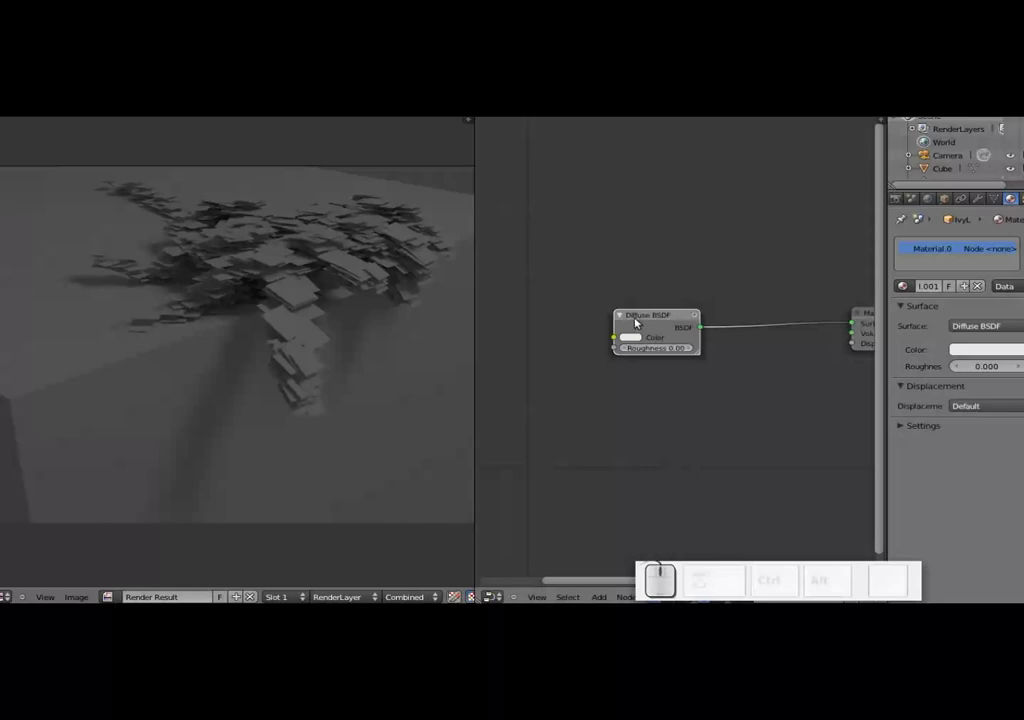
click(767, 337)
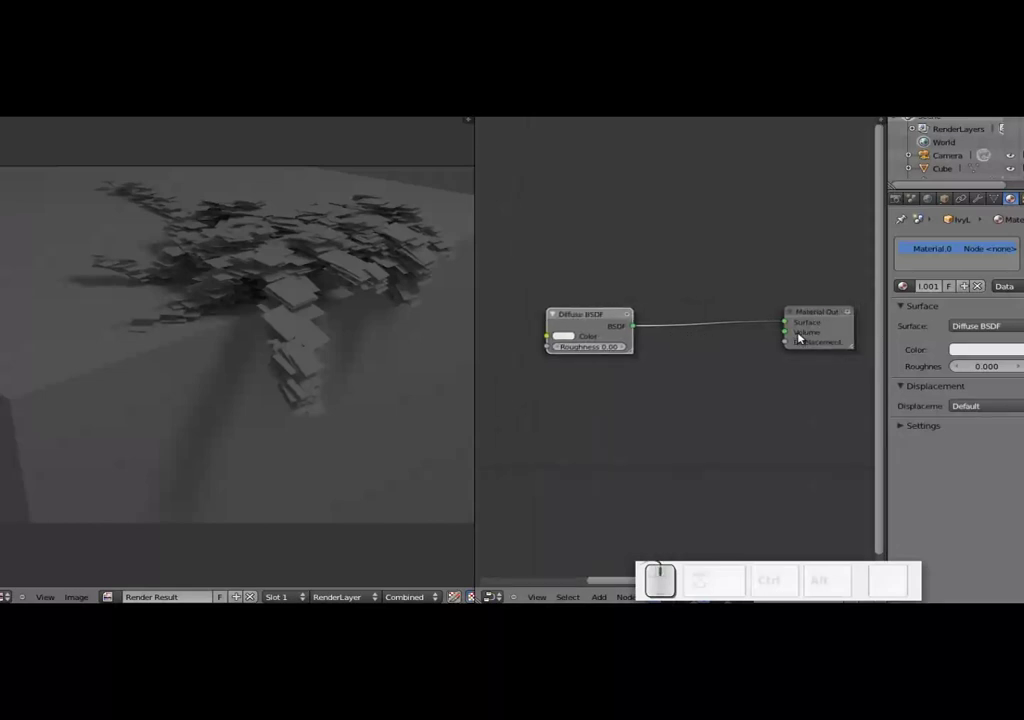
drag(586, 345, 565, 360)
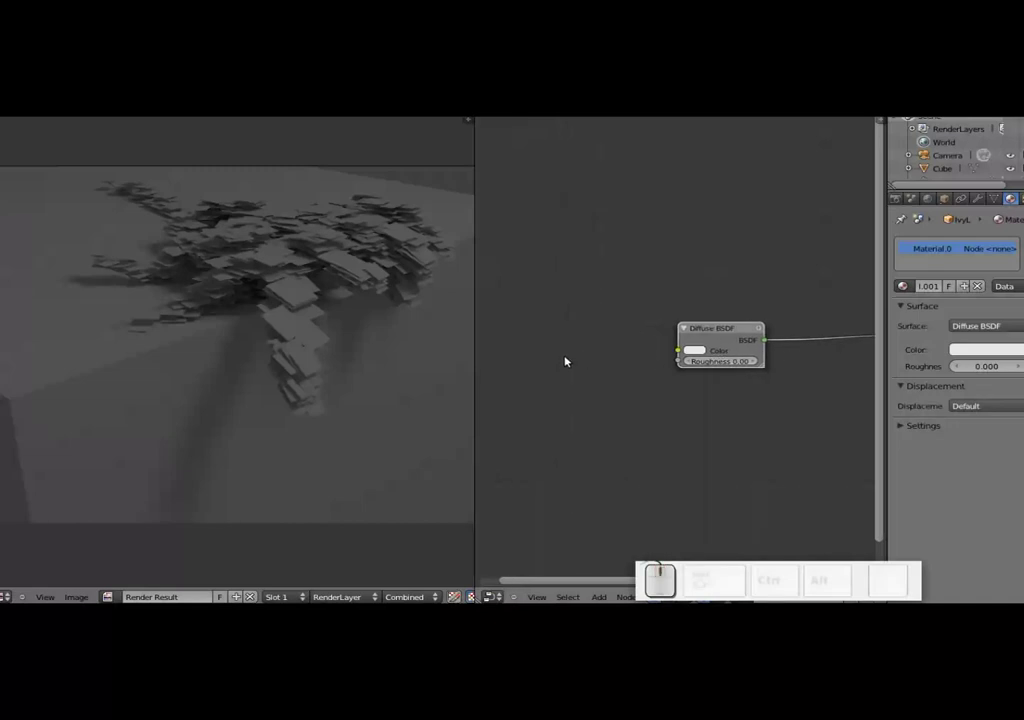
- Add an Image Texture node and connect its Color to the Diffuse BSDF colour
key(shift+a)
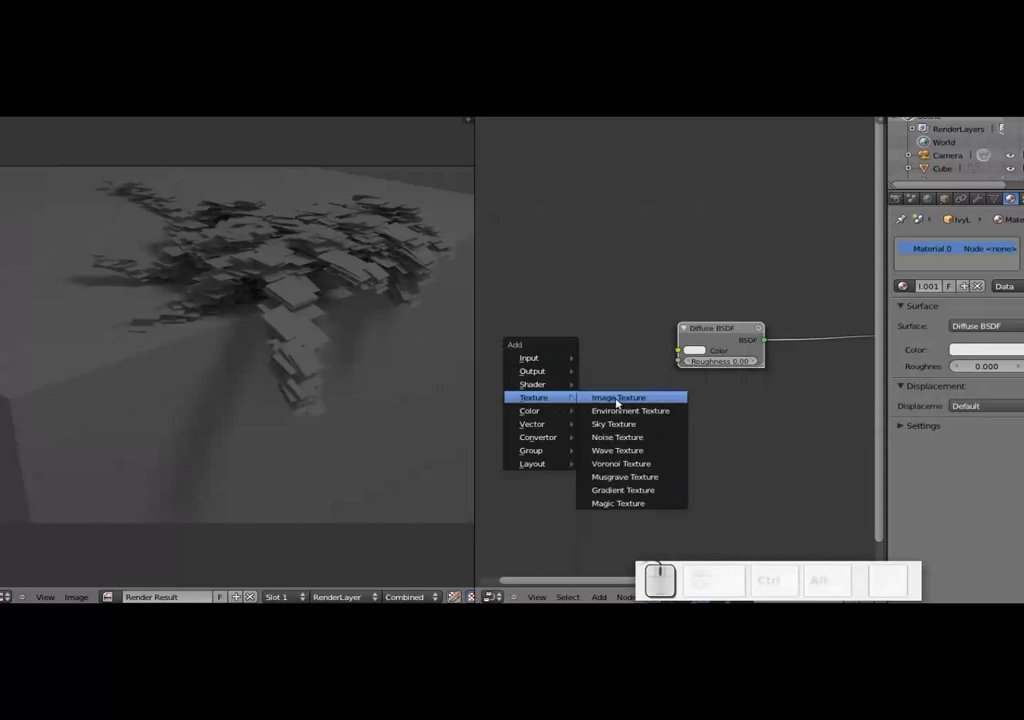
click(617, 401)
drag(666, 373, 605, 340)
drag(607, 339, 668, 407)
- Load the leaf PNG into the node and re-render to show textured leaves
click(568, 356)
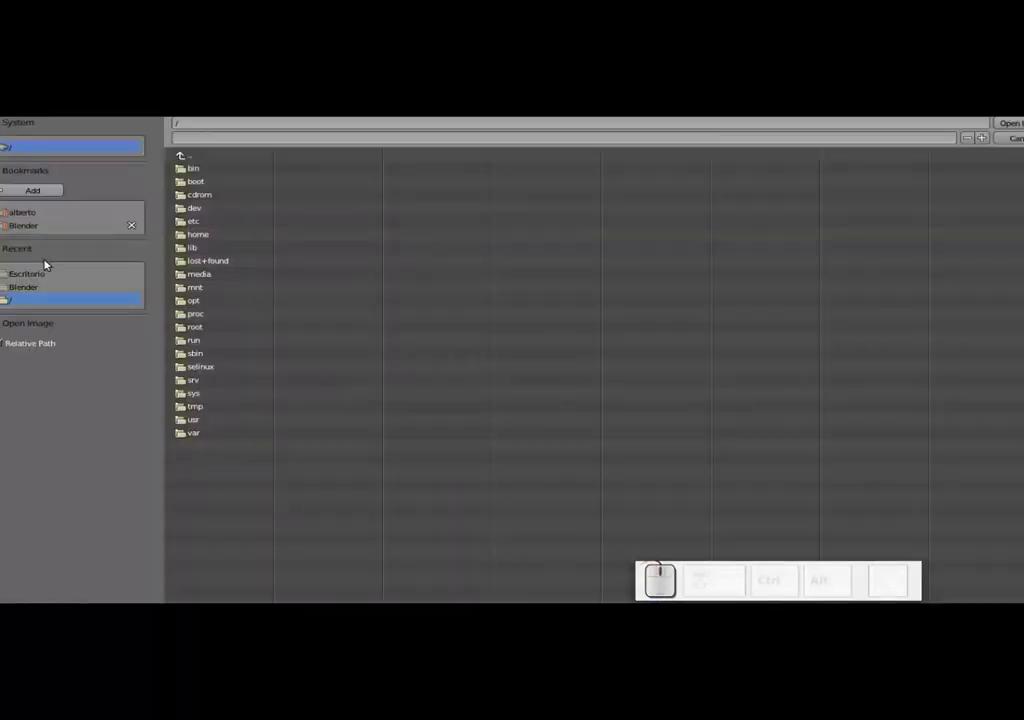
click(38, 280)
click(242, 197)
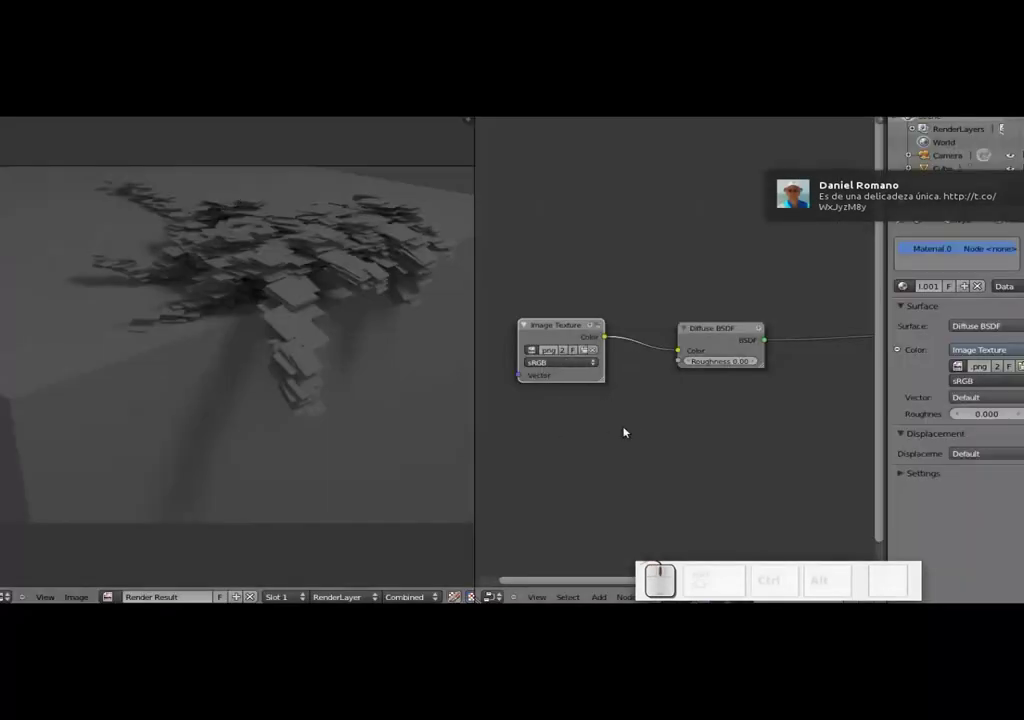
key(F12)
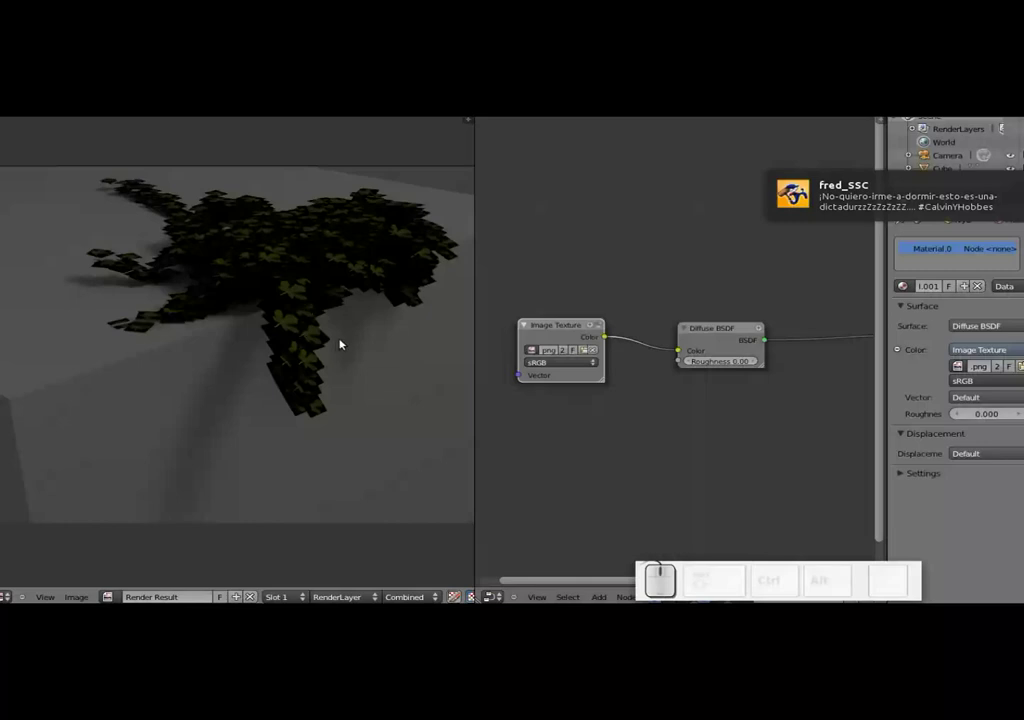
scroll(up, 3)
scroll(down, 3)
scroll(down, 3)
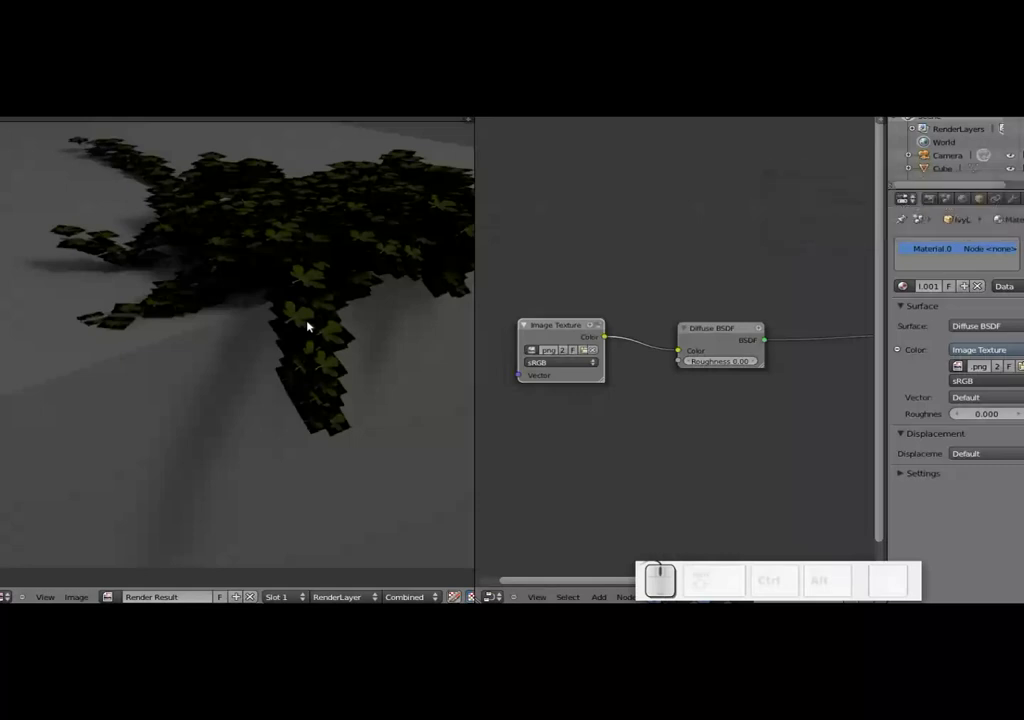
- Add a second Image Texture node loaded with Leaves0121_6_S alpha.png
key(shift+a)
click(607, 318)
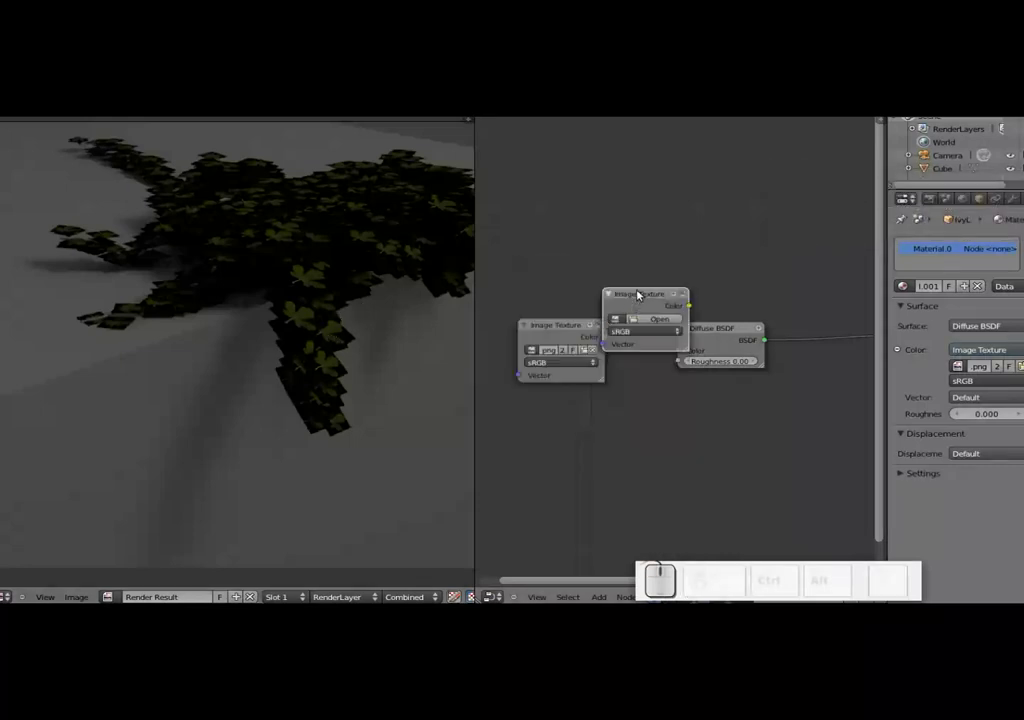
click(644, 286)
drag(647, 292, 571, 202)
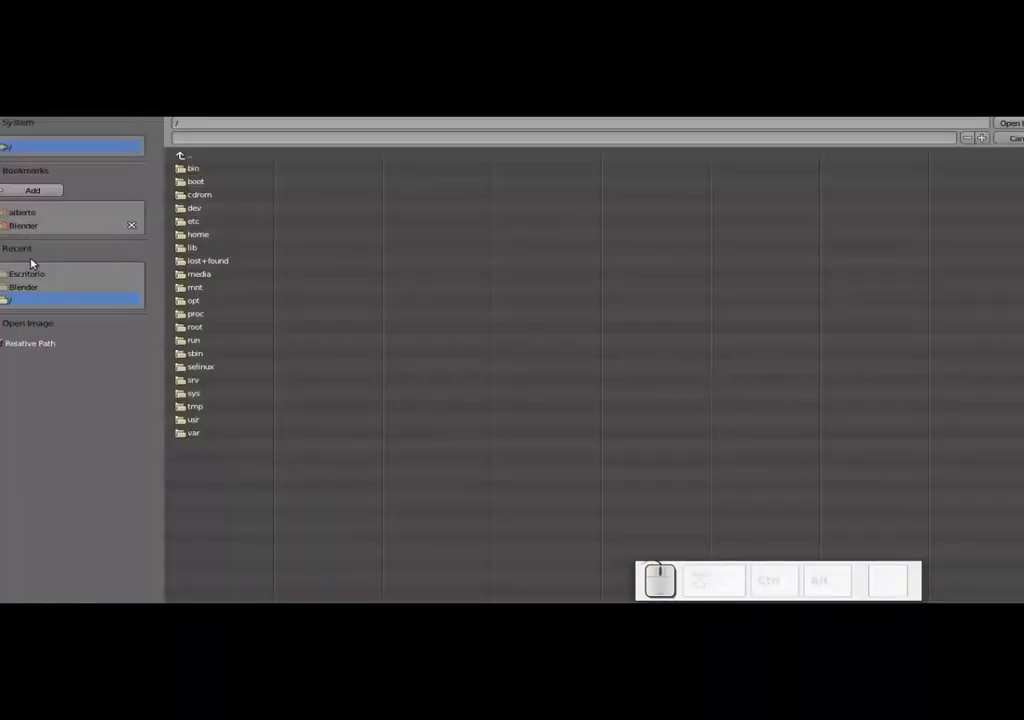
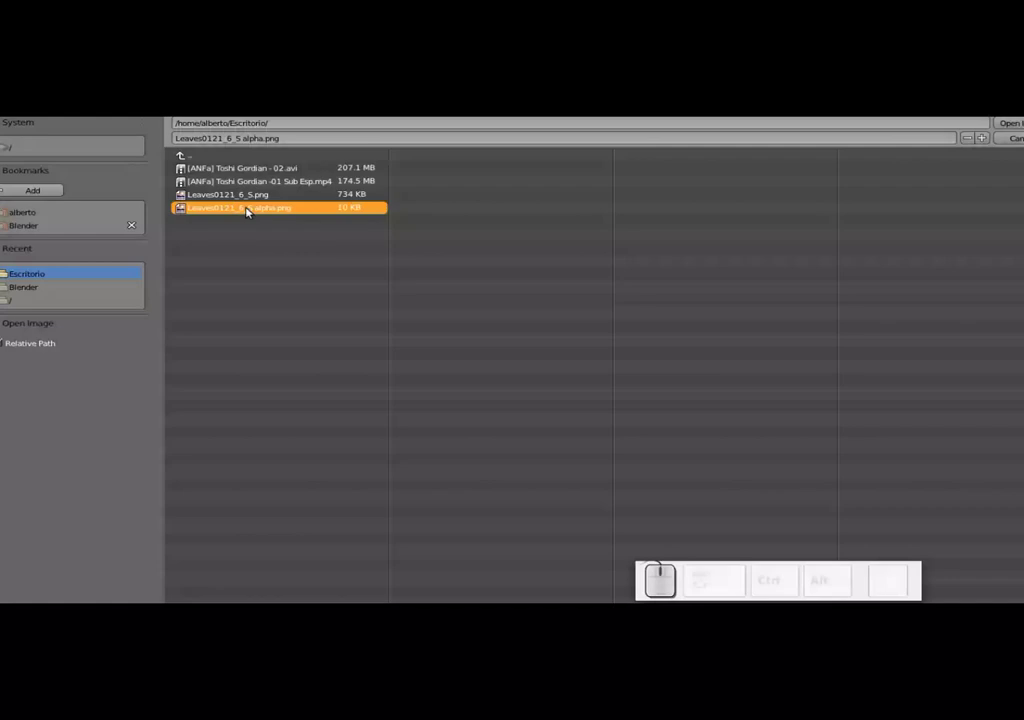
click(248, 210)
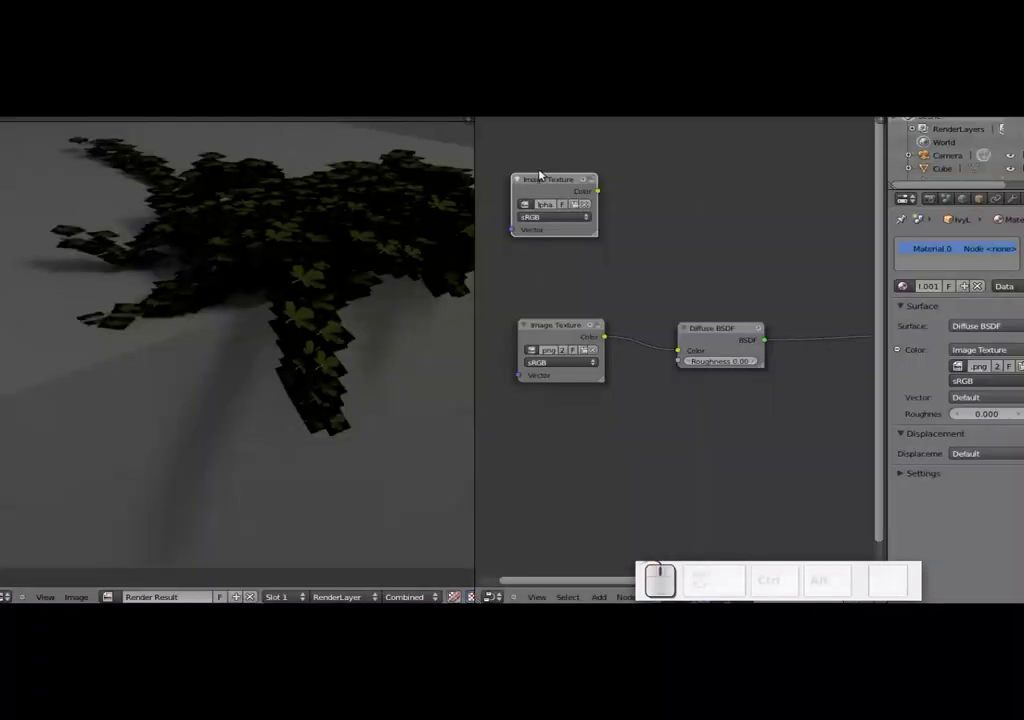
- Place the alpha texture node above the leaf texture node
drag(552, 183, 562, 180)
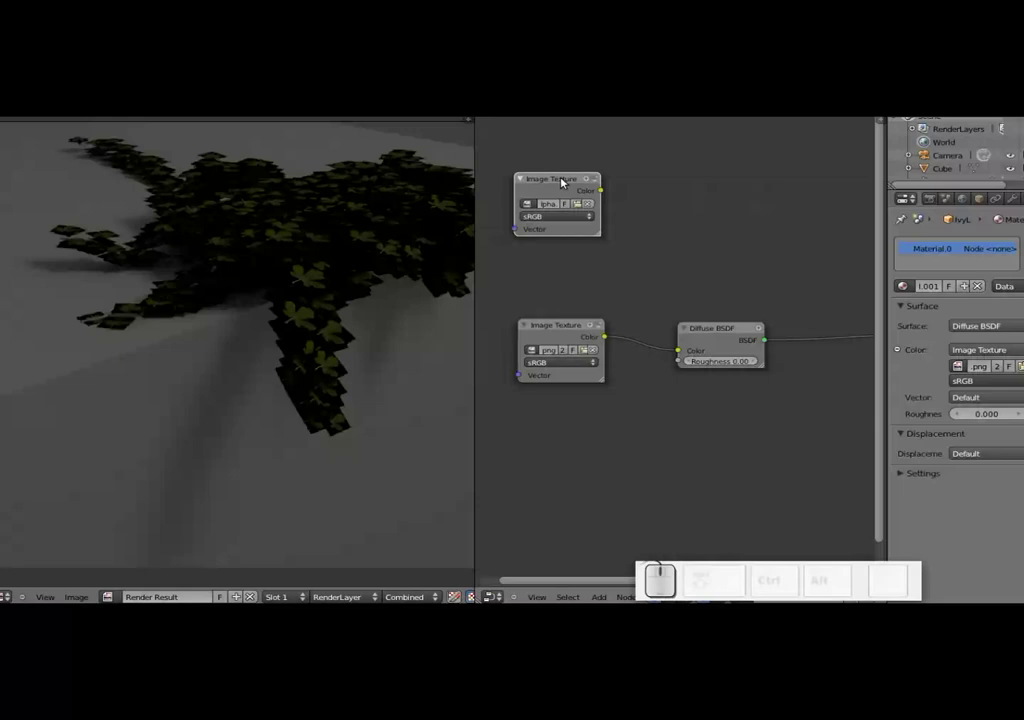
drag(561, 181, 554, 169)
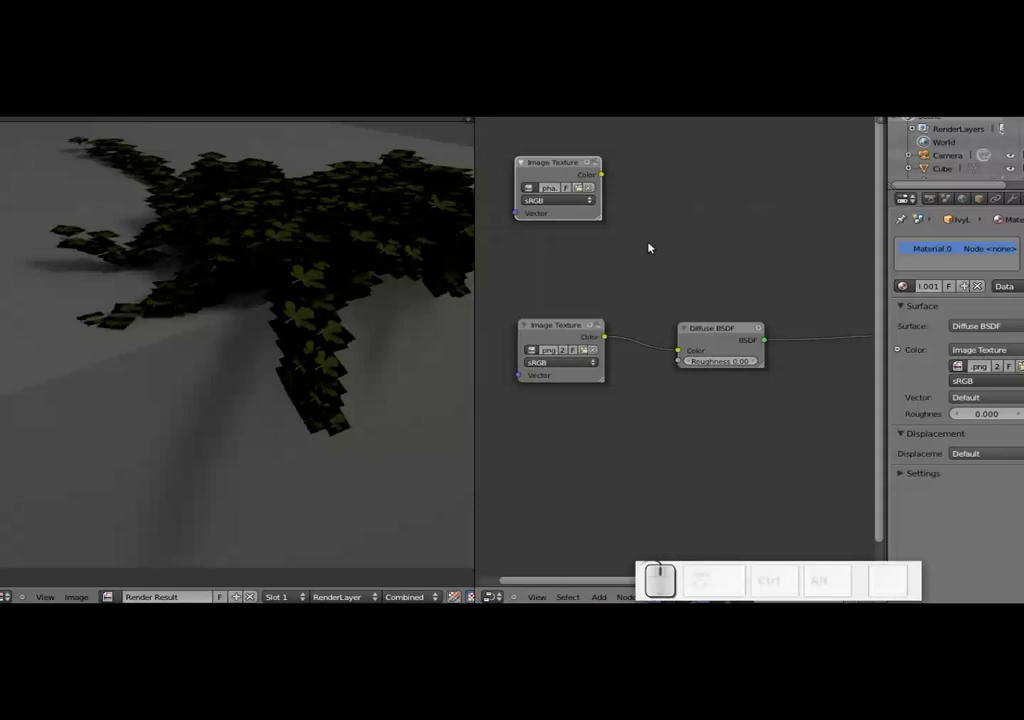
- Add a Transparent BSDF and a Mix Shader node beside the alpha texture and material output
key(shift+a)
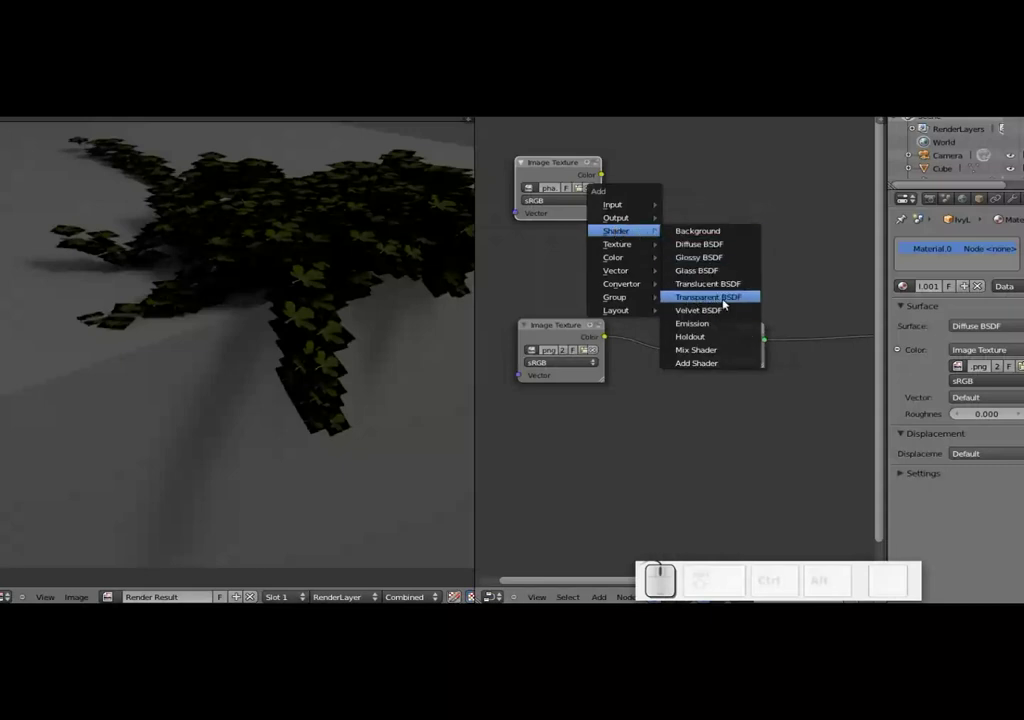
click(732, 300)
drag(766, 273, 624, 357)
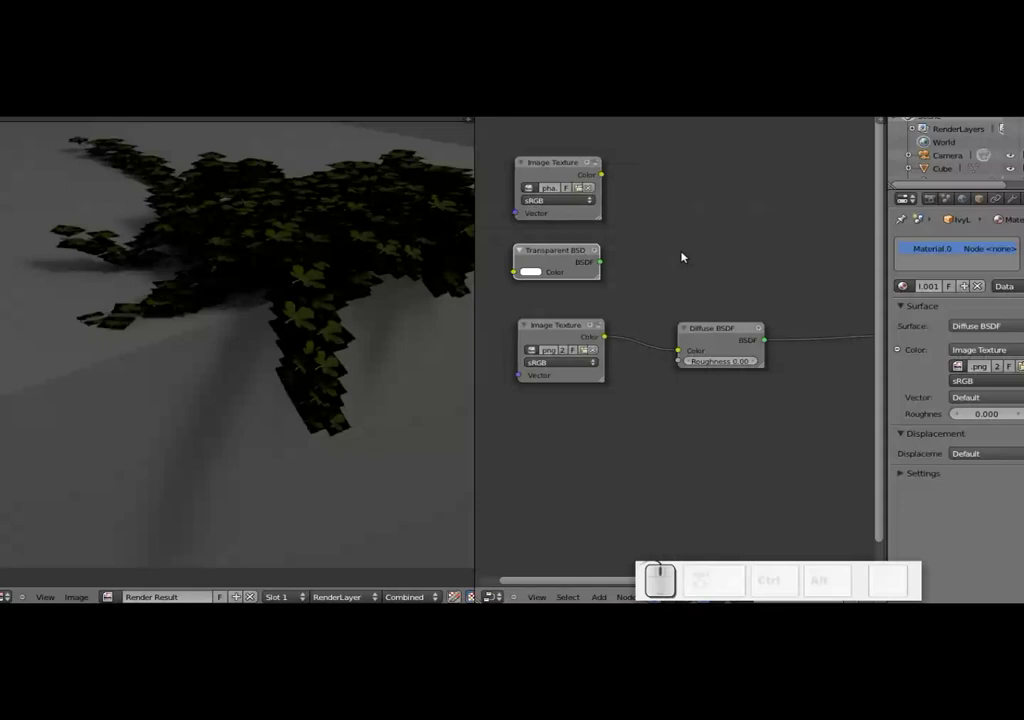
drag(772, 247, 659, 260)
key(shift+a)
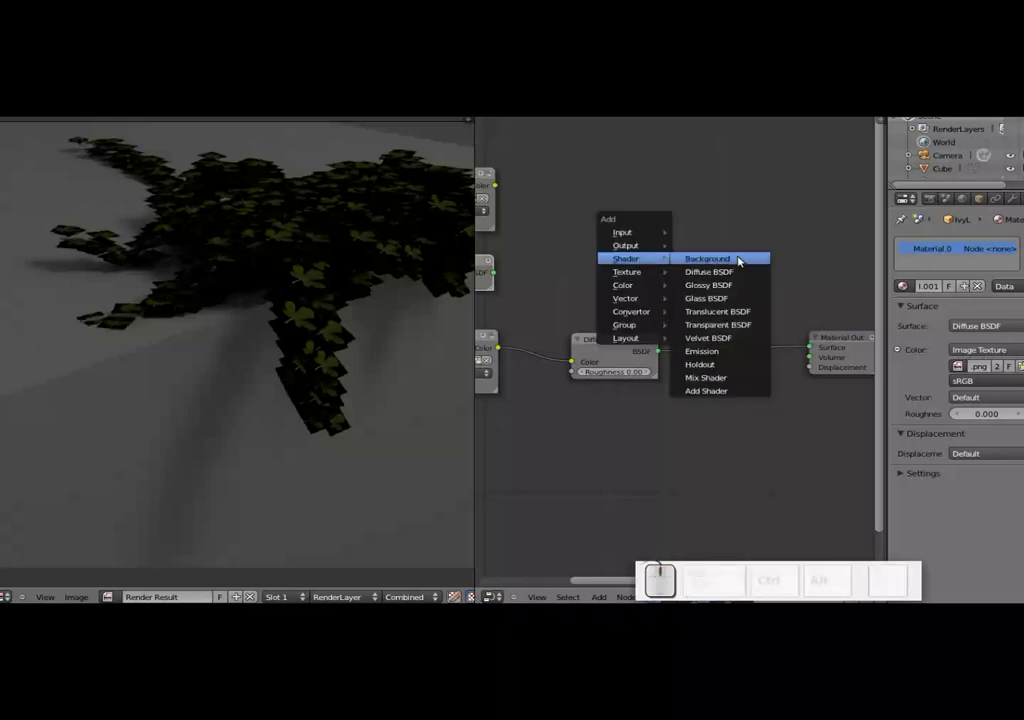
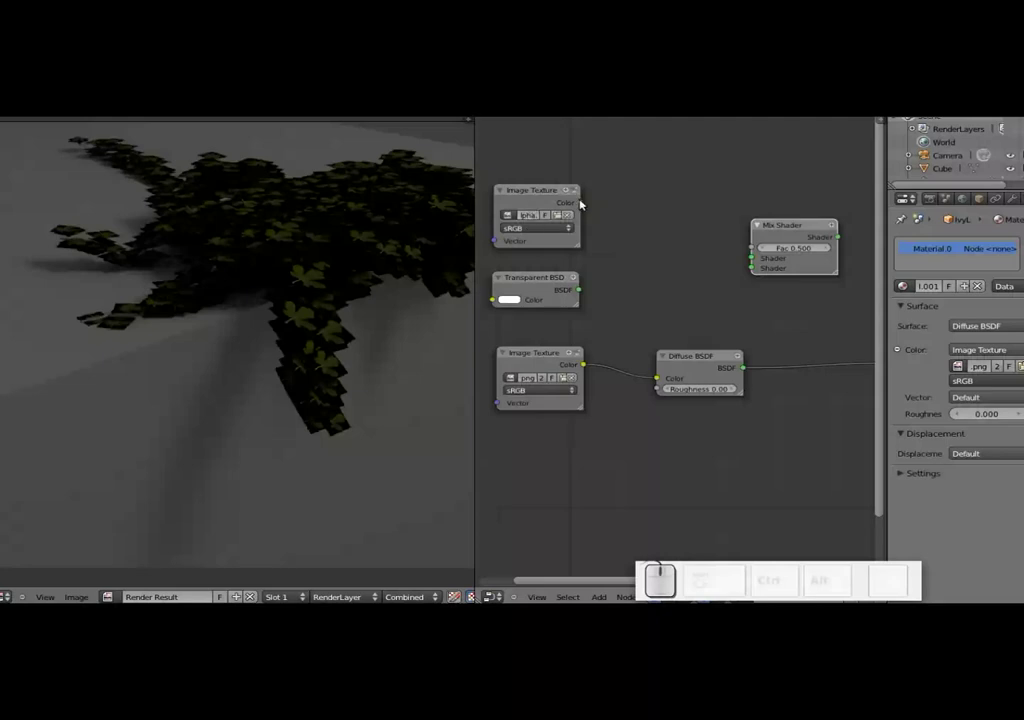
- Wire alpha Color to Fac, Transparent and Diffuse into the Mix Shader, and the mix to Surface
drag(584, 206, 594, 296)
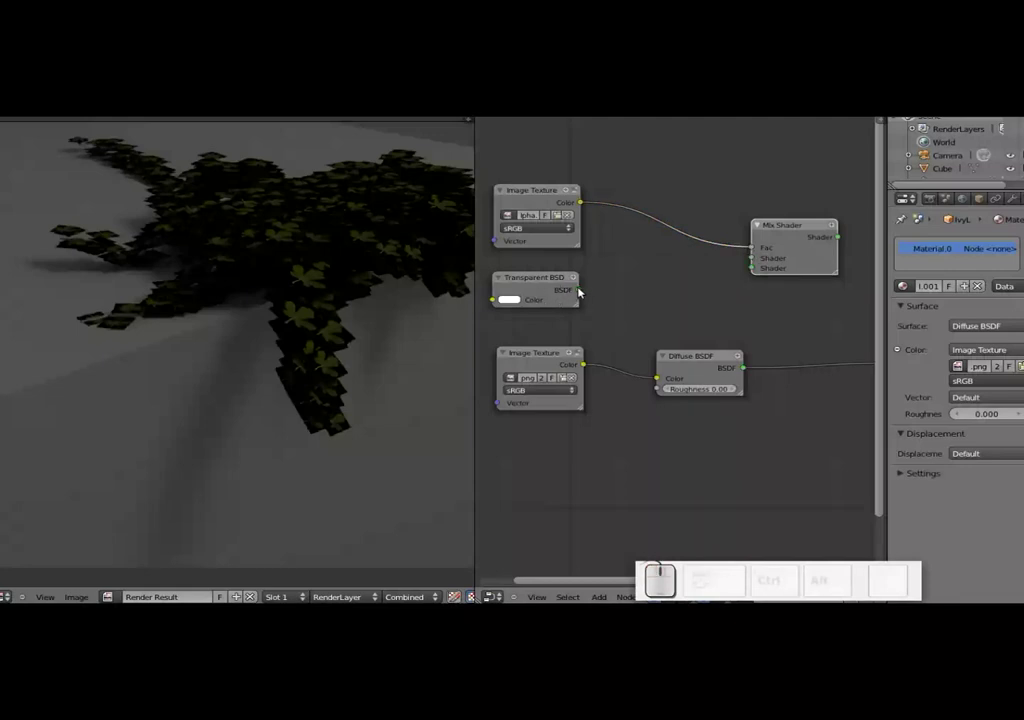
drag(583, 288, 506, 281)
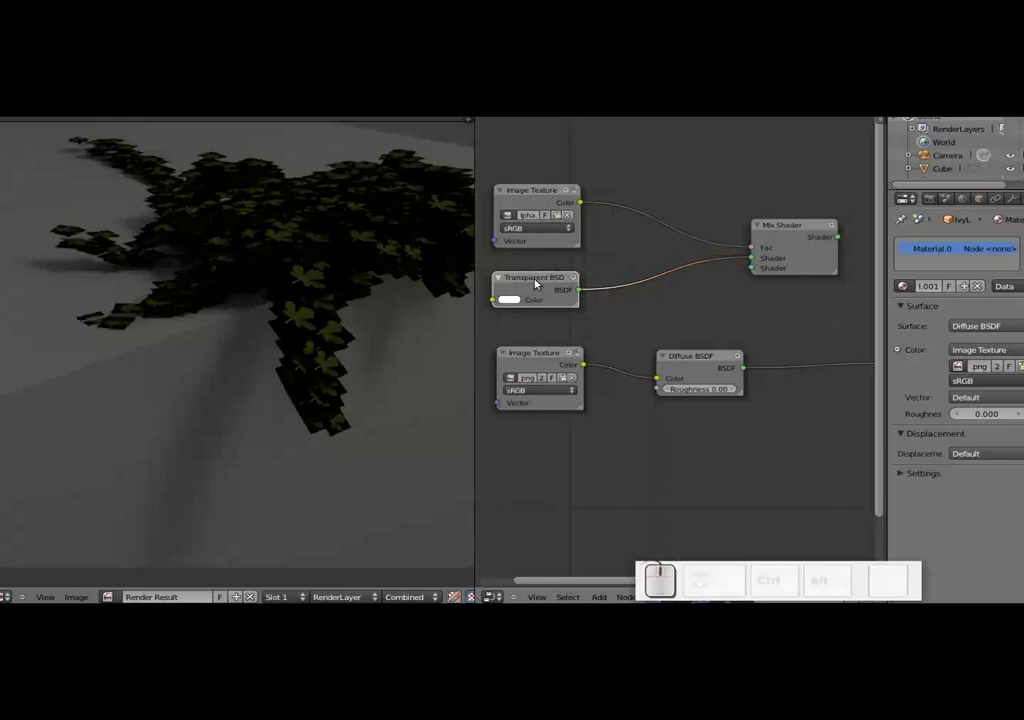
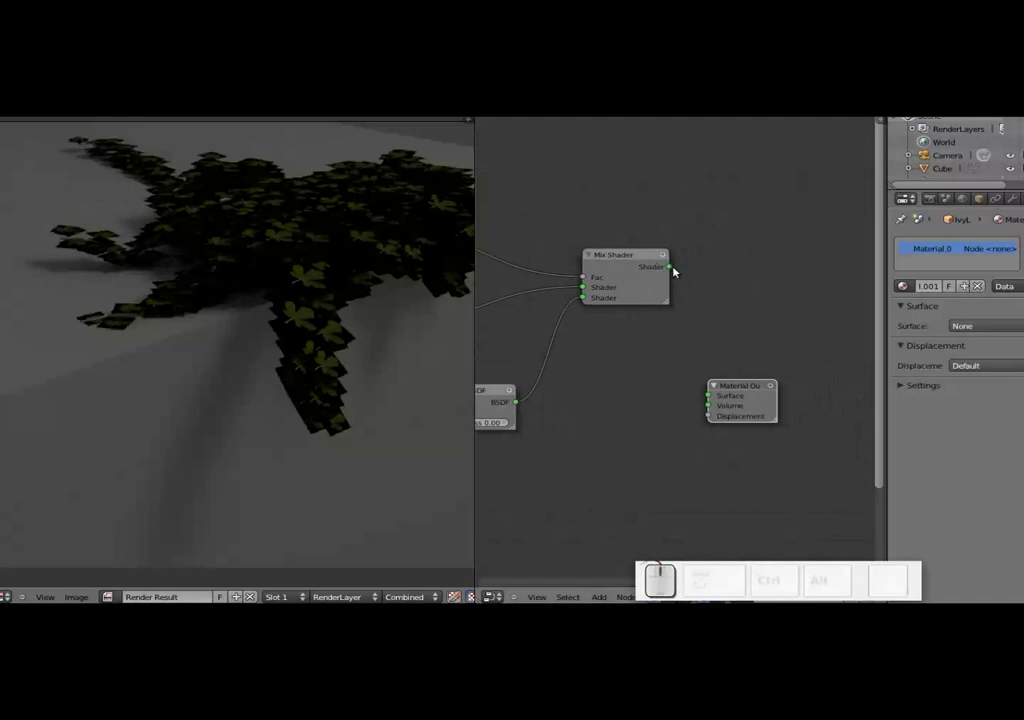
drag(674, 267, 726, 386)
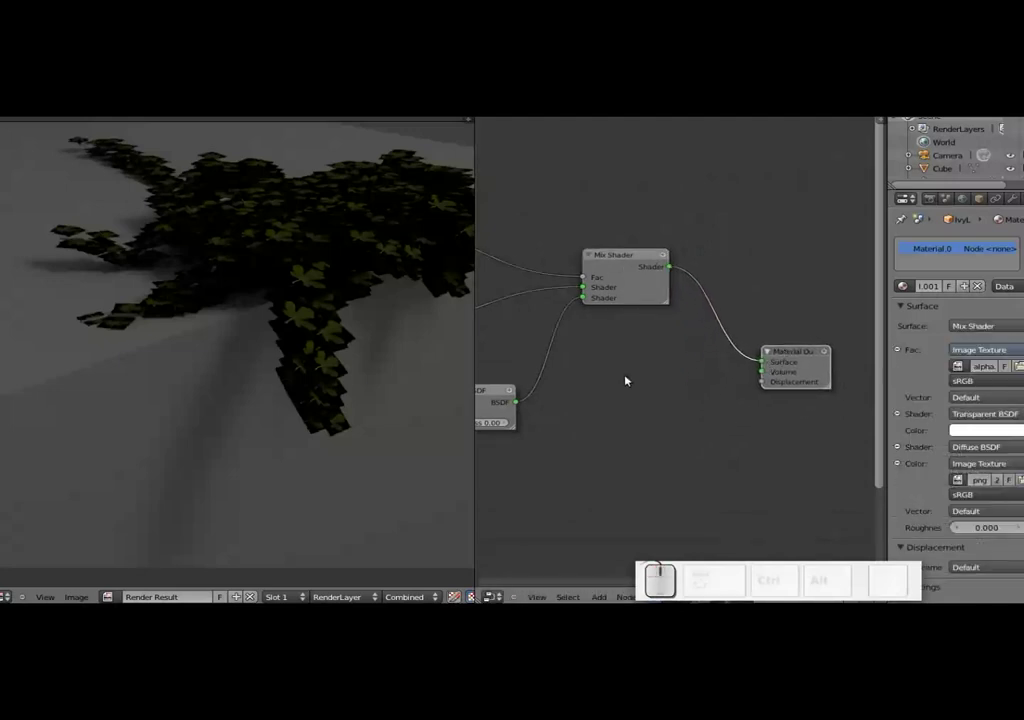
drag(582, 382, 237, 423)
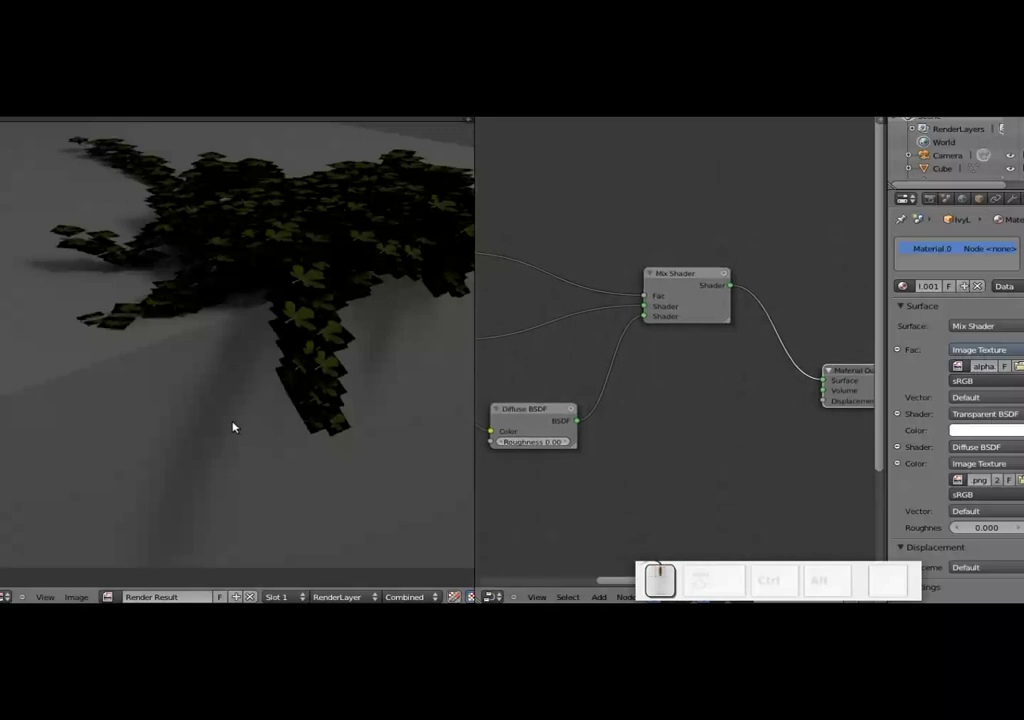
- Re-render the ivy with F12 so the leaves appear as cut-out shapes, then return to the texture nodes
key(F12)
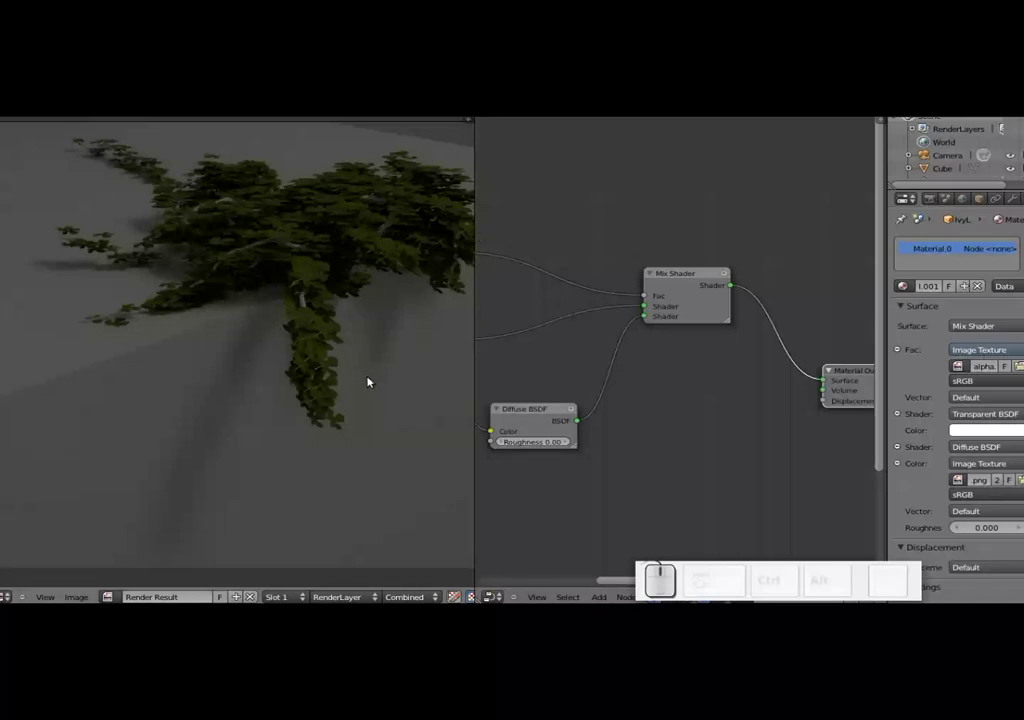
drag(554, 353, 652, 357)
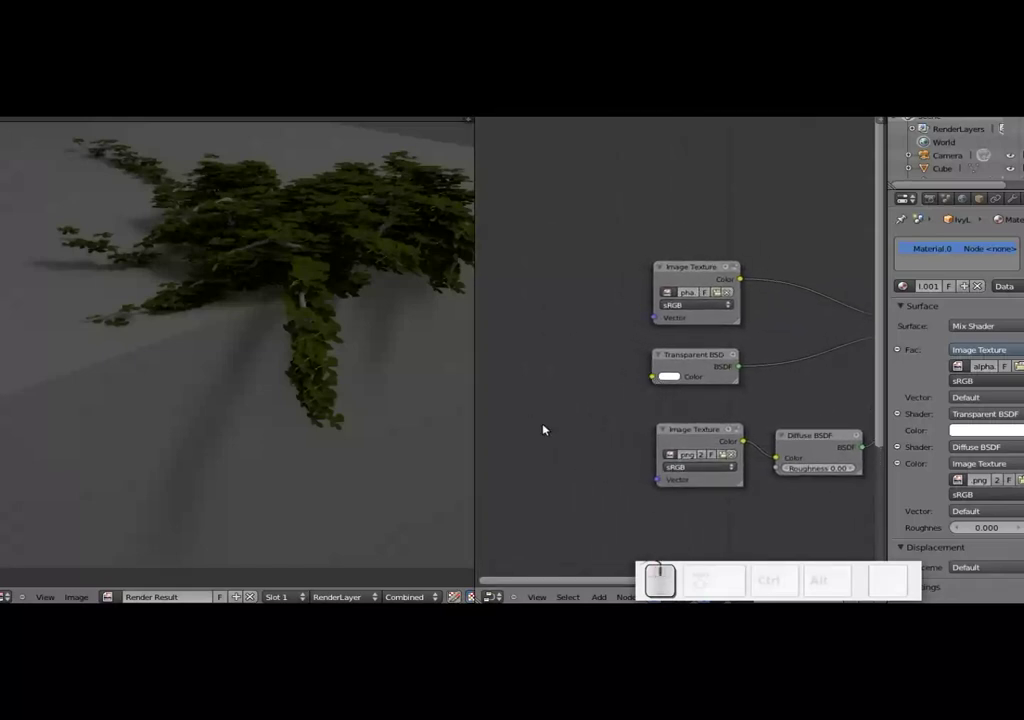
- Add a Vector Mapping node left of the alpha texture and duplicate it below
key(shift+a)
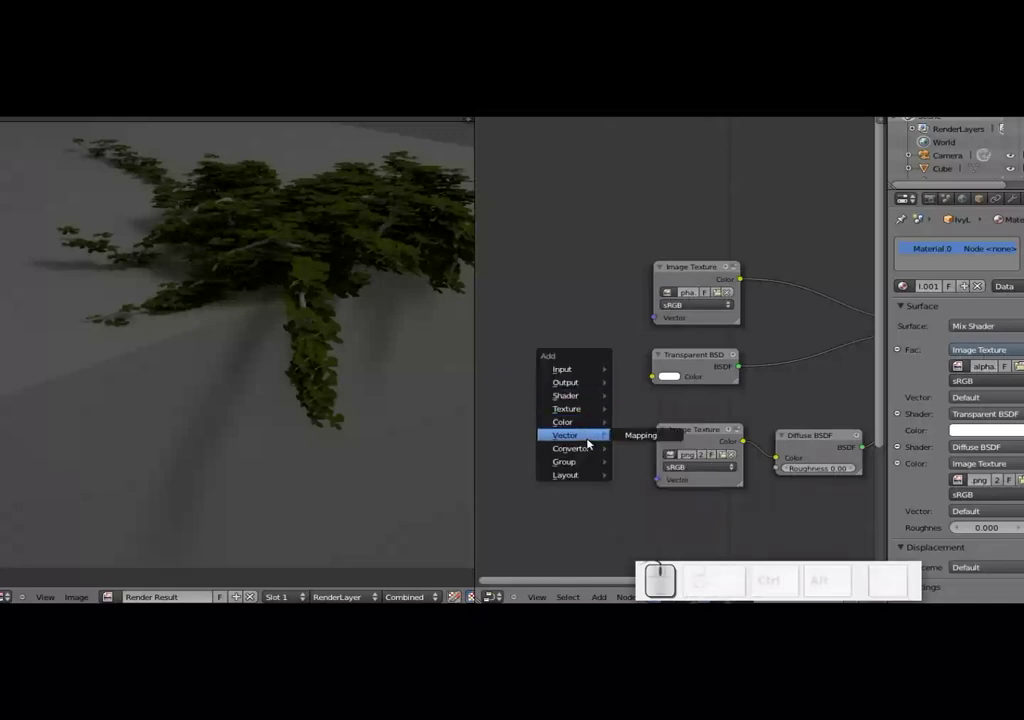
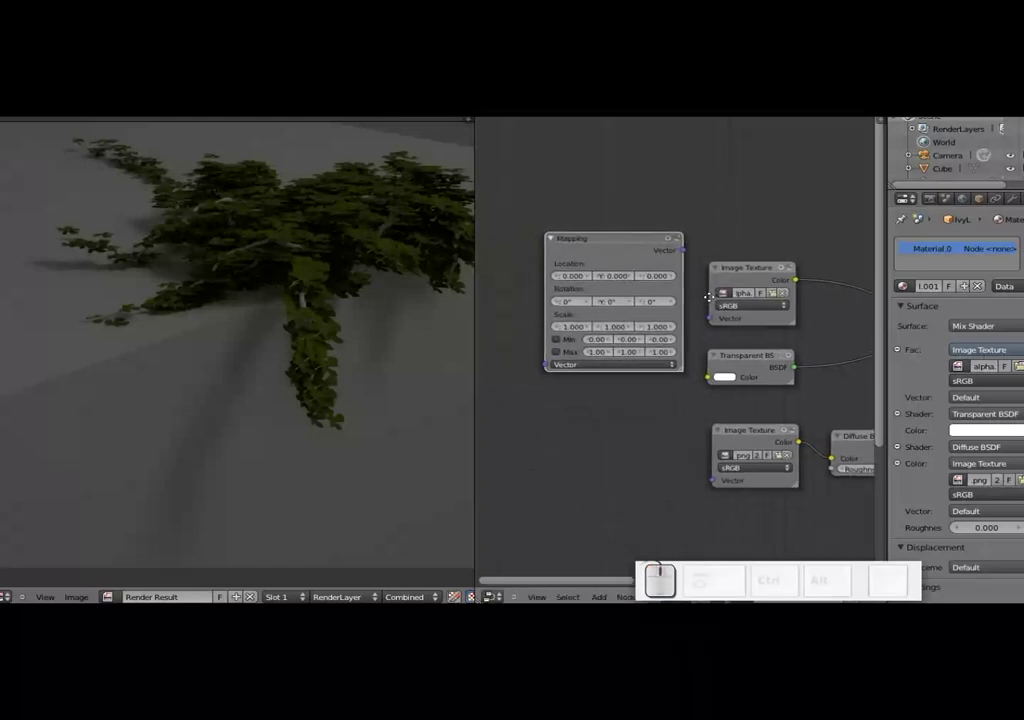
drag(657, 240, 643, 437)
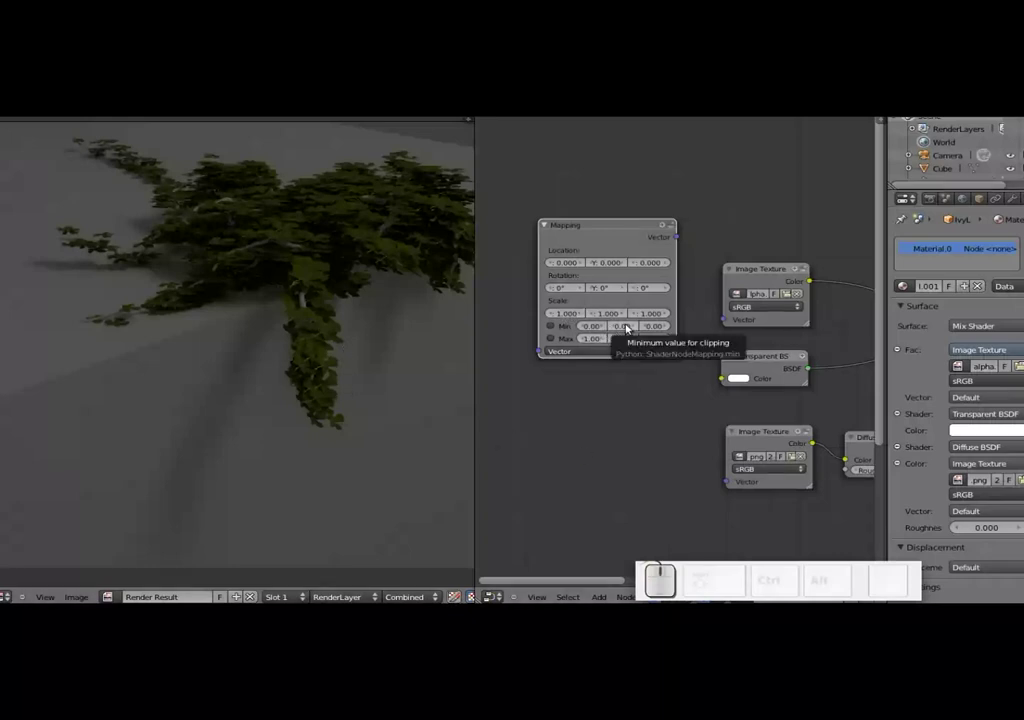
key(shift+d)
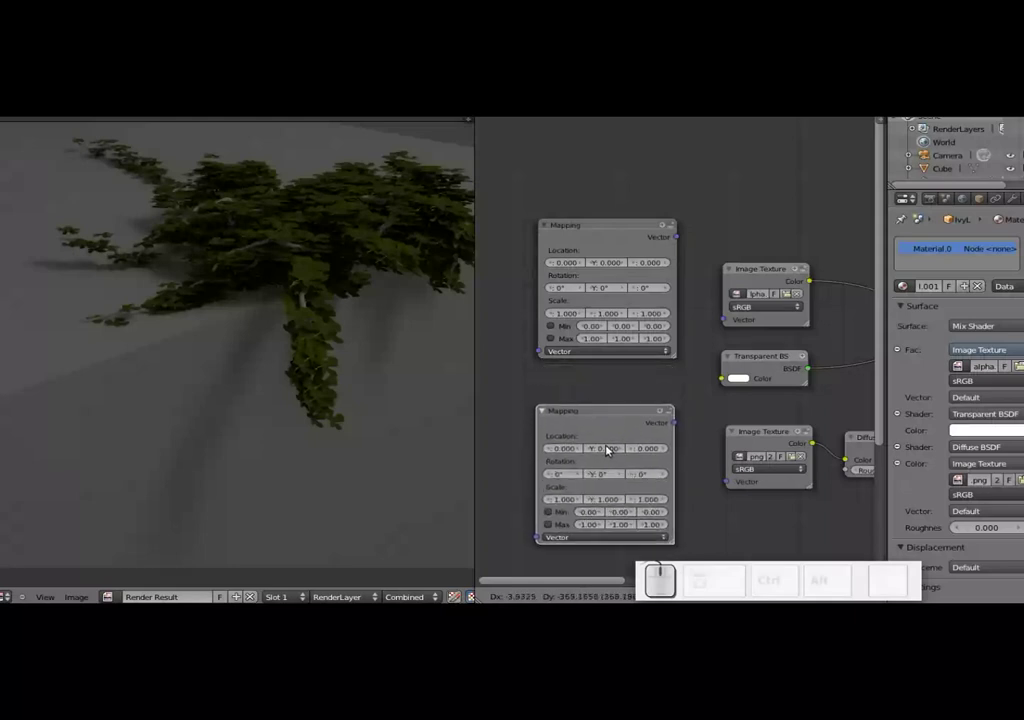
click(607, 447)
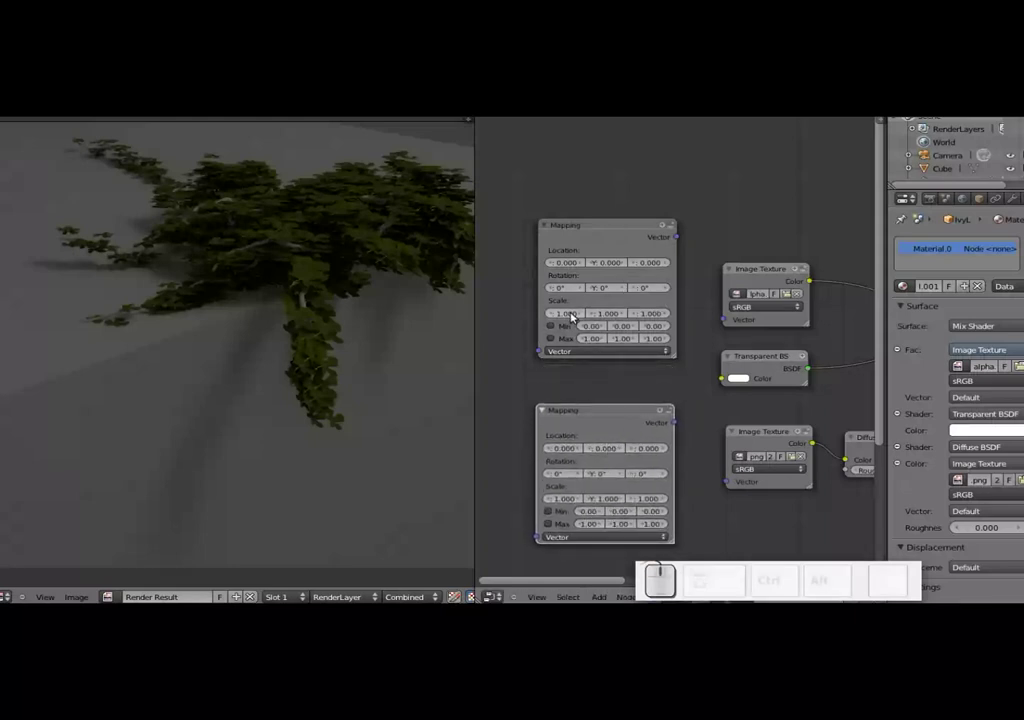
- Set the first Mapping node's Scale to -1 on X, Y and Z
click(571, 316)
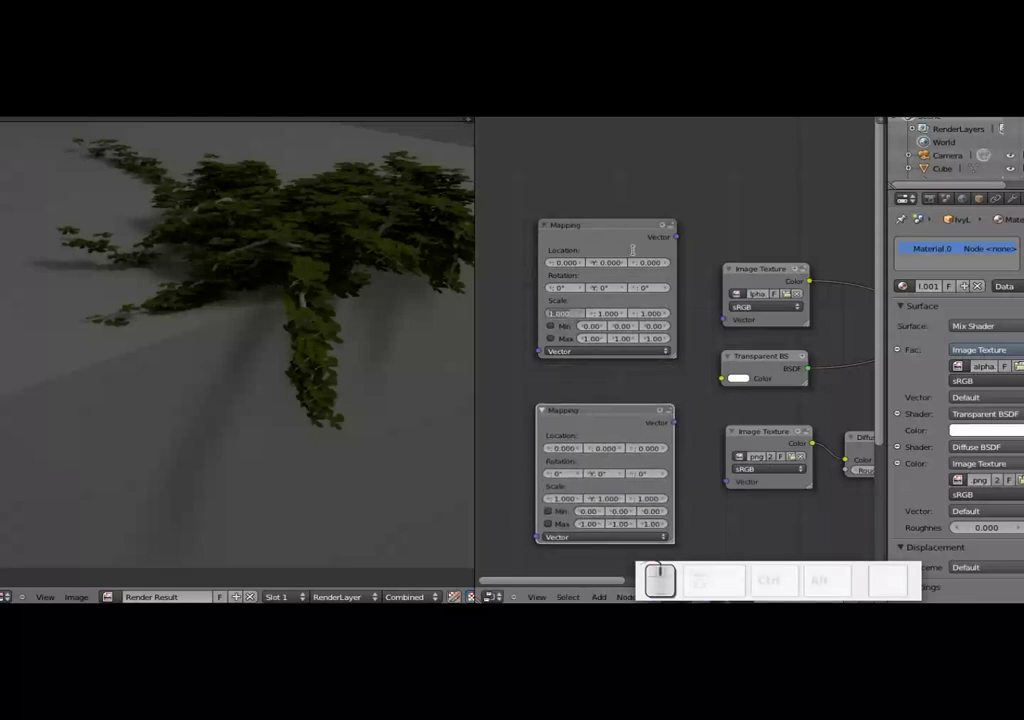
key(KP_Subtract)
key(KP_1)
key(Tab)
key(KP_Subtract)
key(KP_4)
key(Tab)
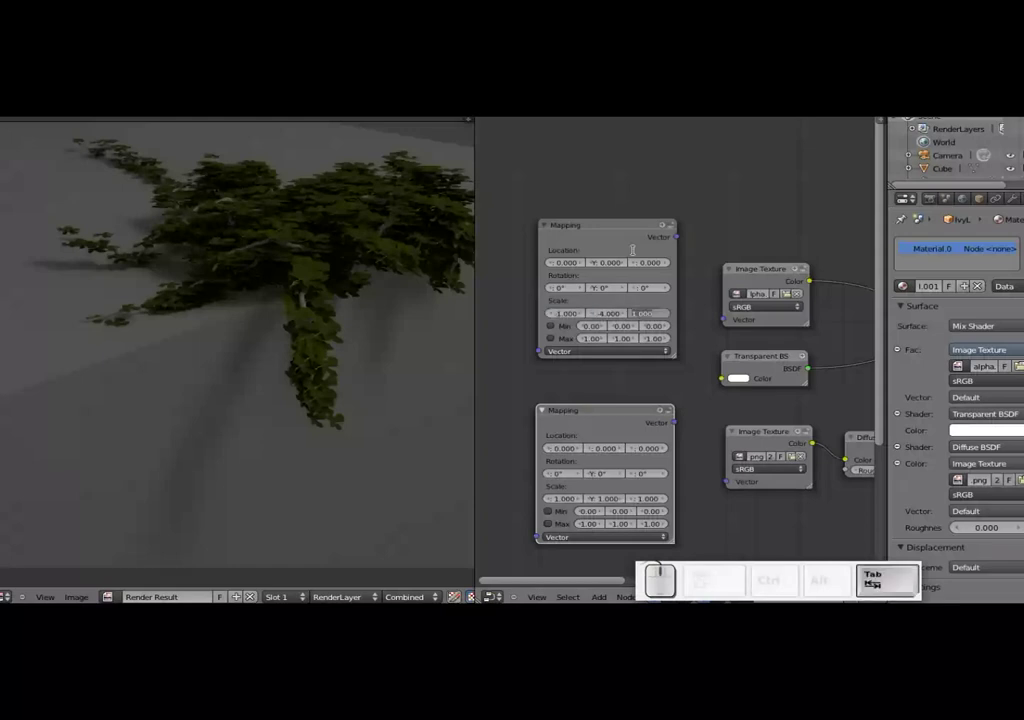
key(shift+Tab)
key(KP_Subtract)
key(KP_1)
key(Tab)
key(KP_Subtract)
key(KP_1)
key(Tab)
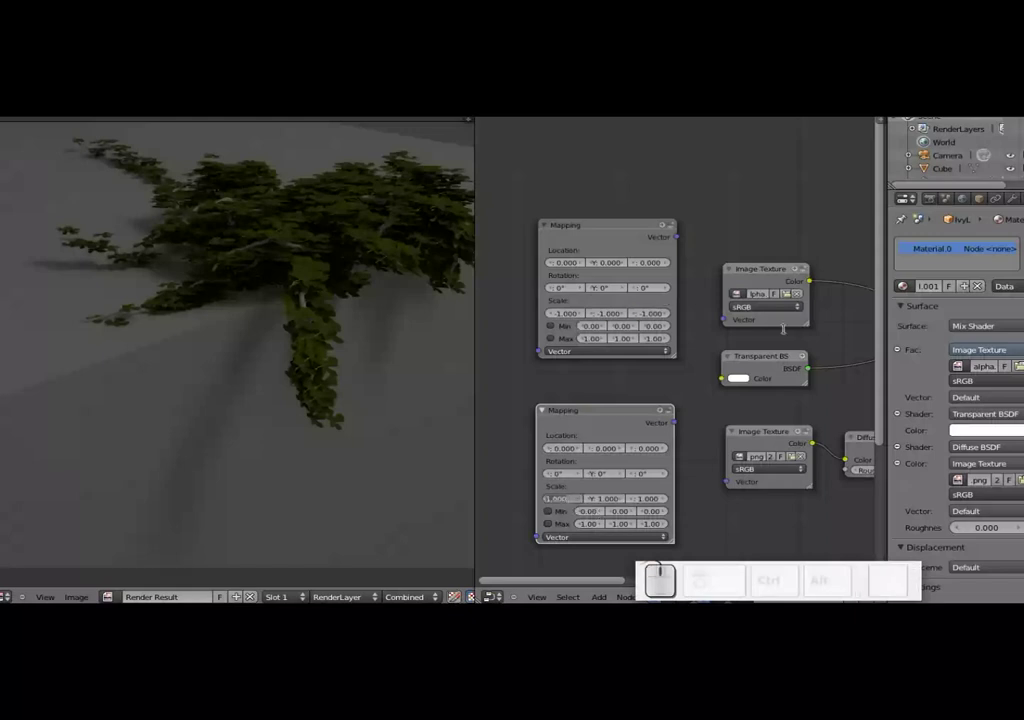
key(KP_Subtract)
key(KP_1)
key(Tab)
key(KP_Subtract)
key(KP_4)
key(Tab)
key(KP_Subtract)
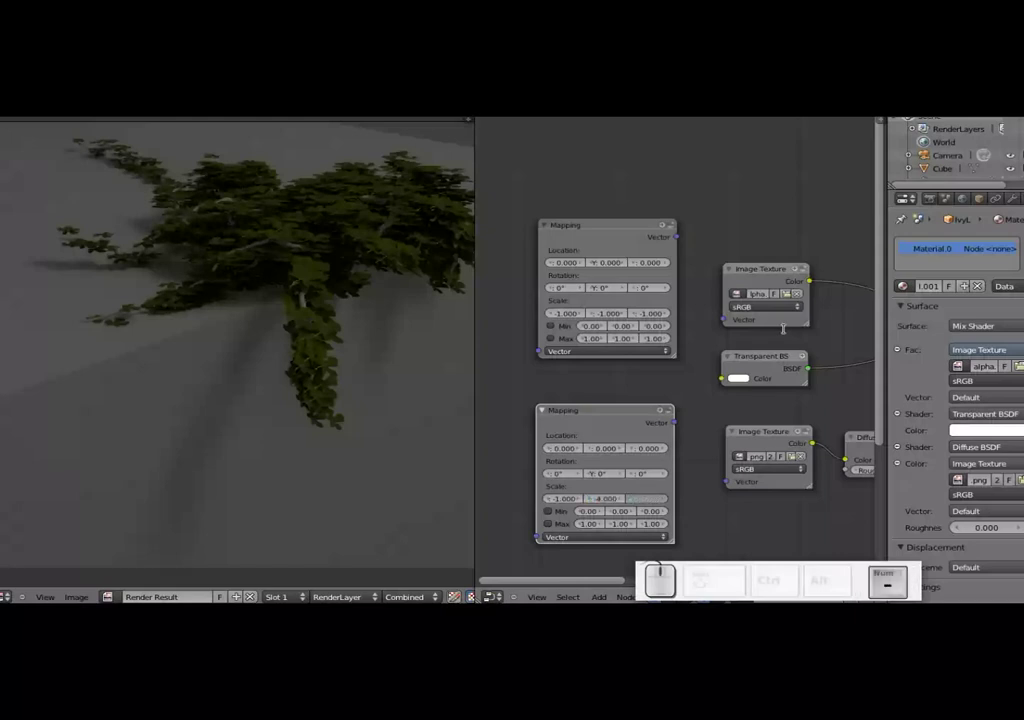
key(KP_1)
key(shift+Tab)
key(shift+KP_Subtract)
key(shift+KP_1)
key(shift+Tab)
- Connect the two Mapping Vector outputs to the alpha and leaf Image Texture Vector inputs
click(616, 422)
drag(616, 411, 596, 406)
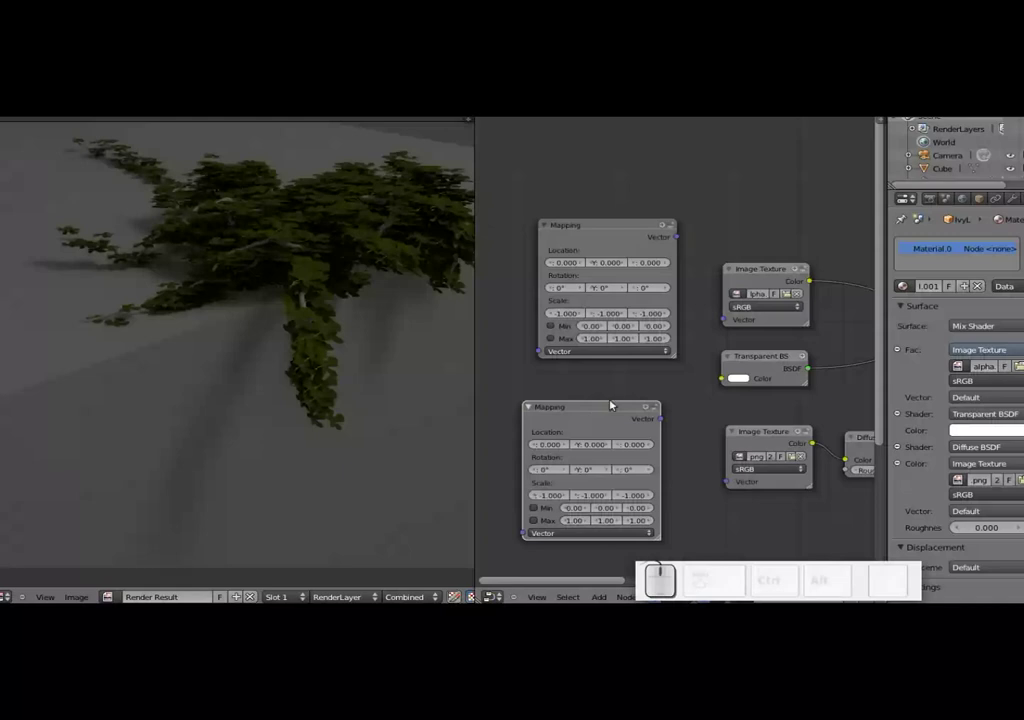
drag(680, 237, 662, 419)
drag(662, 419, 607, 417)
drag(606, 416, 551, 425)
key(shift+a)
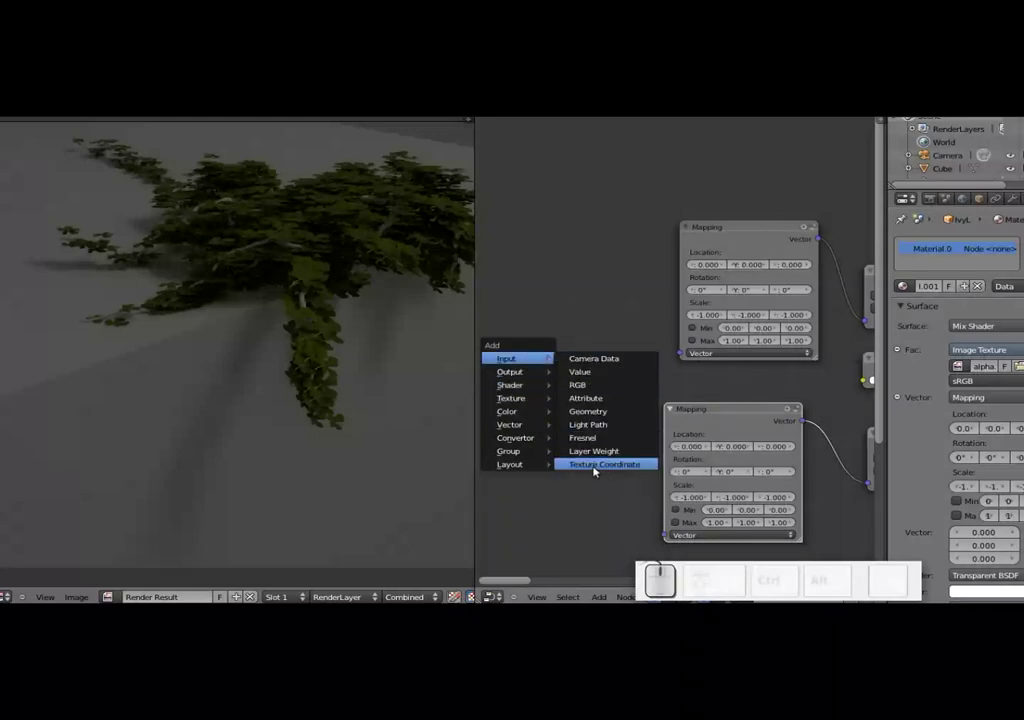
- Add a Texture Coordinate node and feed its UV output into both Mapping nodes
click(601, 468)
drag(649, 444, 608, 343)
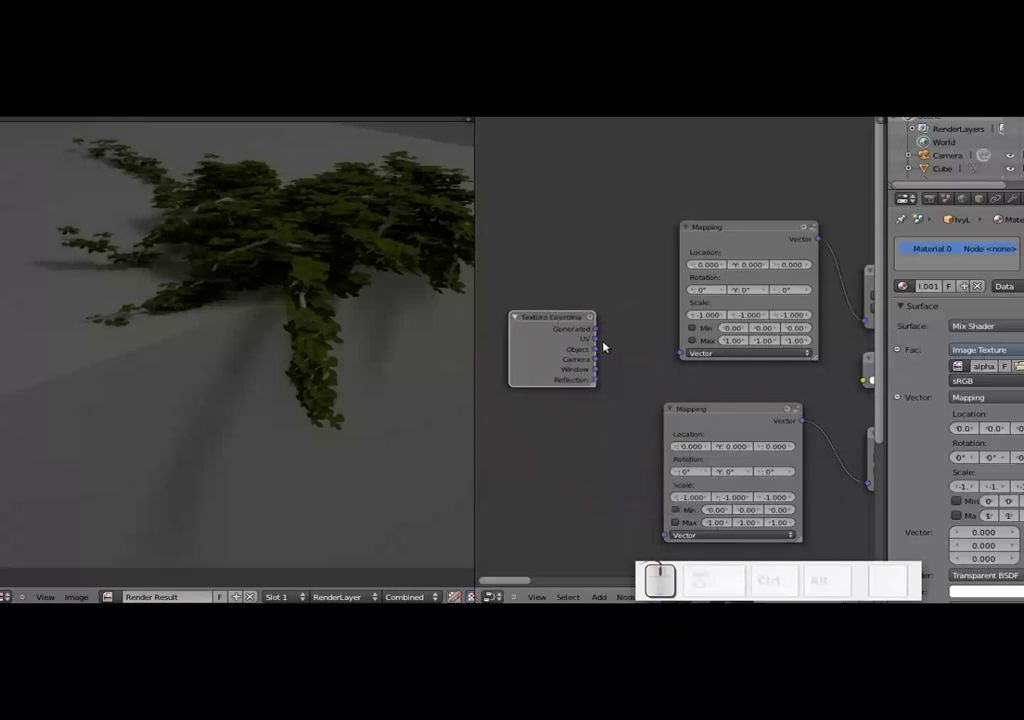
drag(600, 339, 600, 340)
drag(600, 340, 305, 315)
- Change the first Mapping scale to -0.5 and re-render the ivy
key(F12)
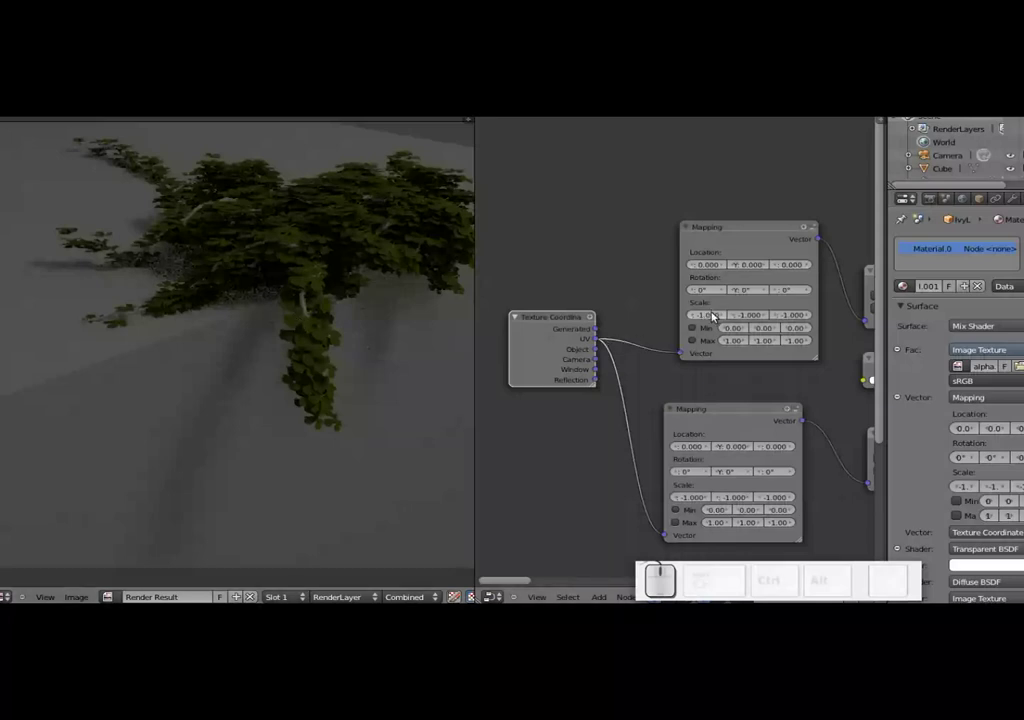
click(713, 317)
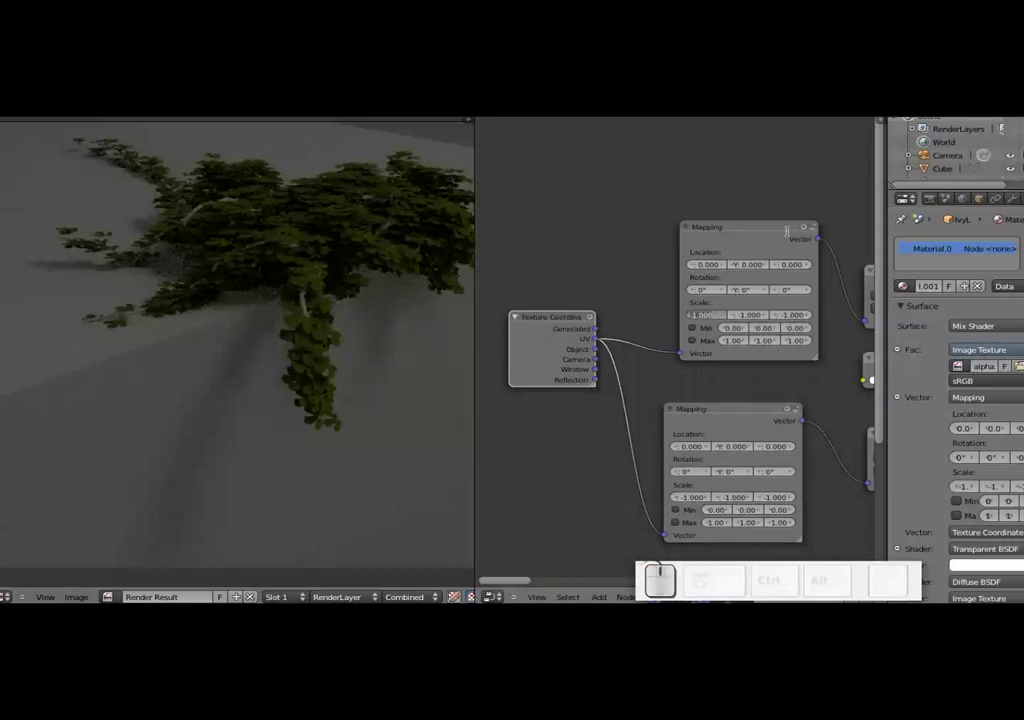
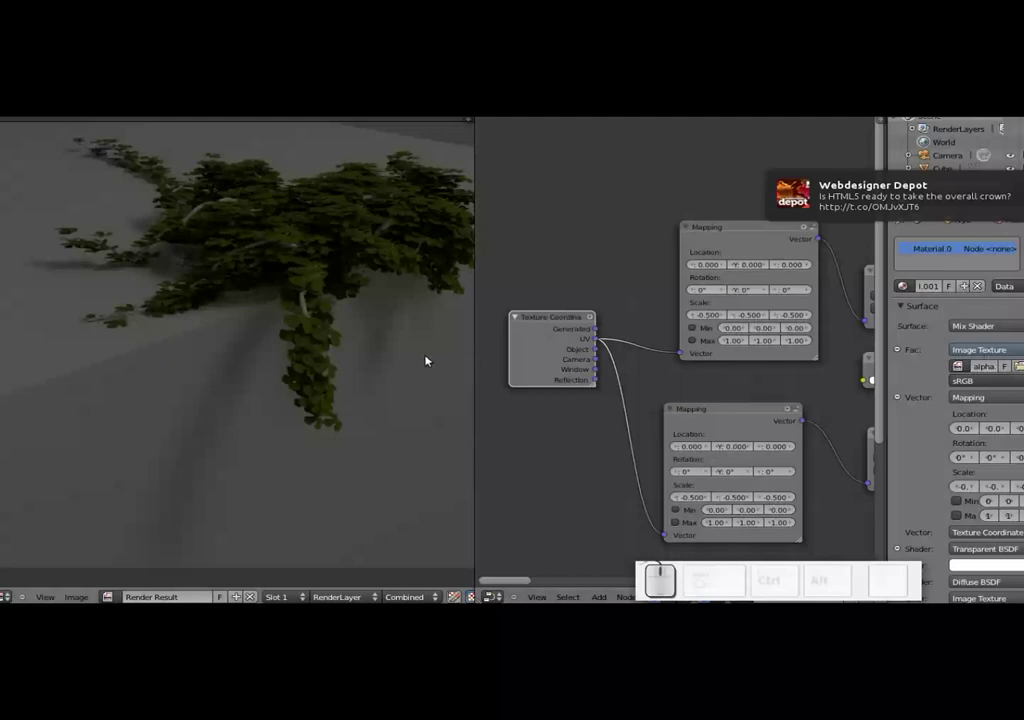
key(F12)
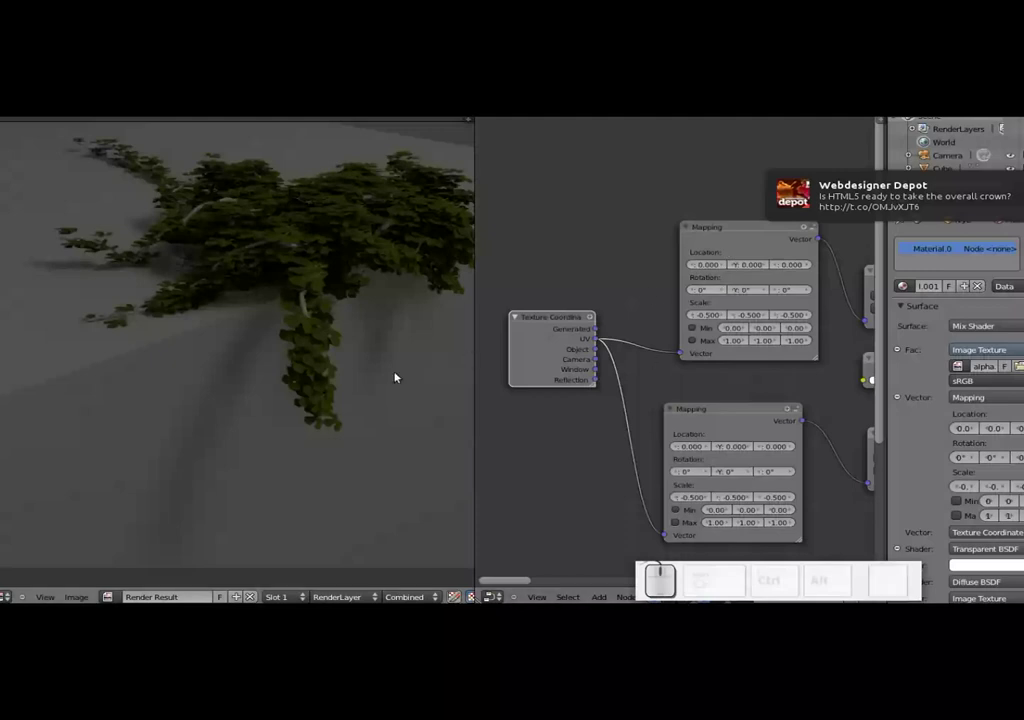
key(F12)
- Render the ivy again with the Mapping scale back at -1
key(F12)
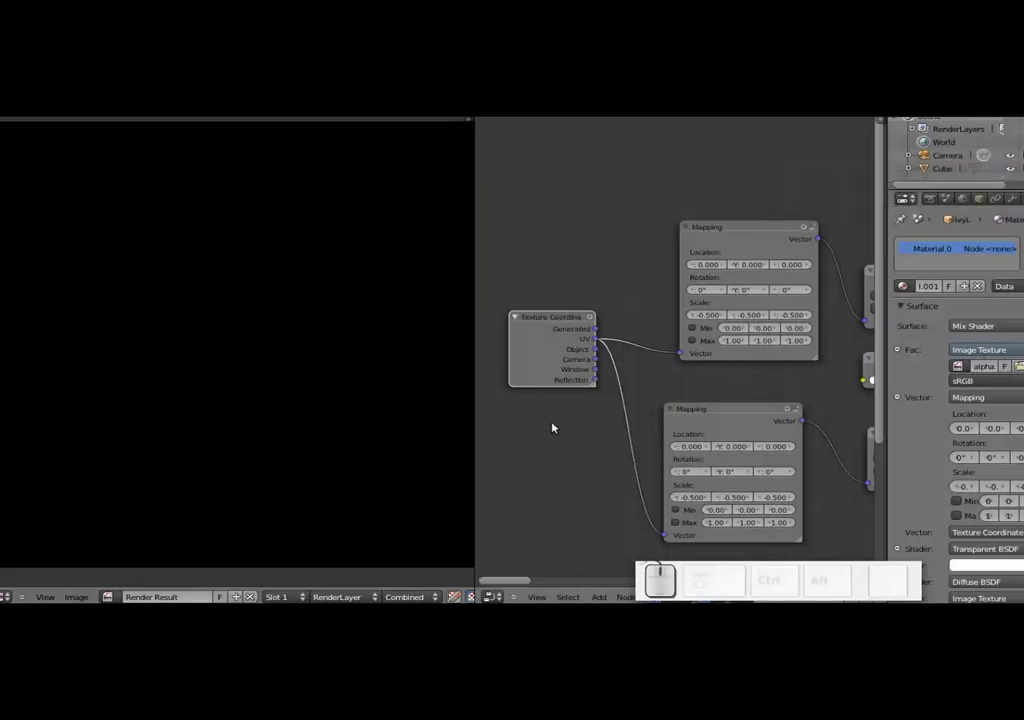
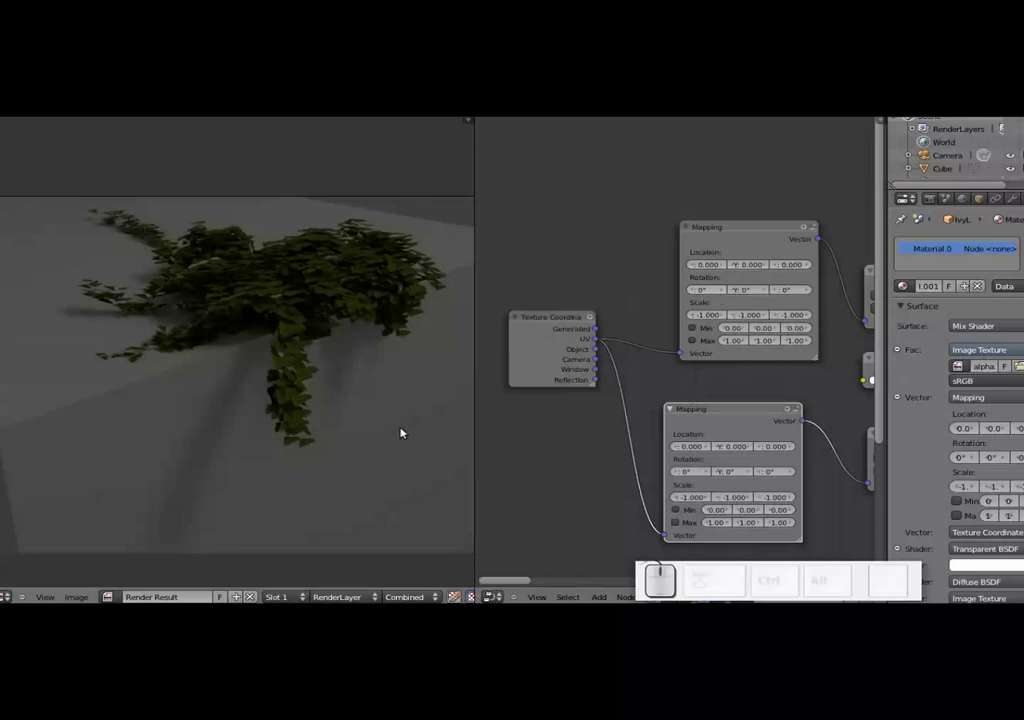
key(F12)
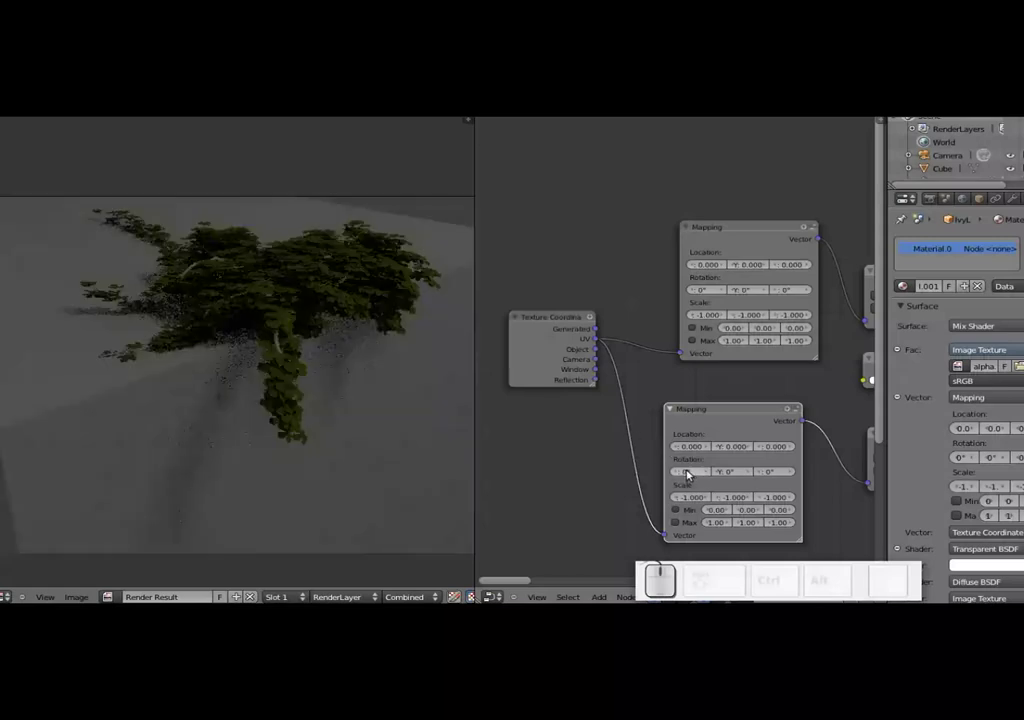
scroll(up, 3)
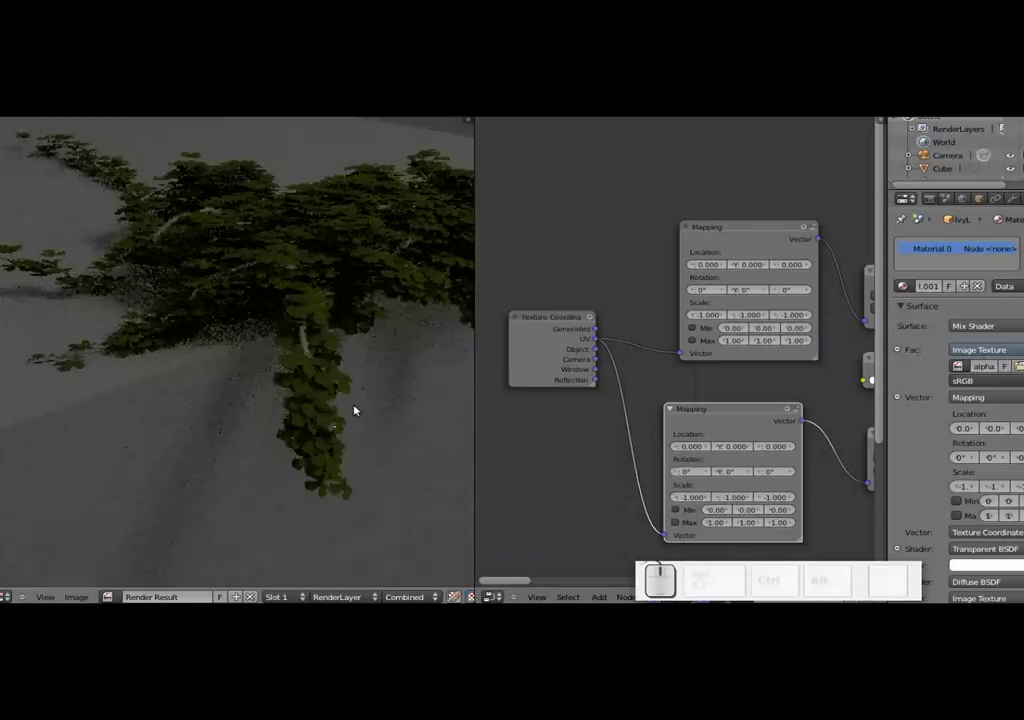
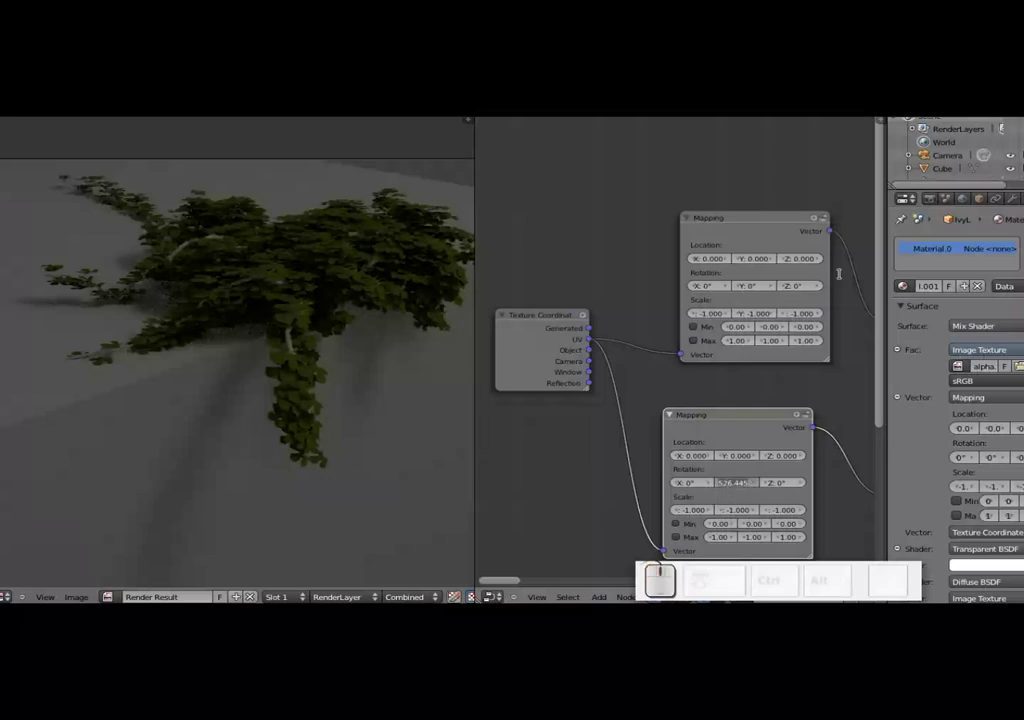
- Set the lower Mapping node's Y rotation to 25° and test-render
key(KP_2)
key(KP_5)
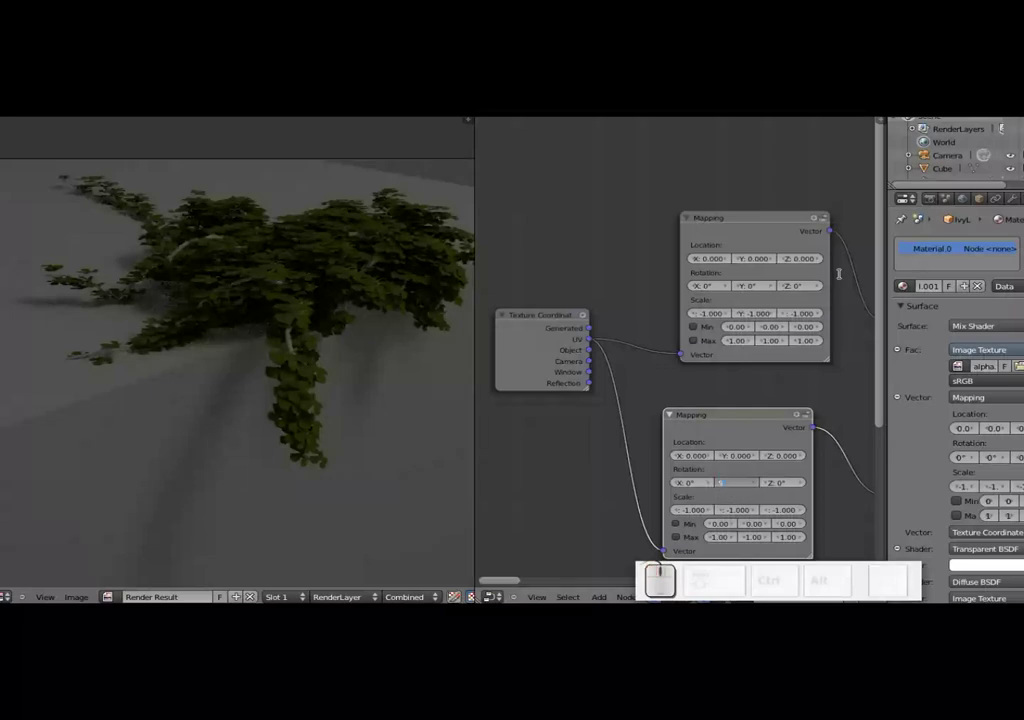
key(BackSpace)
key(BackSpace)
key(KP_2)
key(KP_5)
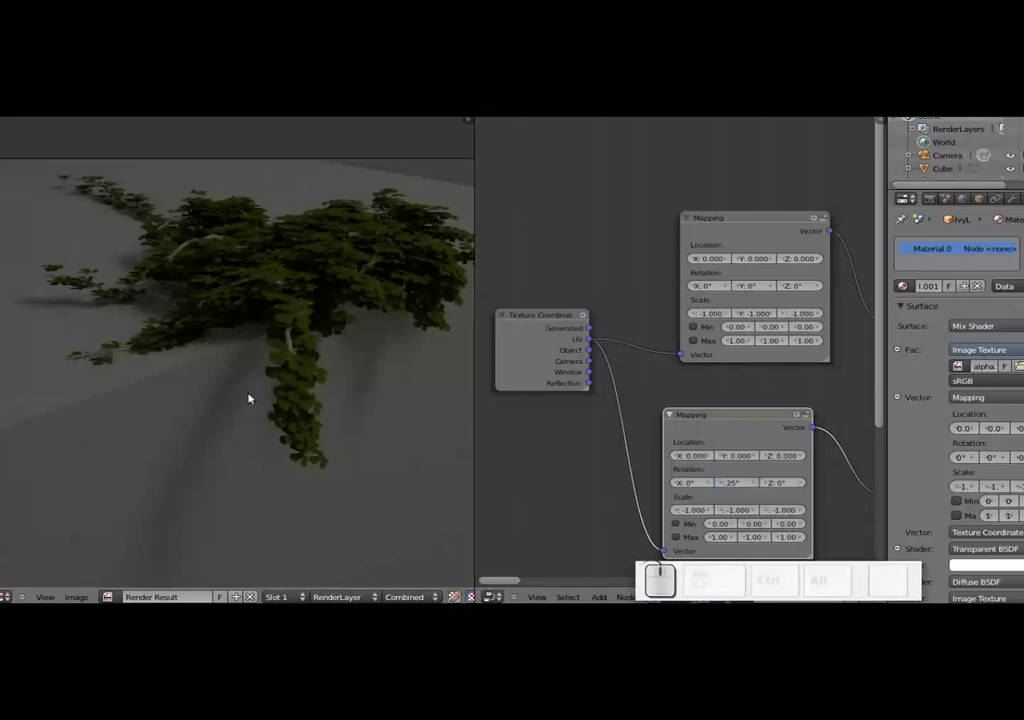
key(F12)
key(])
key(F12)
key(F12)
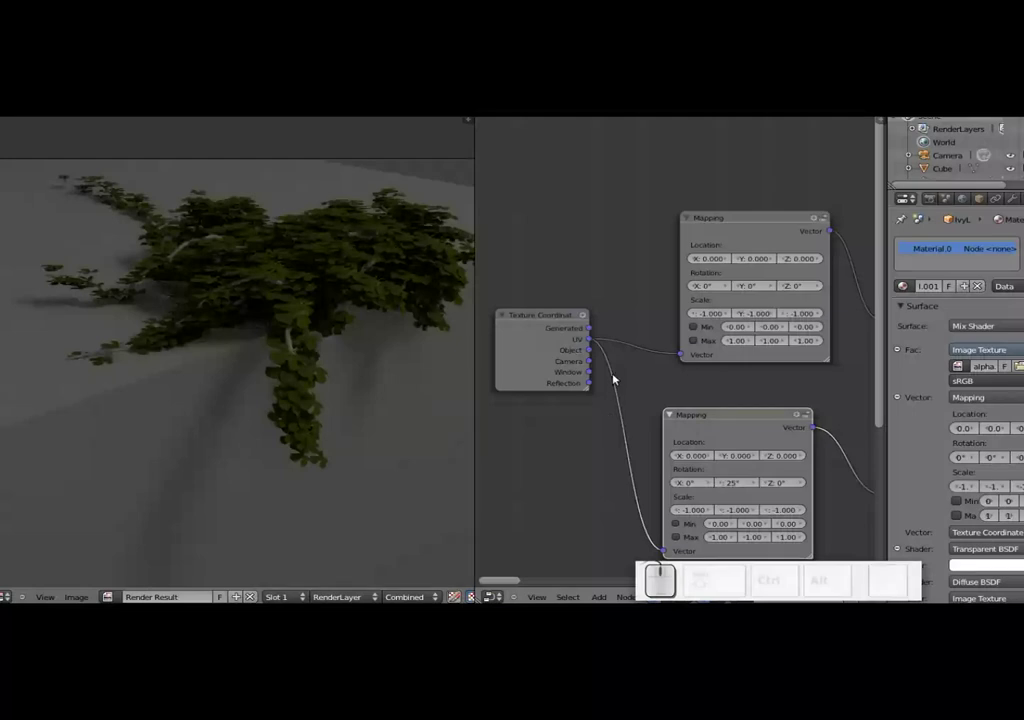
key(Escape)
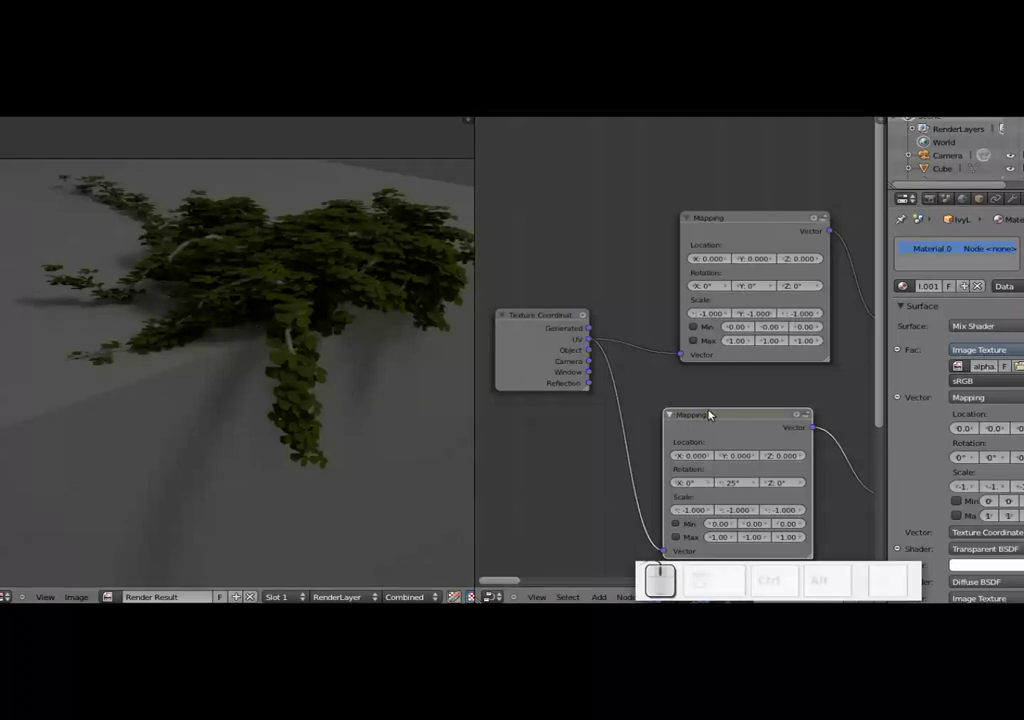
- Set the upper Mapping node's Y rotation to 25° as well and render the ivy
drag(711, 415, 715, 397)
click(760, 284)
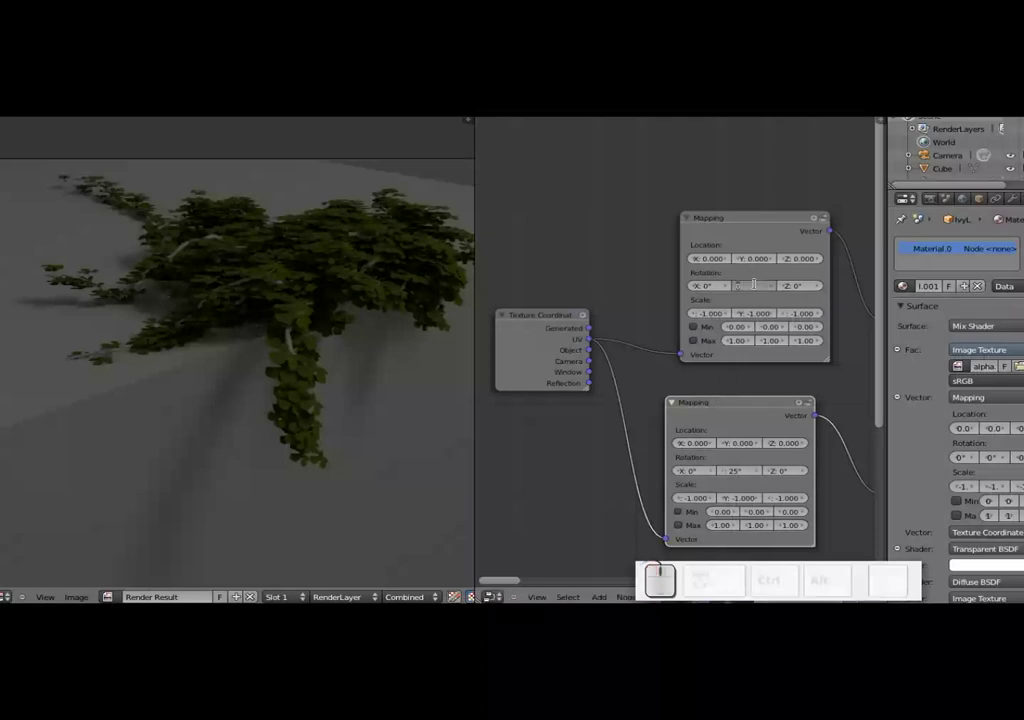
key(KP_2)
key(KP_5)
key(KP_Enter)
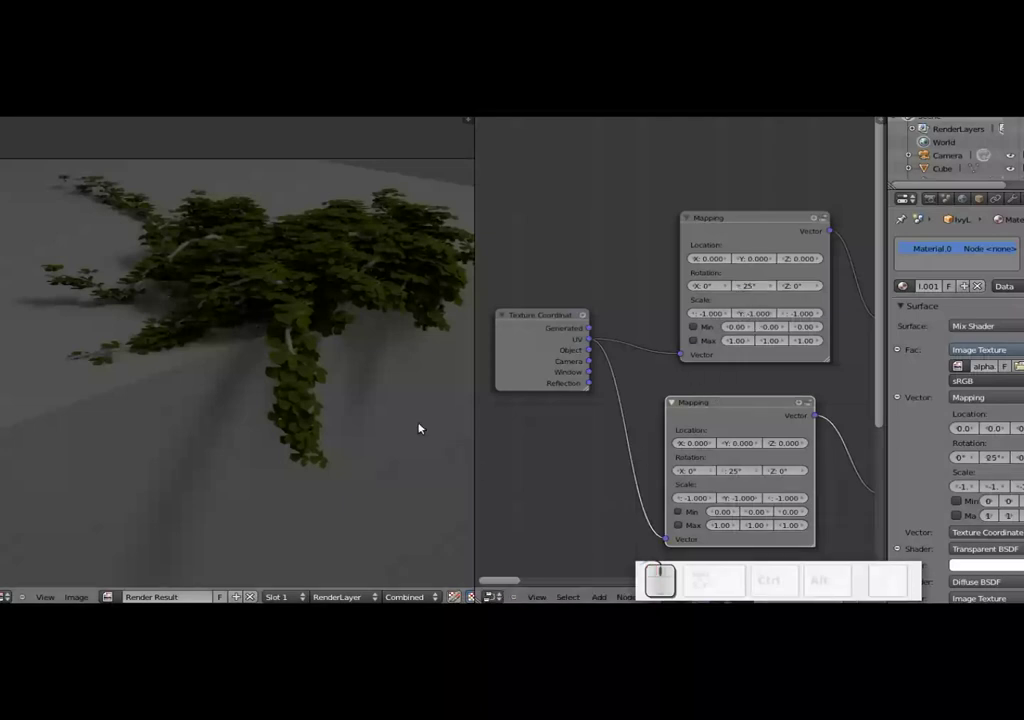
key(F12)
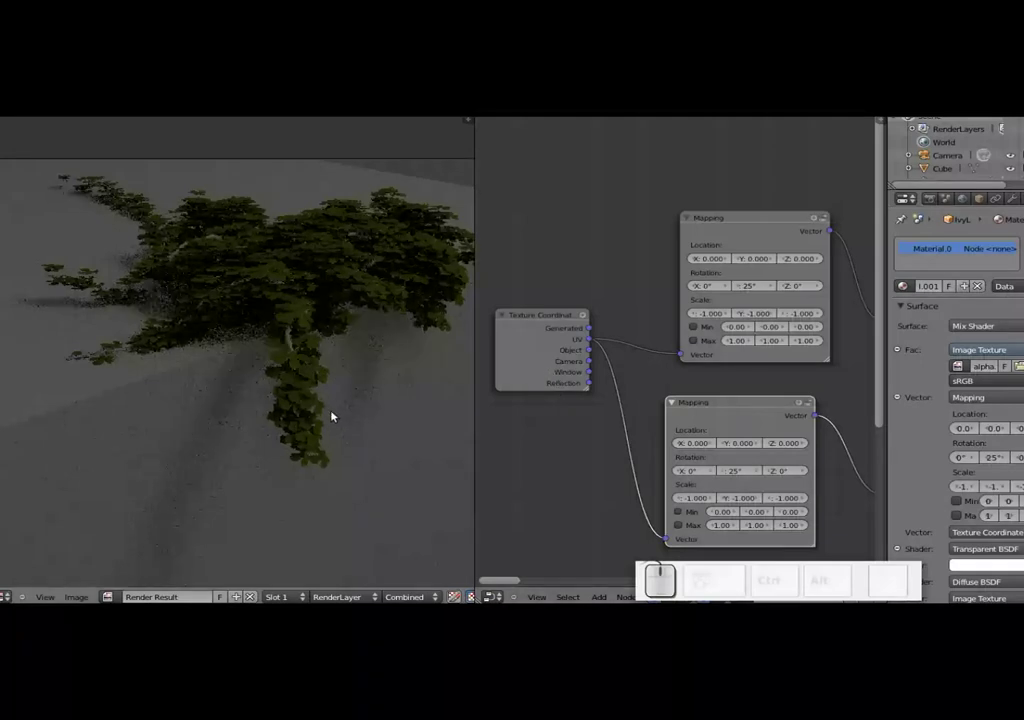
- Raise the Y rotation to 50° and render again
scroll(up, 3)
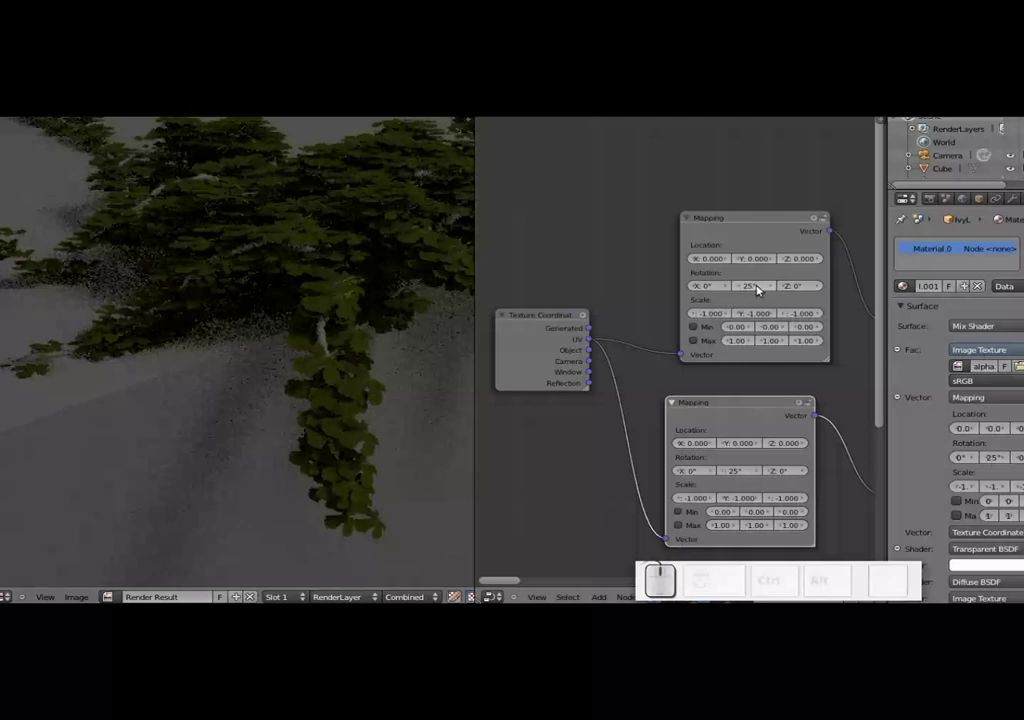
click(747, 290)
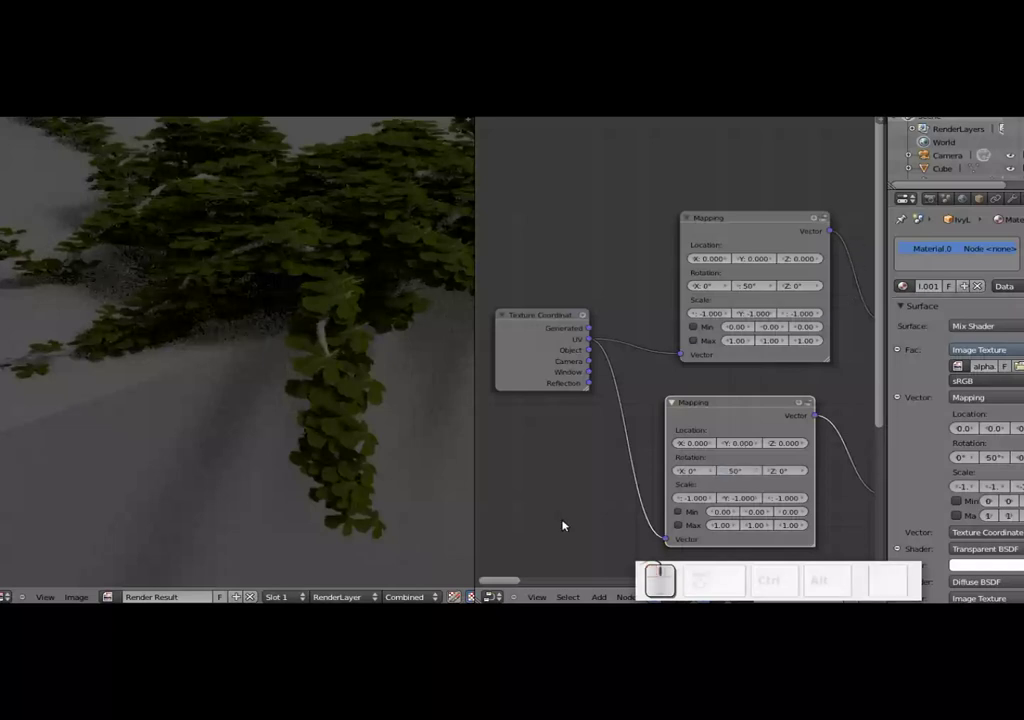
key(F12)
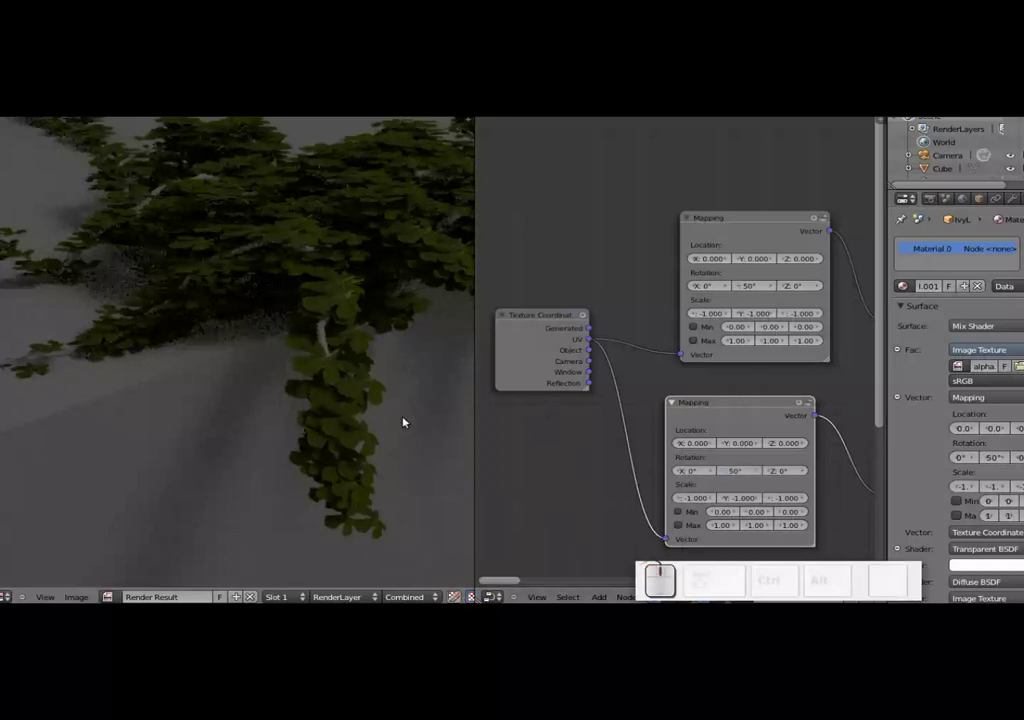
key(Escape)
key(F12)
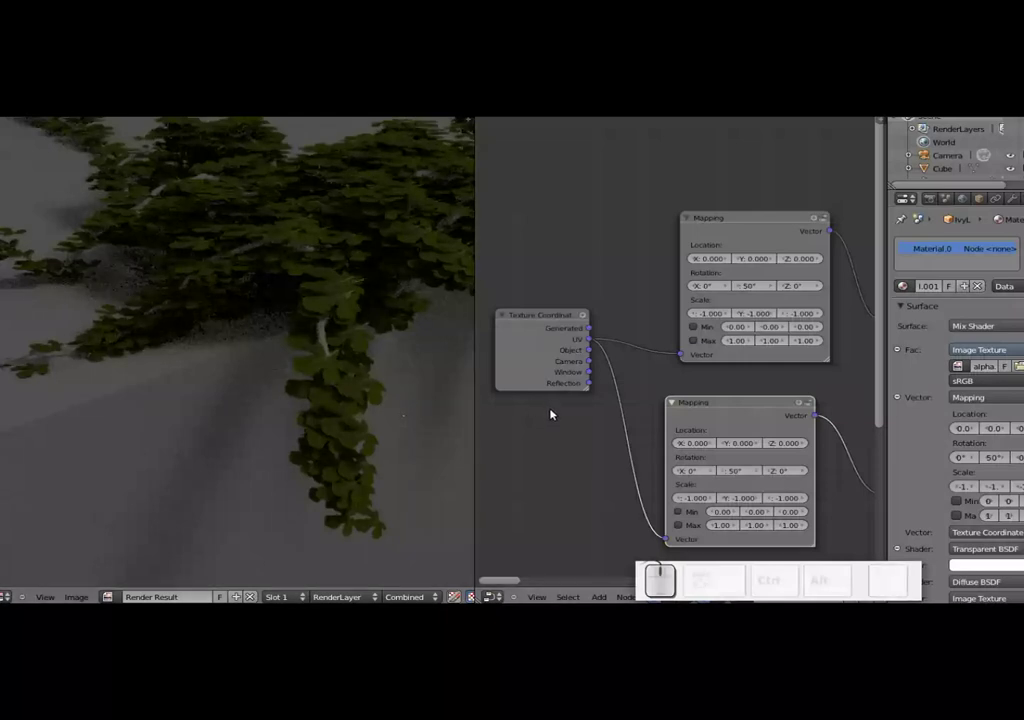
- Set Rotation X to 50° in both Mapping nodes and re-render the ivy
key(F12)
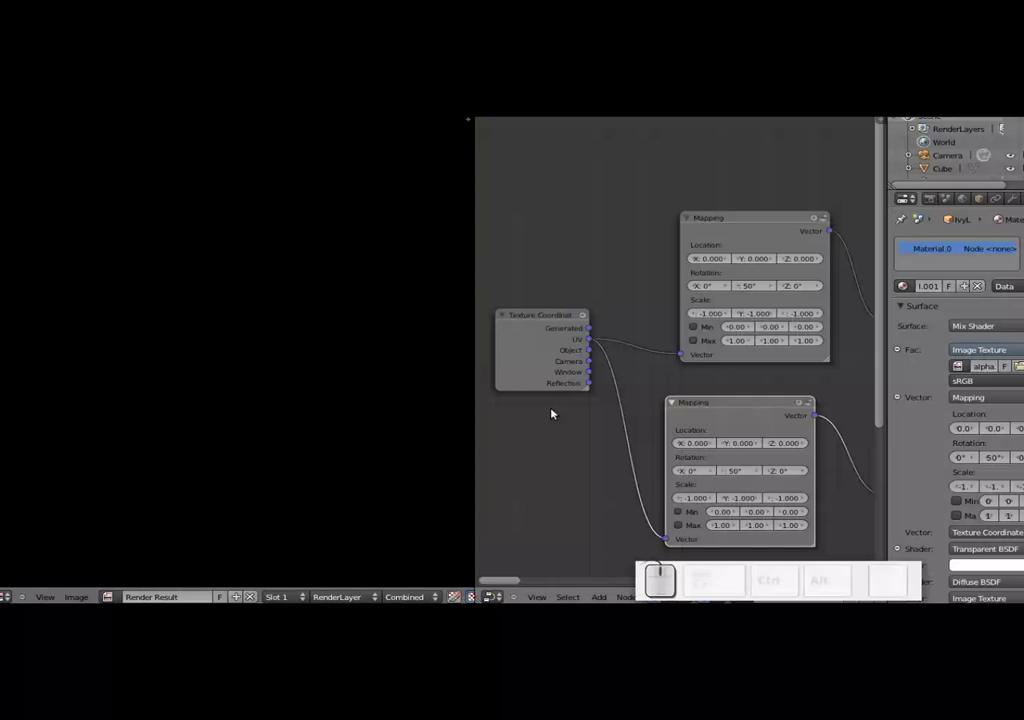
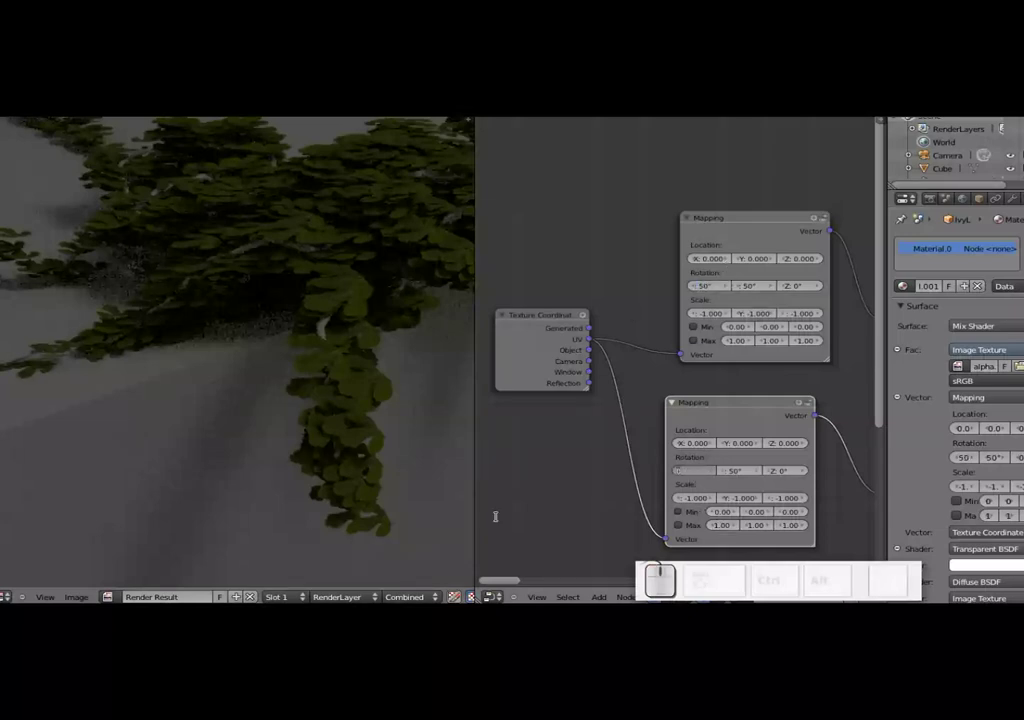
key(KP_5)
key(KP_Enter)
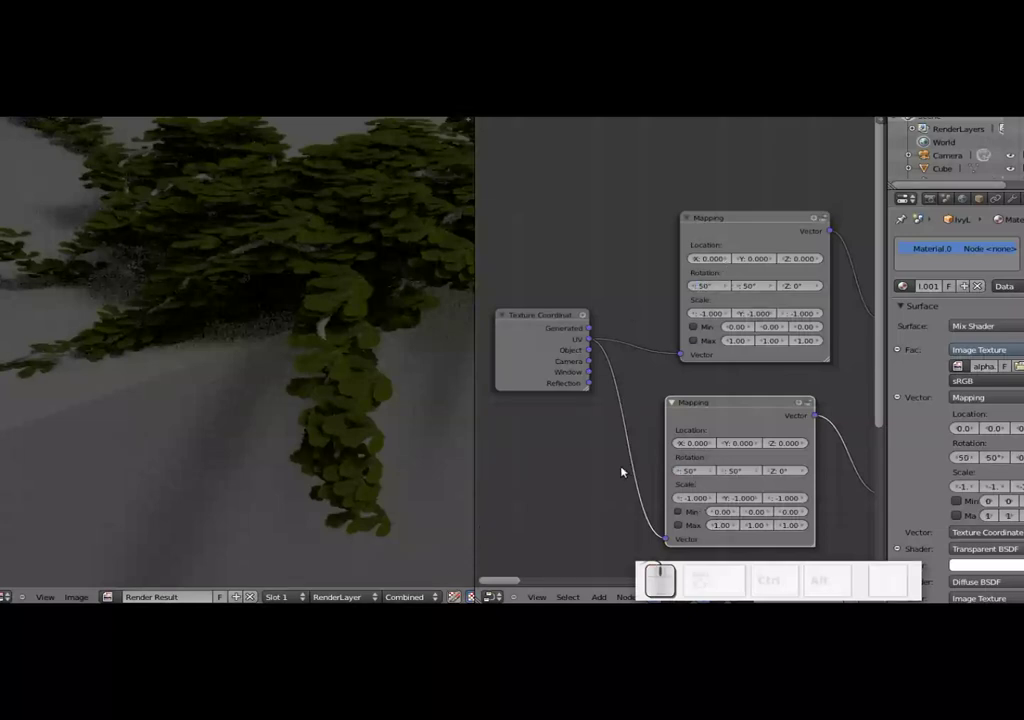
key(F12)
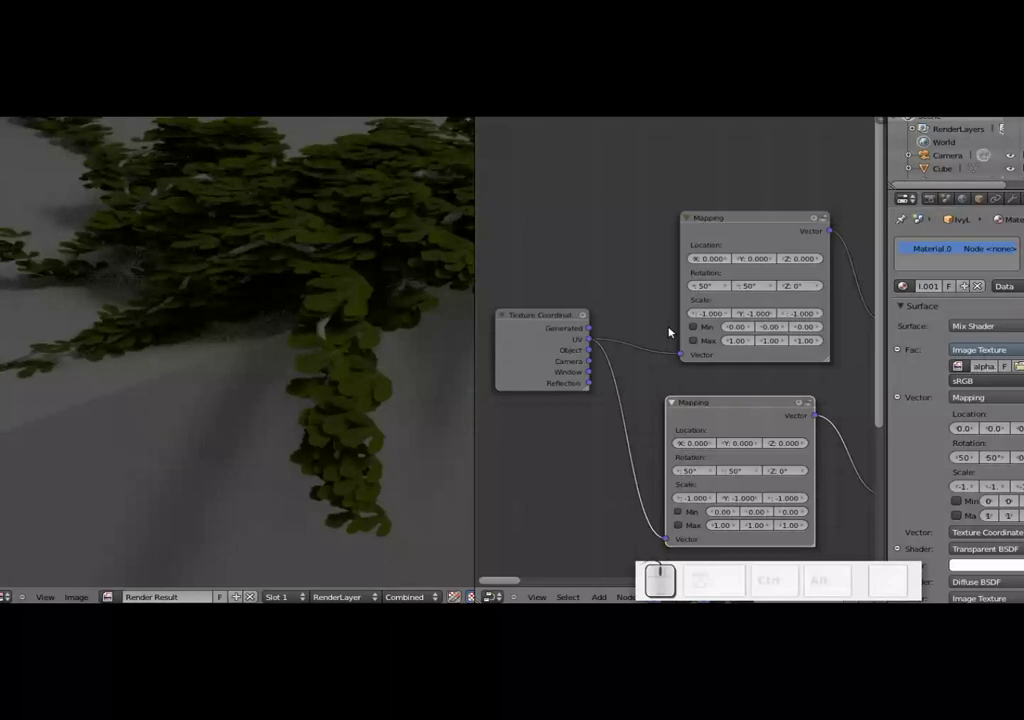
key(F12)
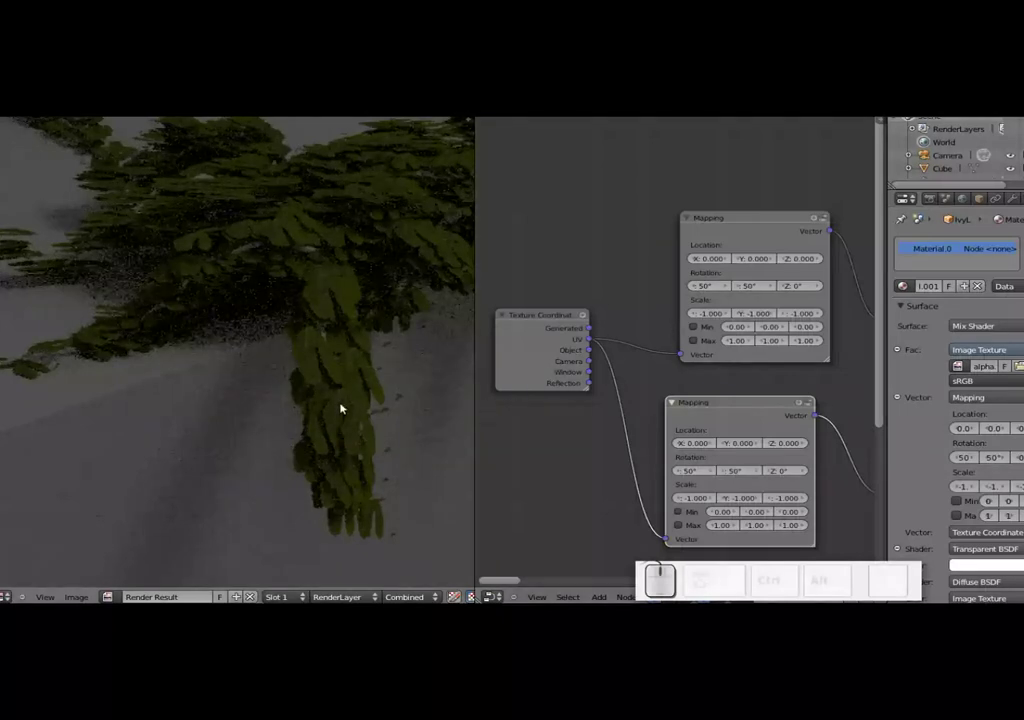
- Zoom the render result to inspect the ivy draped over the cube
scroll(down, 3)
scroll(down, 3)
scroll(down, 3)
scroll(down, 3)
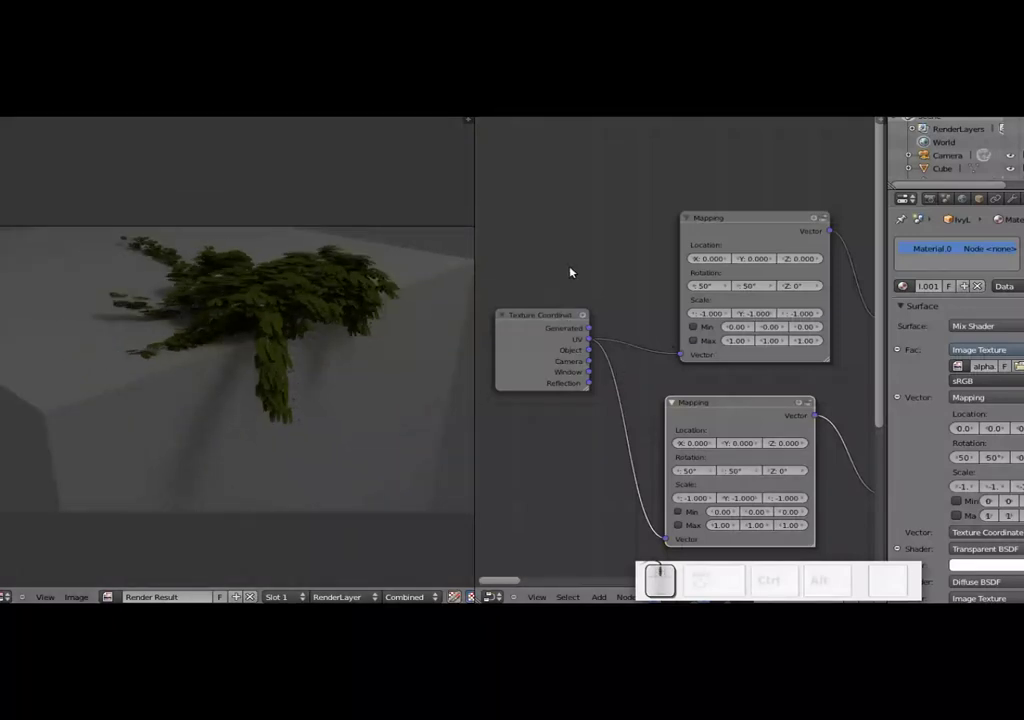
scroll(down, 3)
scroll(up, 3)
- Switch the Node Editor area back to a 3D View in camera view
scroll(down, 3)
scroll(up, 3)
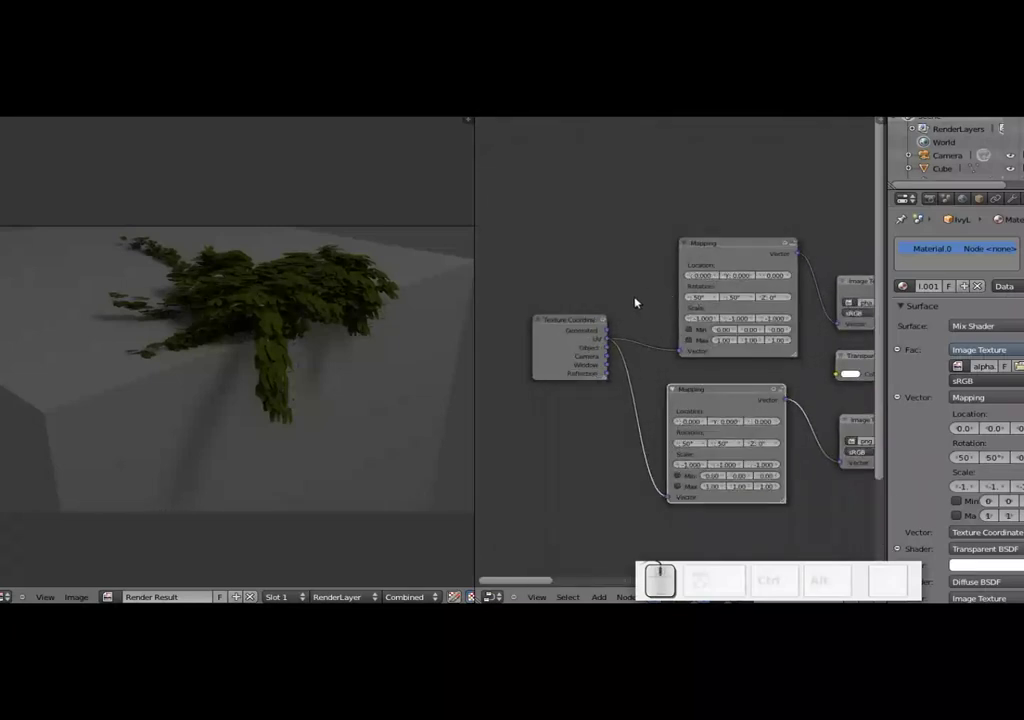
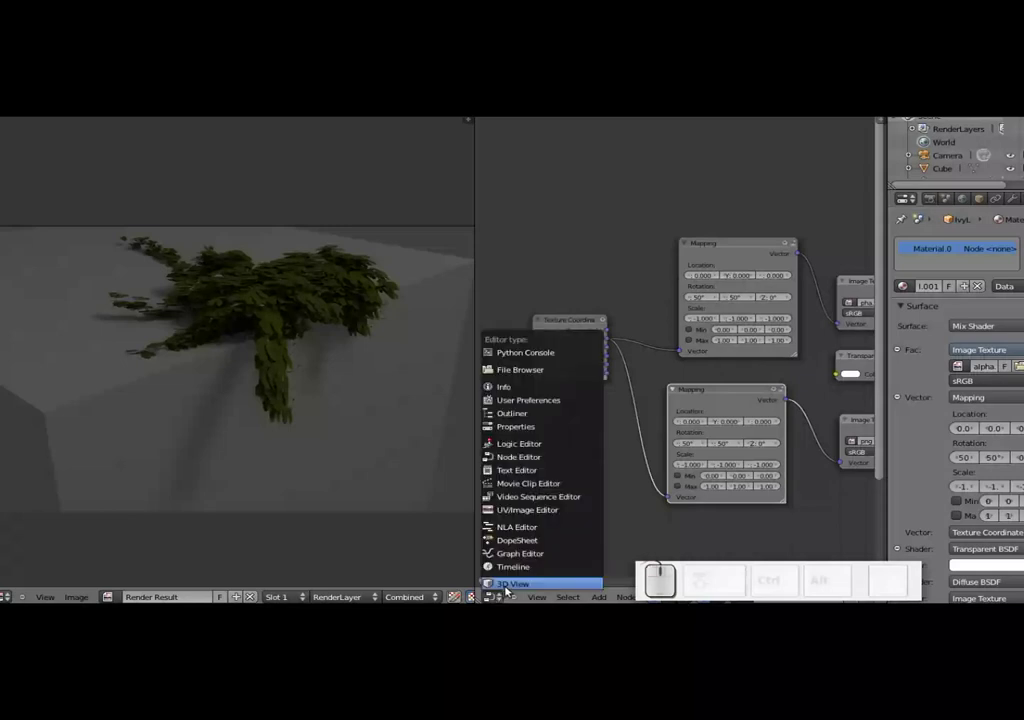
click(508, 588)
scroll(down, 3)
key(KP_0)
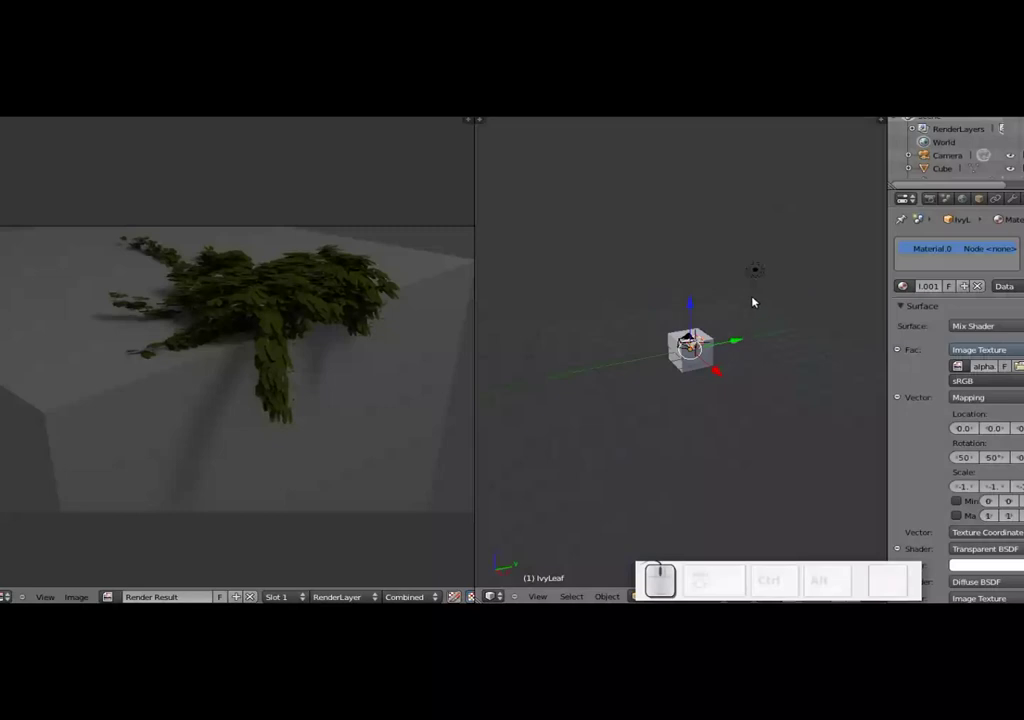
- Select the lamp, make it a Sun, and set its colour to warm orange (about R 0.75 G 0.49 B 0.25)
right_click(754, 273)
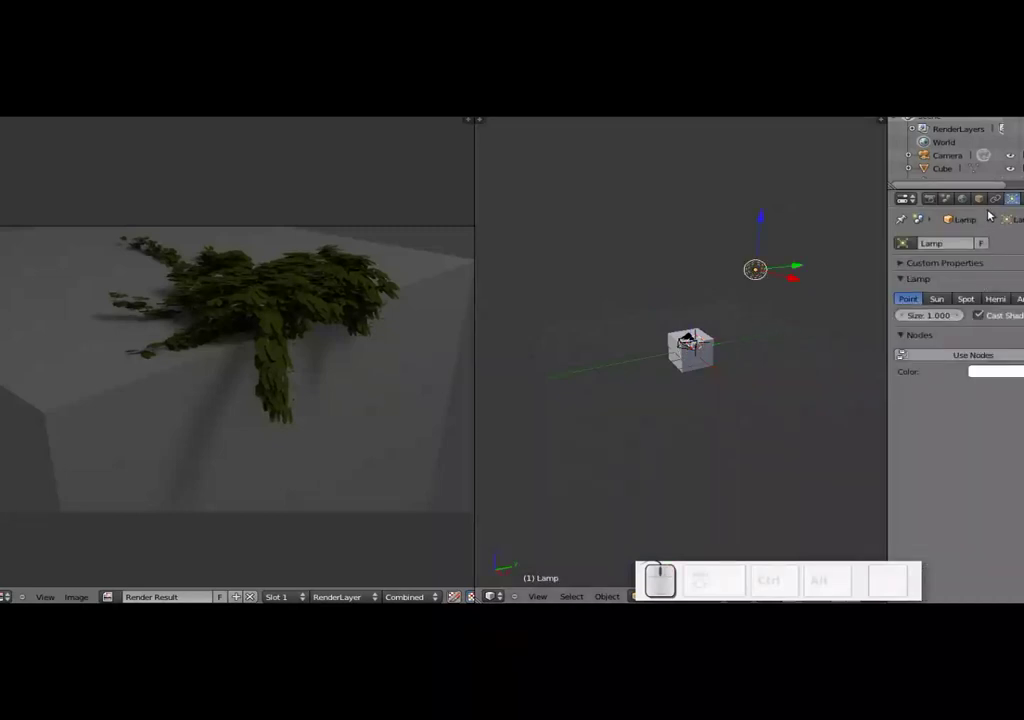
click(945, 302)
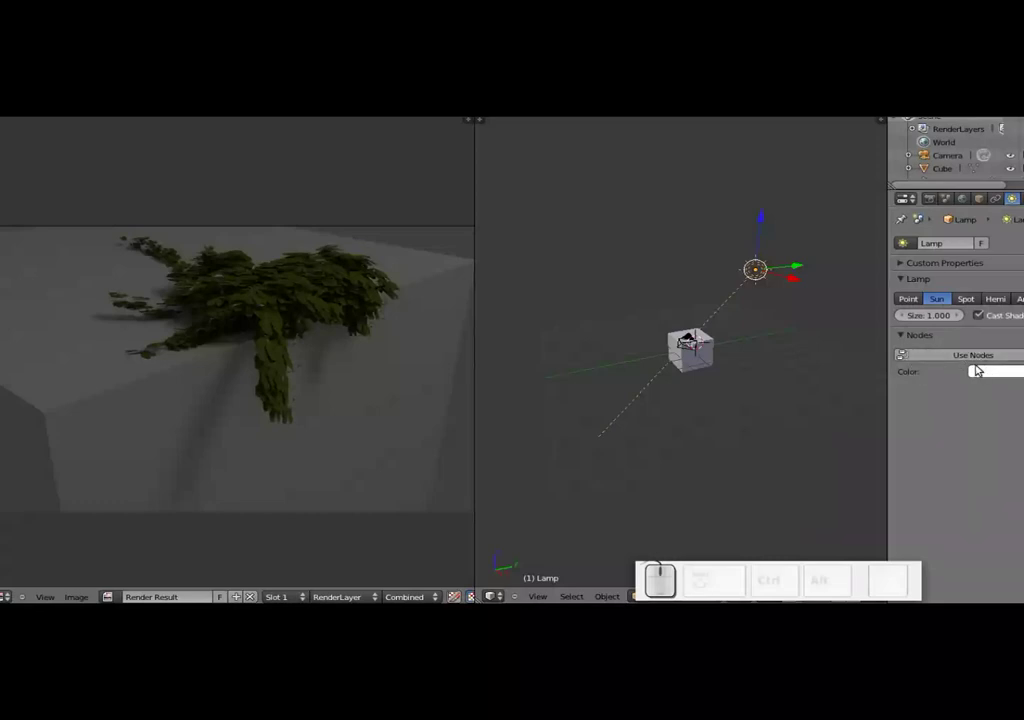
click(984, 374)
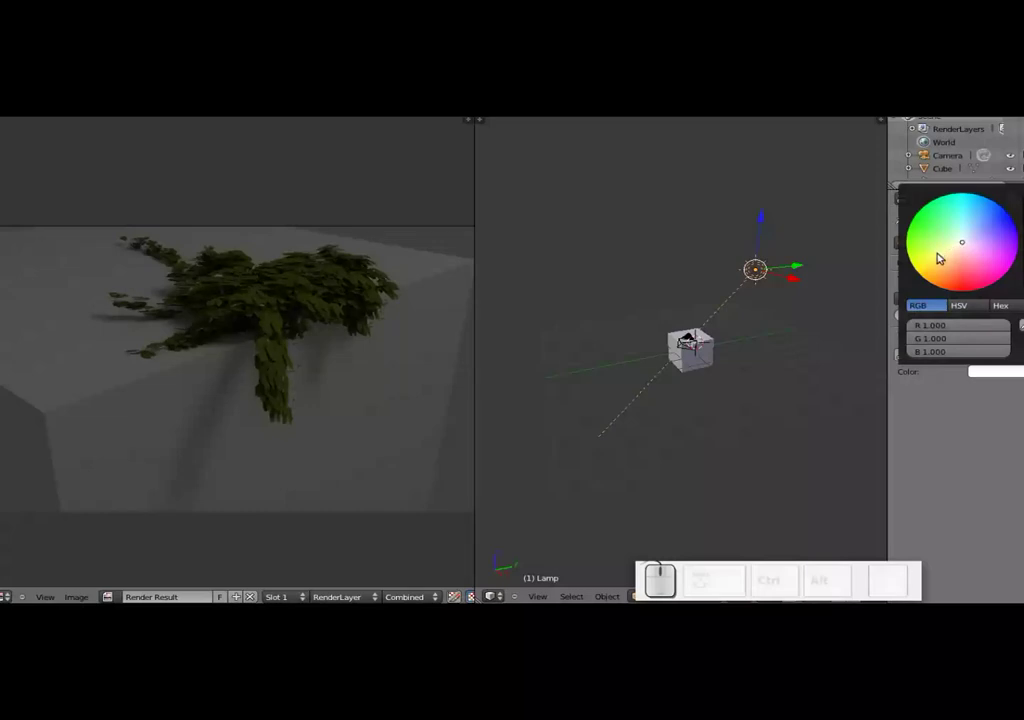
click(955, 261)
drag(953, 264, 987, 264)
scroll(down, 3)
scroll(down, 3)
scroll(up, 3)
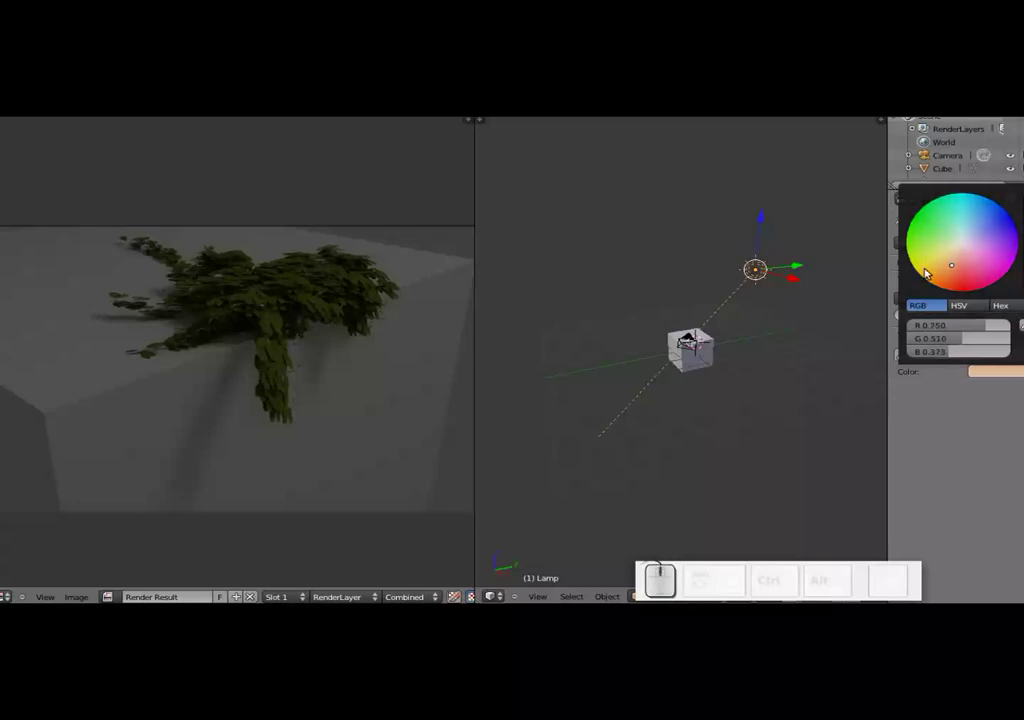
click(949, 271)
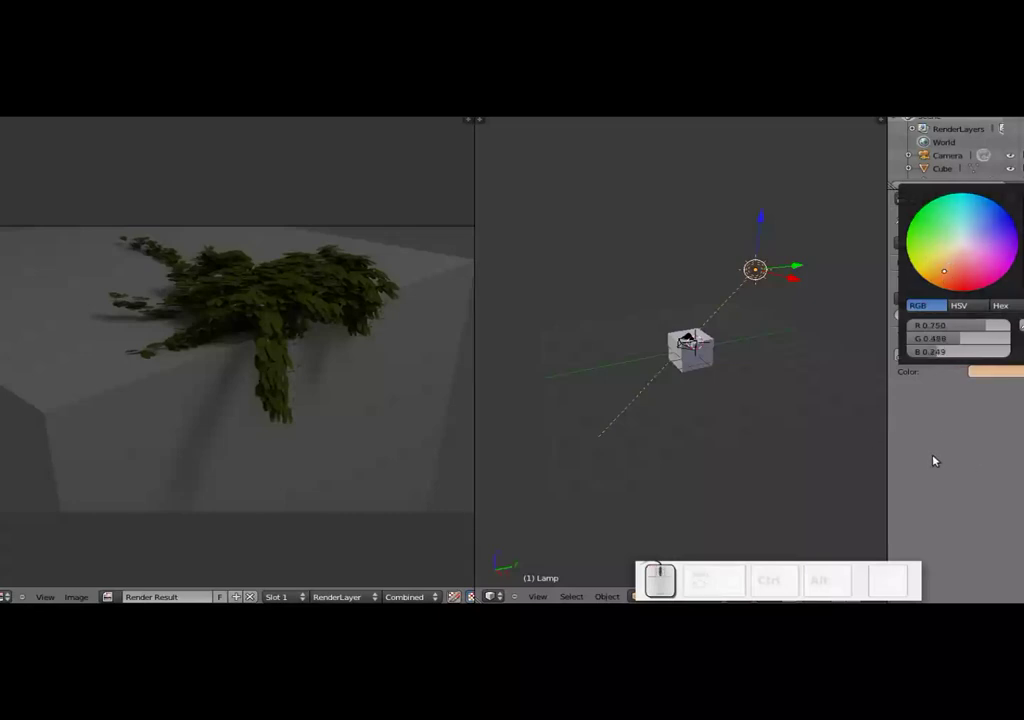
click(934, 461)
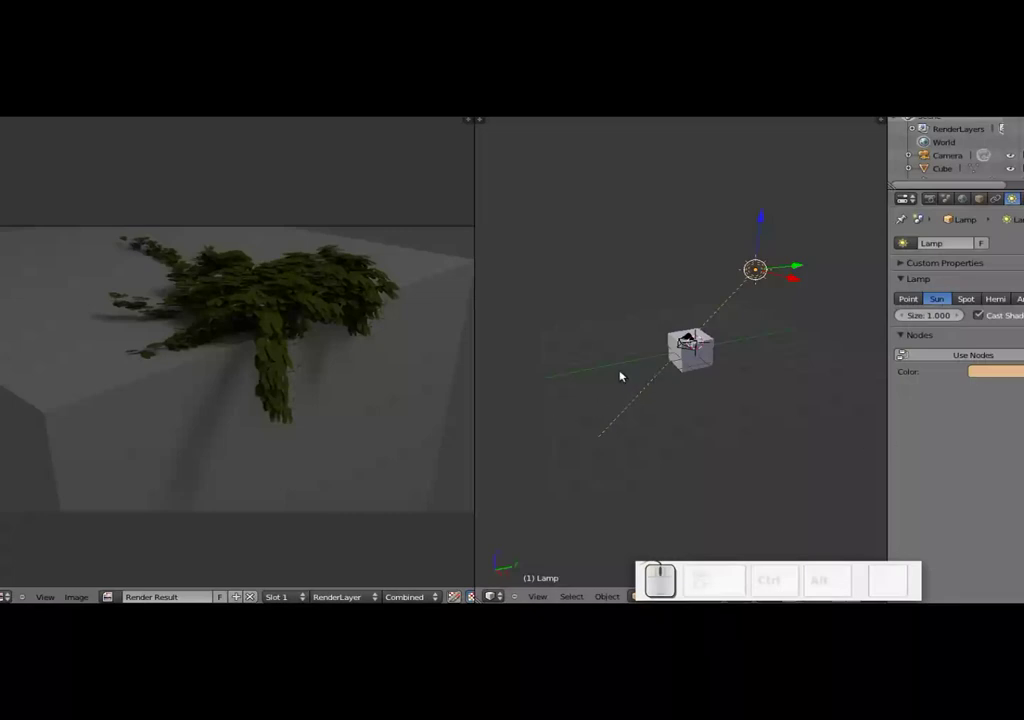
- Render the scene lit by the orange sun
key(F12)
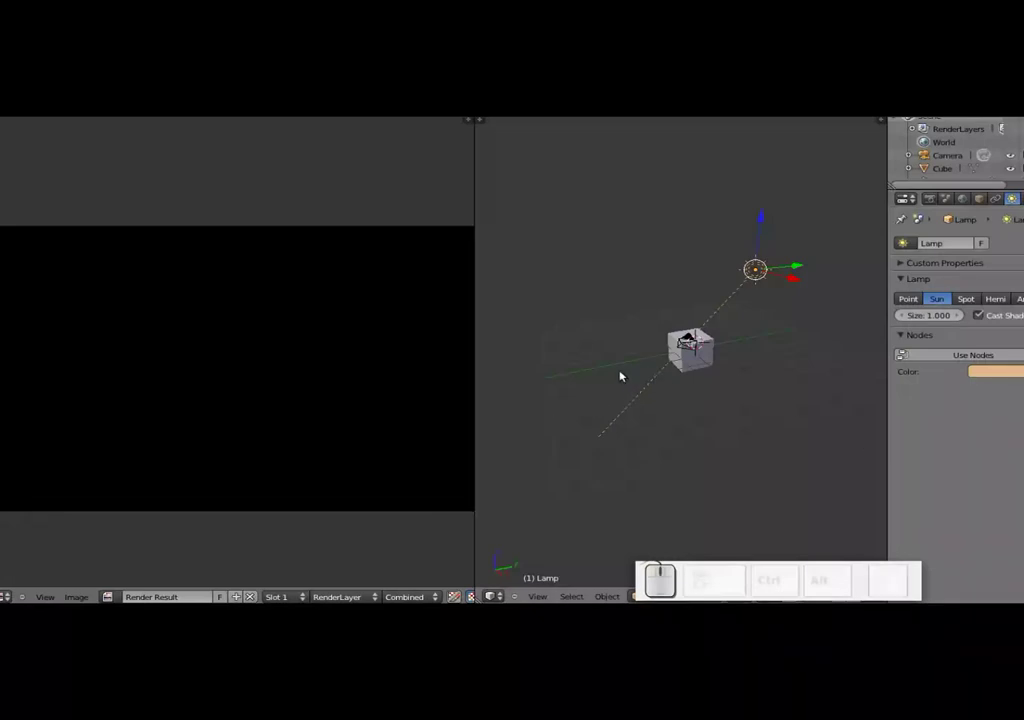
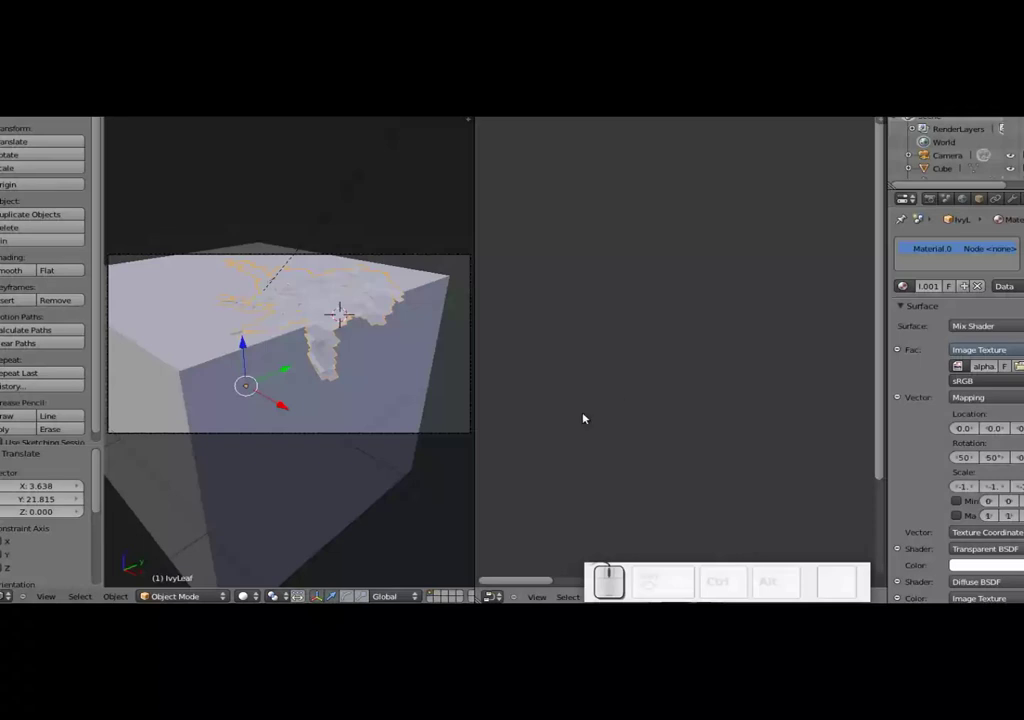
- Set the world Background surface colour to a pale warm yellow
key(shift+a)
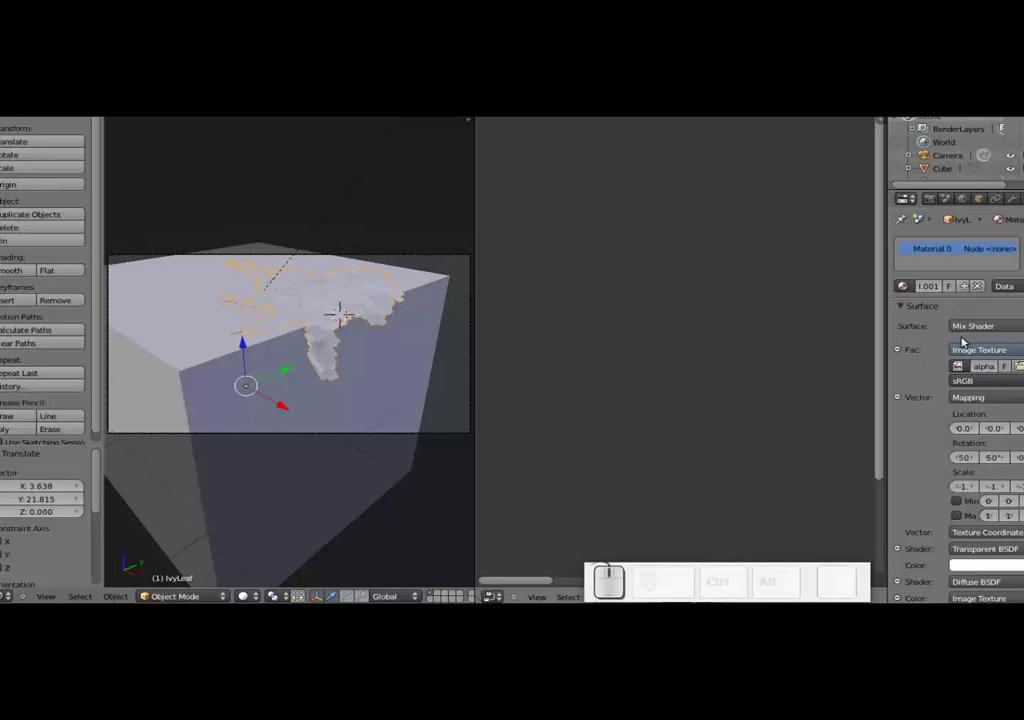
drag(923, 135, 950, 199)
click(950, 199)
click(961, 282)
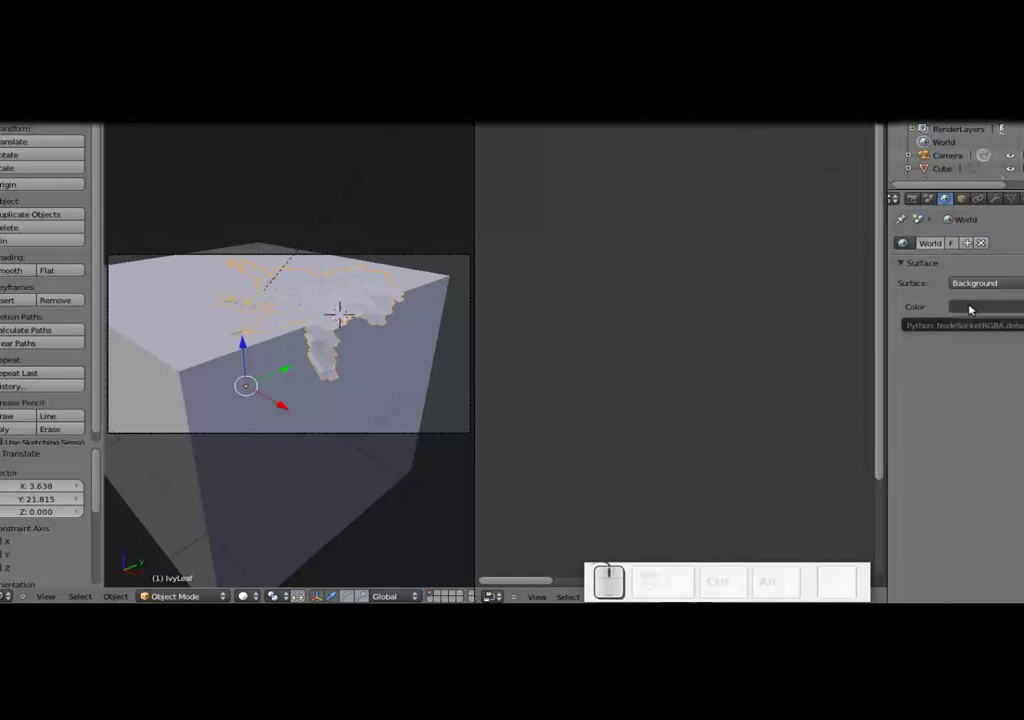
click(985, 312)
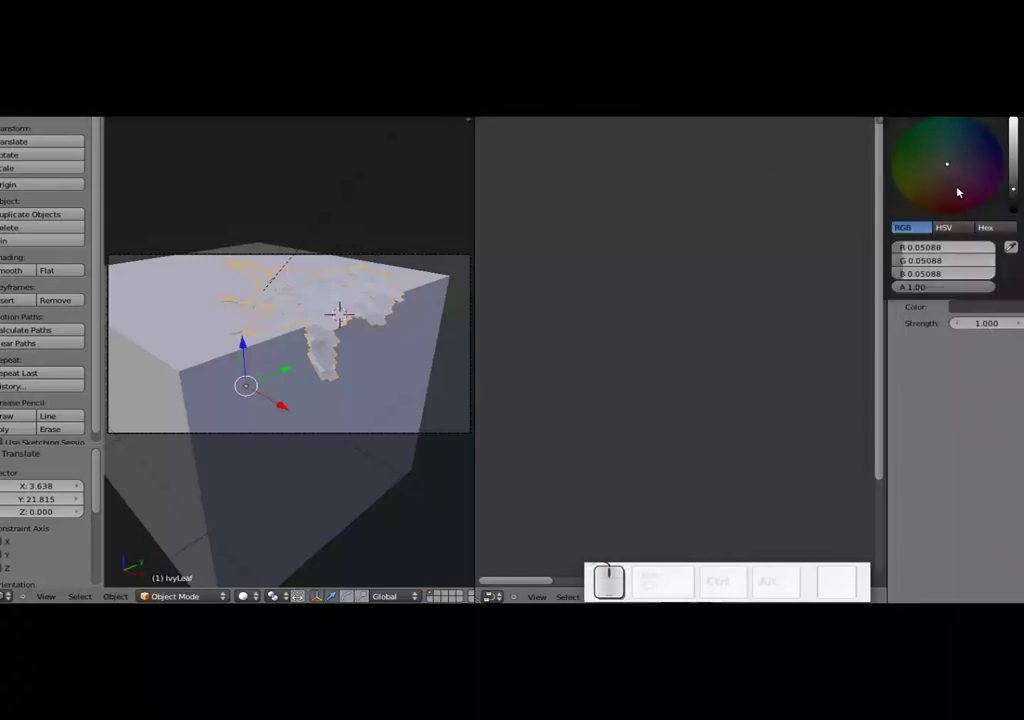
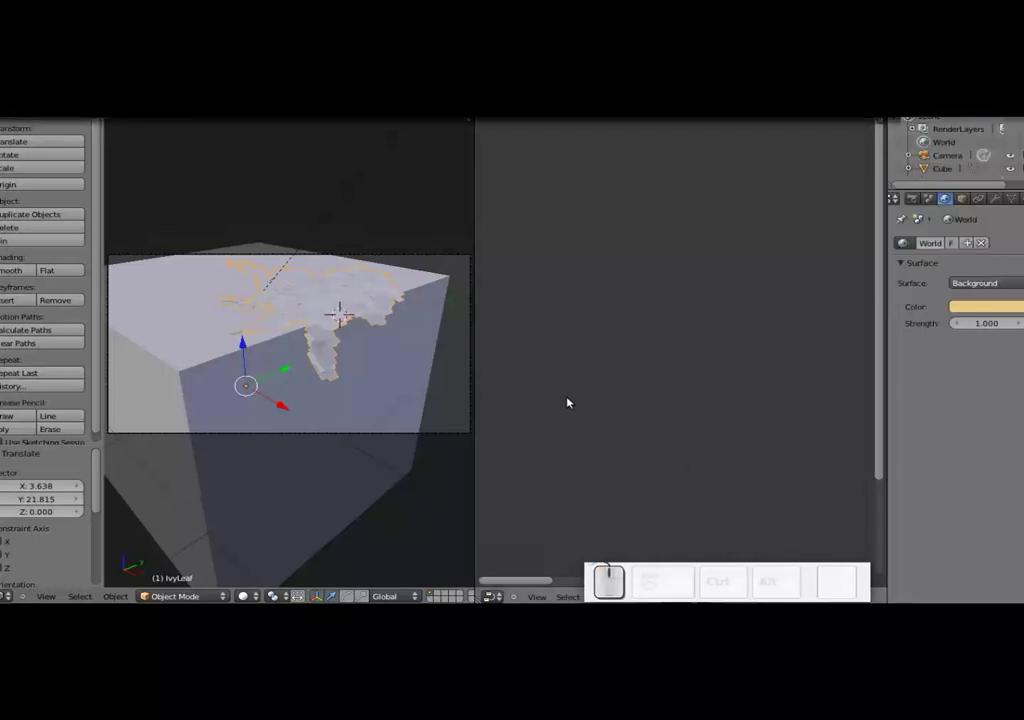
- Render the ivy against the yellow world, then set the sun lamp colour to near-white (R 0.750 G 0.718 B 0.709)
key(F12)
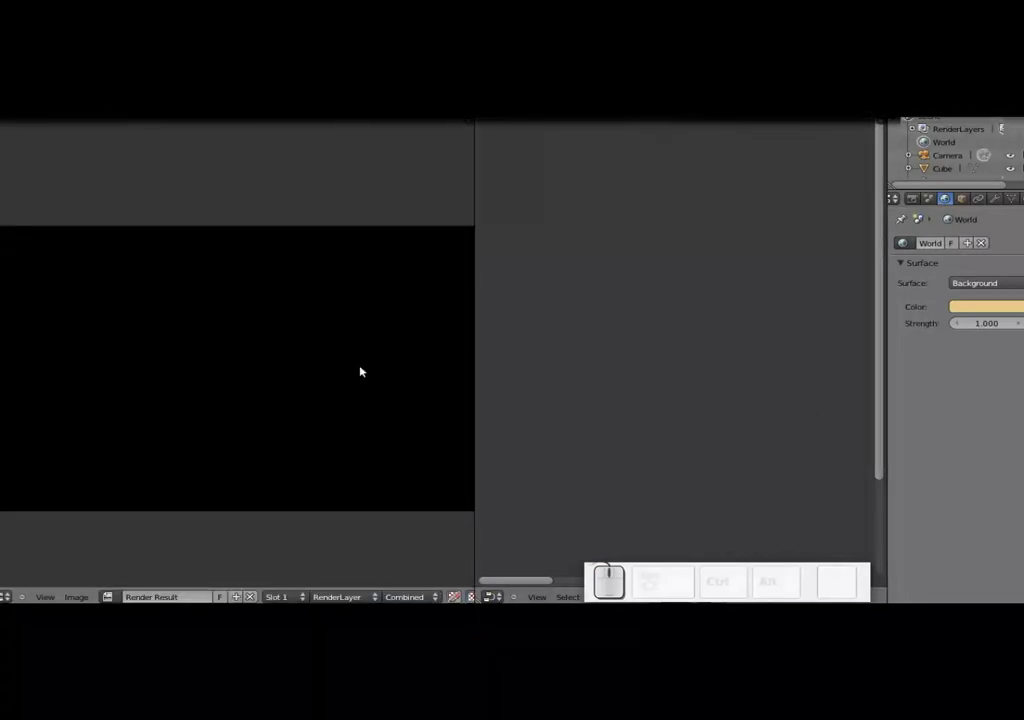
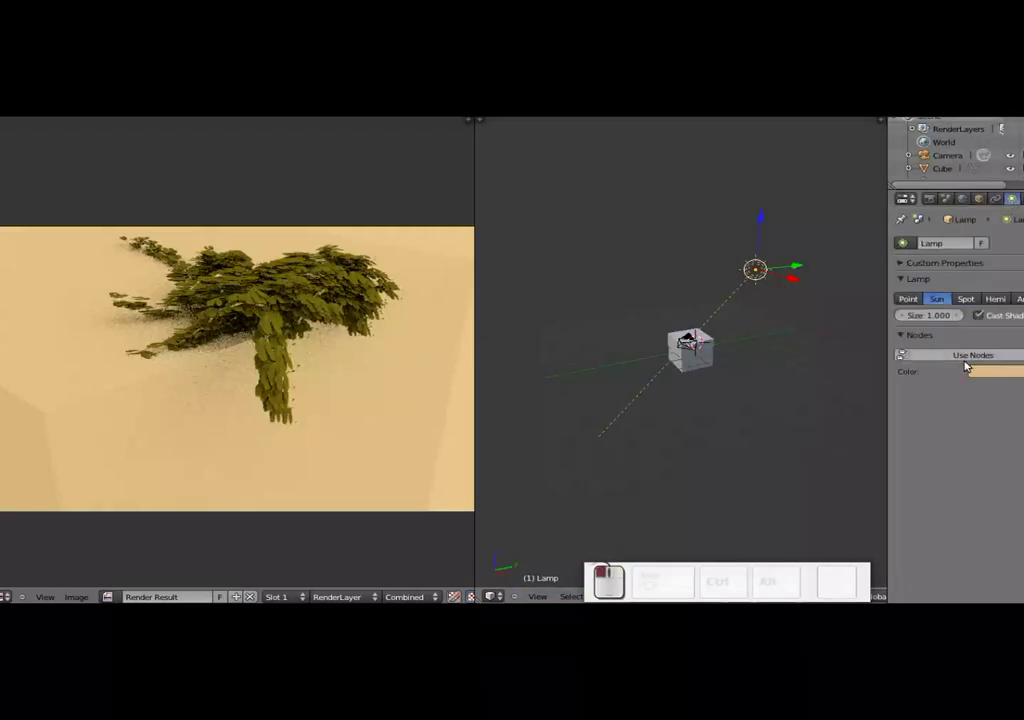
click(999, 370)
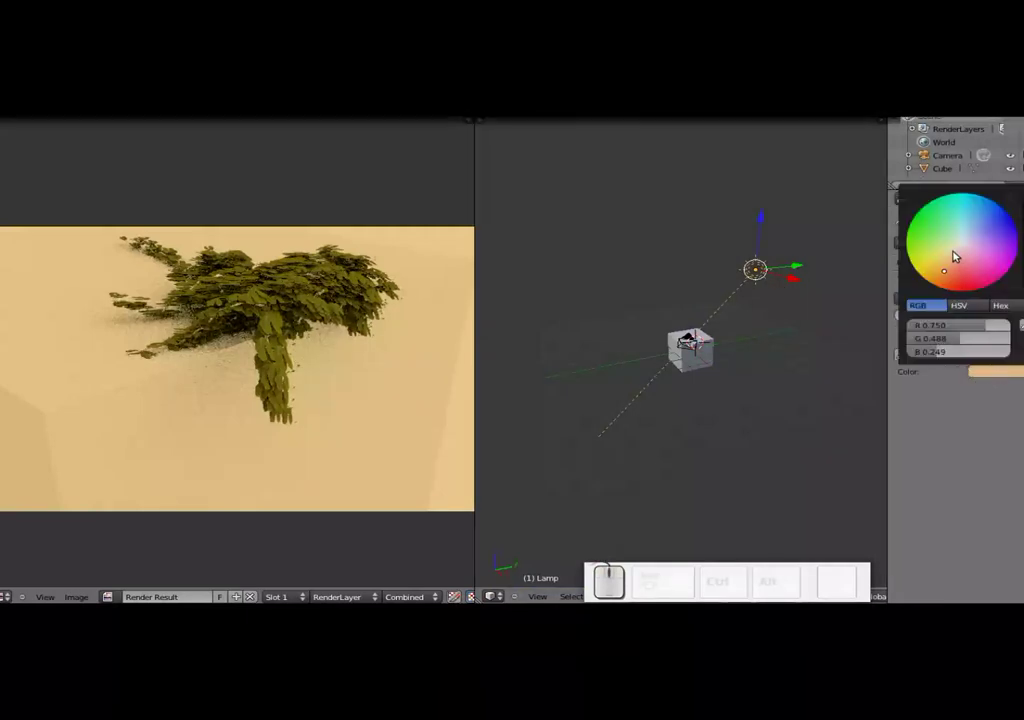
click(963, 248)
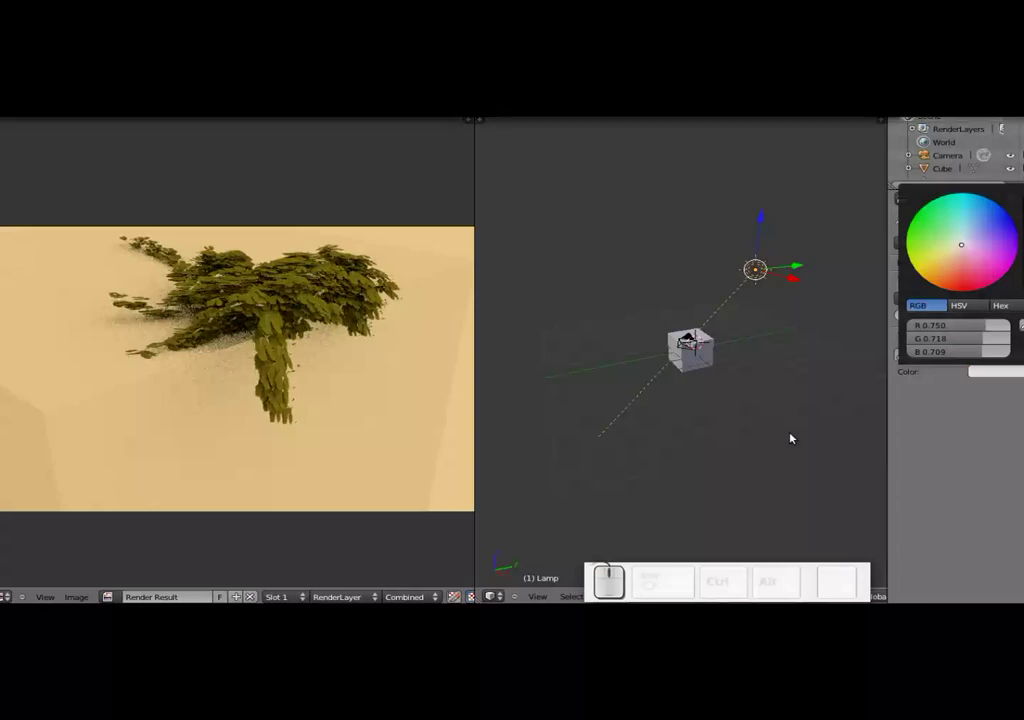
click(966, 463)
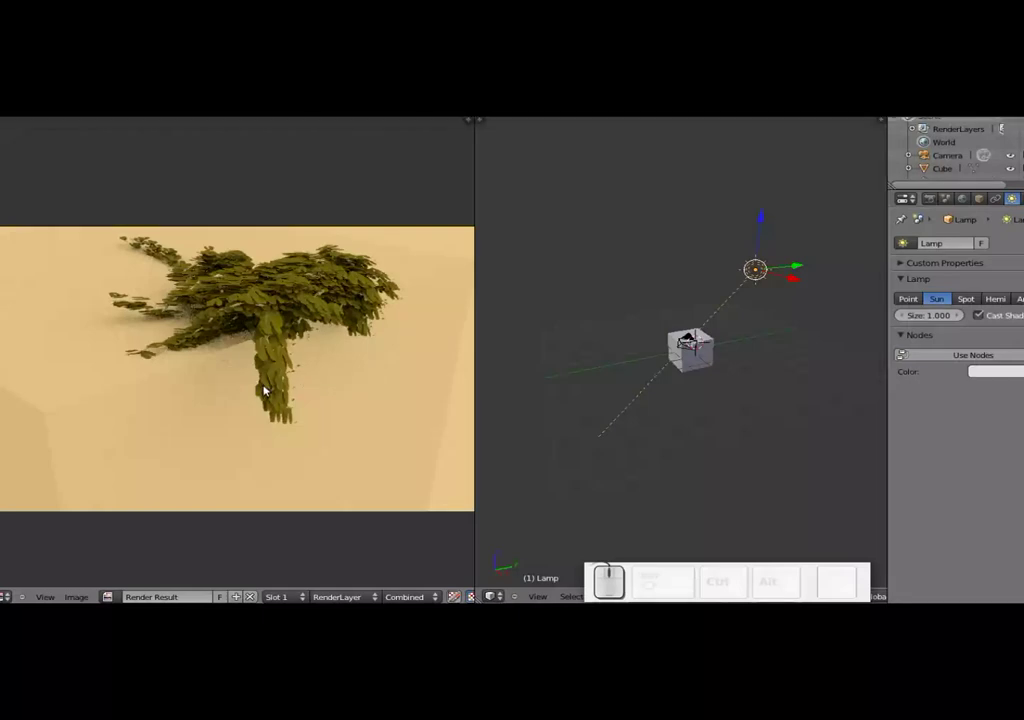
- Render the ivy scene with Cycles under the whitish sun and view the finished image large
key(F12)
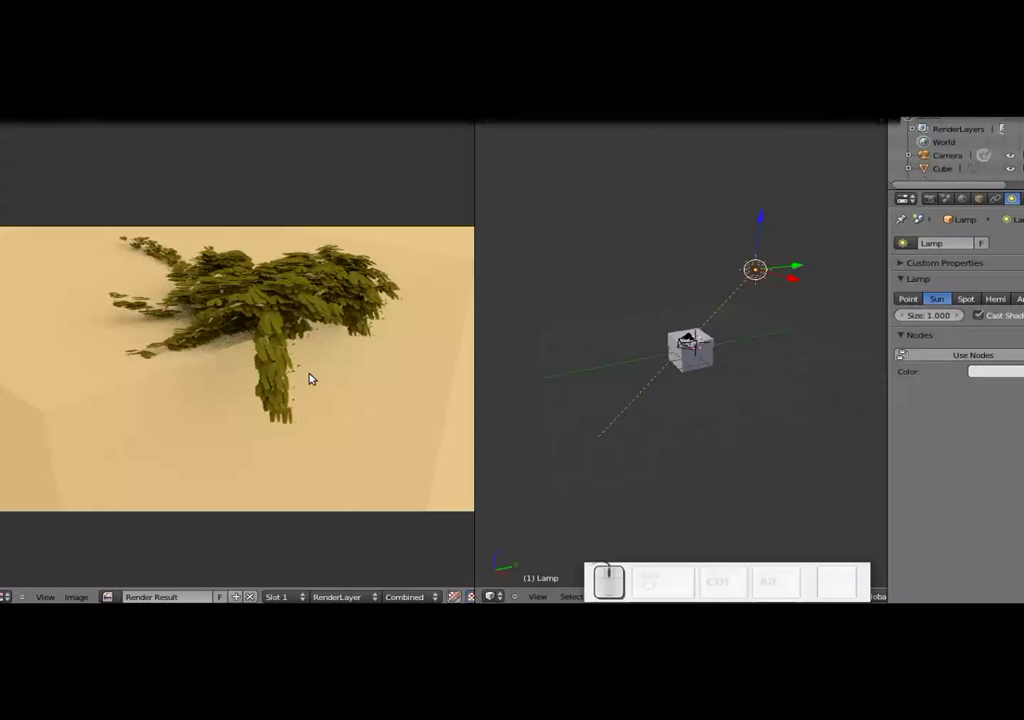
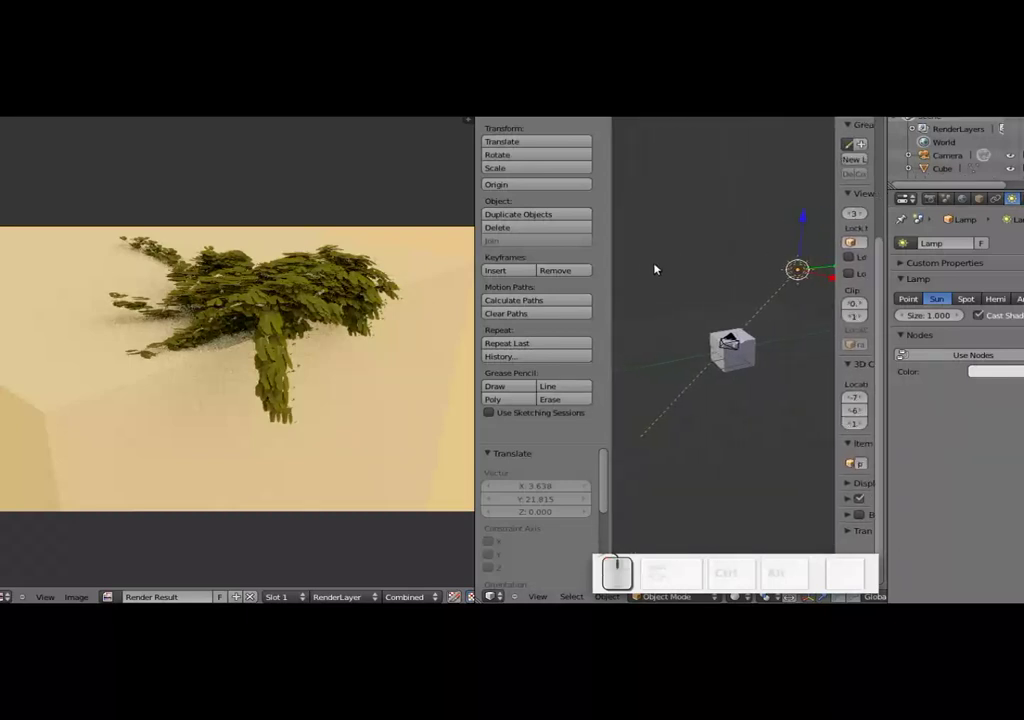
drag(923, 135, 699, 282)
scroll(up, 3)
scroll(down, 3)
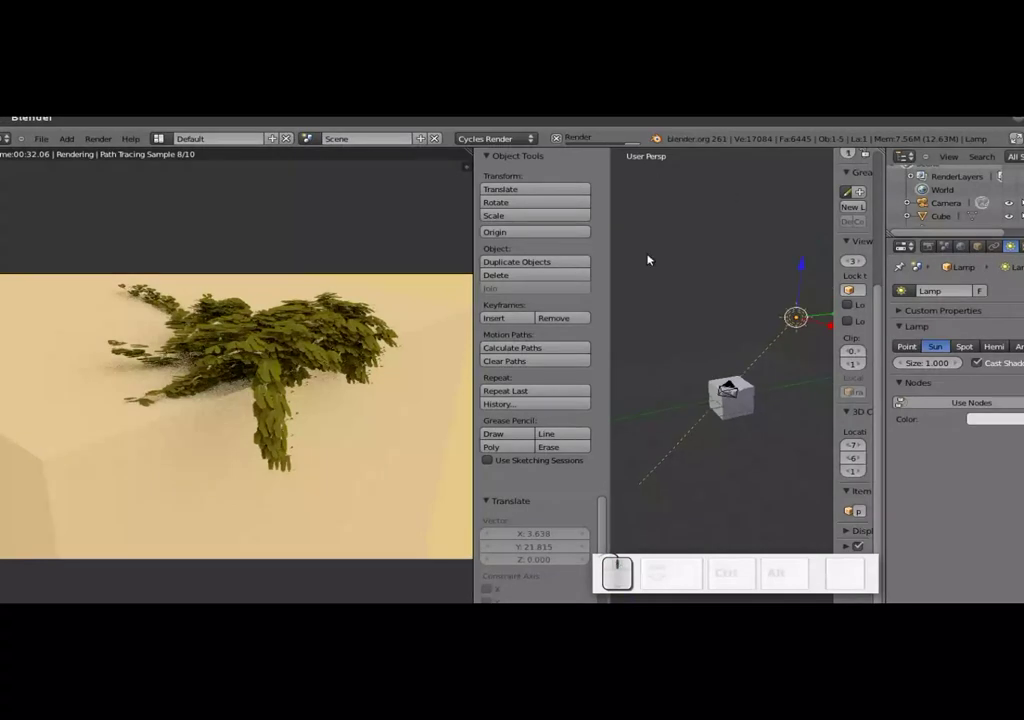
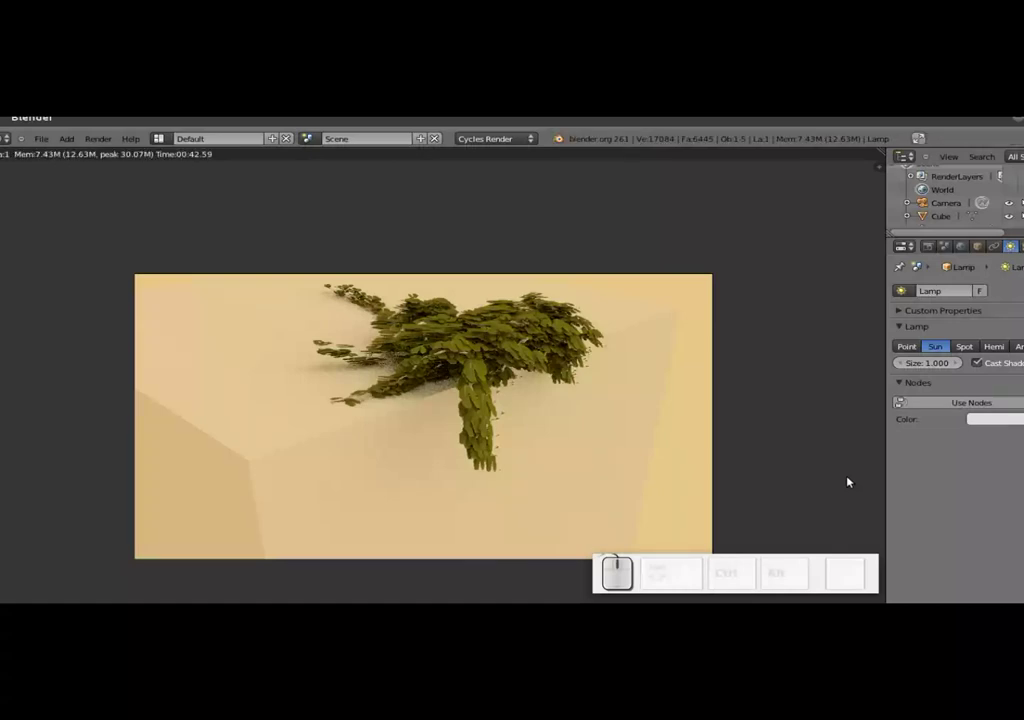
- Leave the render and select the IVY curve under IVY_Curve in the Outliner
key(Escape)
right_click(545, 334)
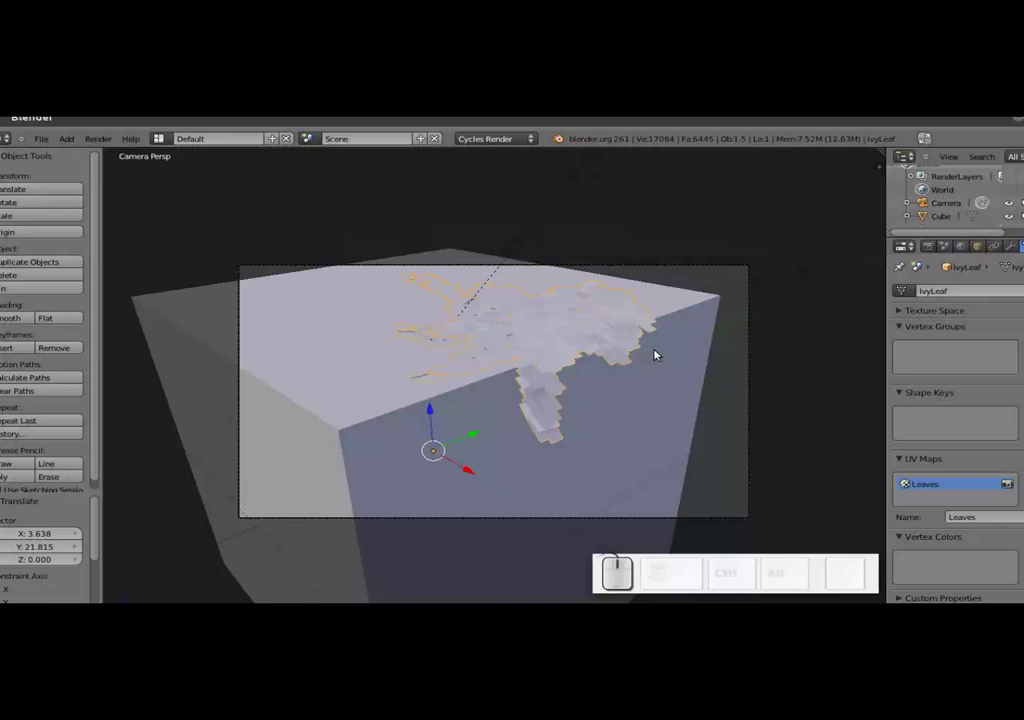
scroll(down, 3)
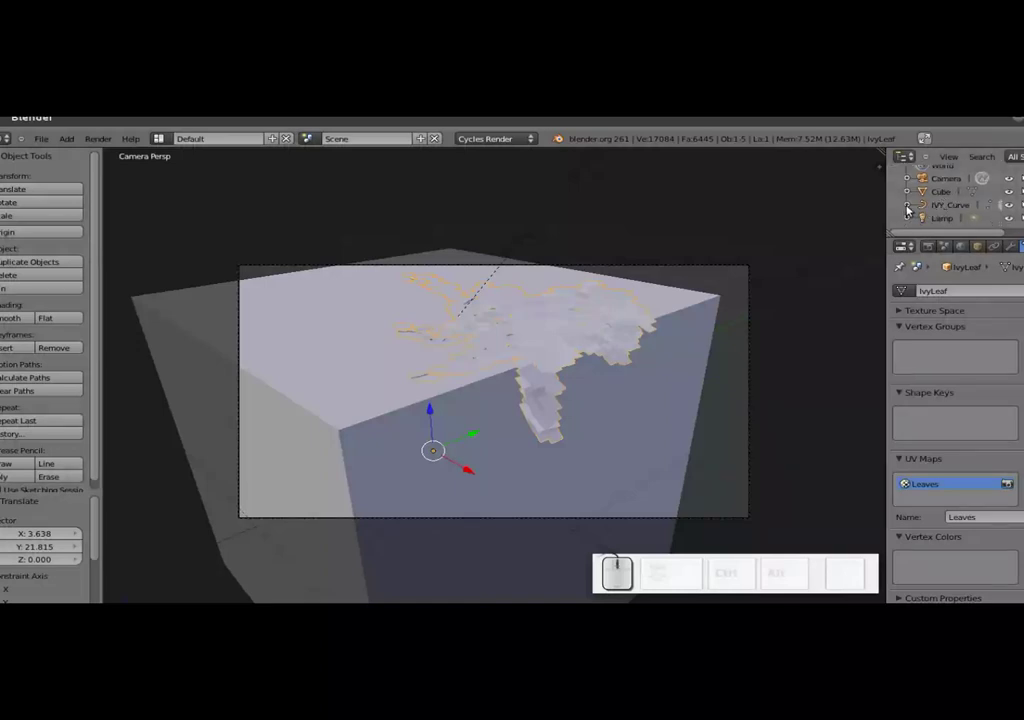
scroll(down, 3)
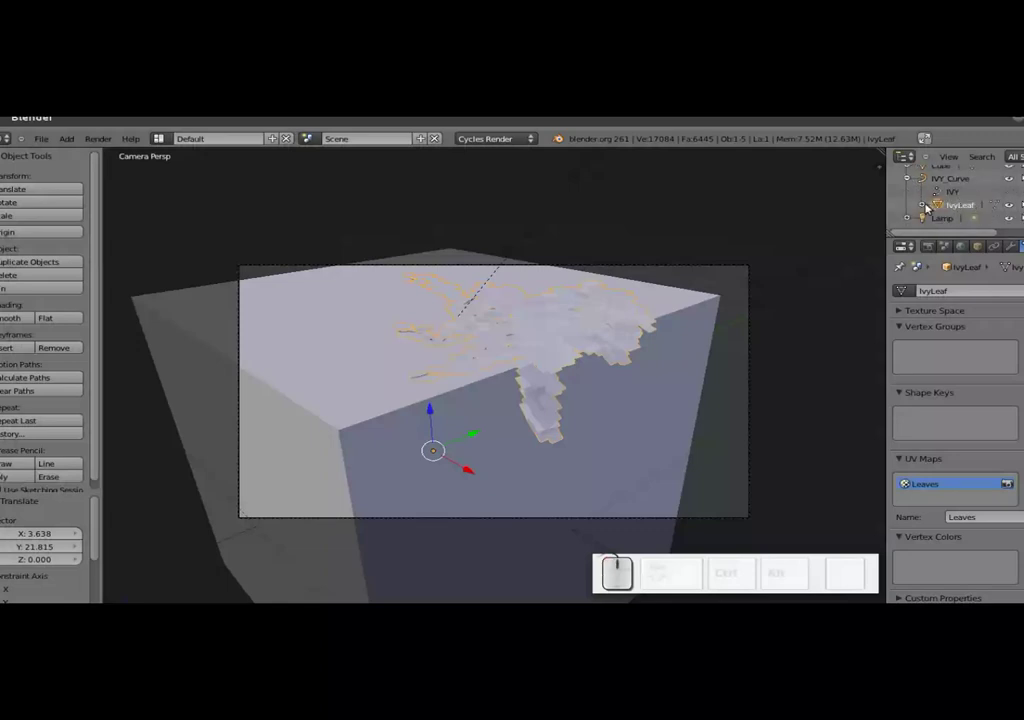
click(920, 207)
scroll(down, 3)
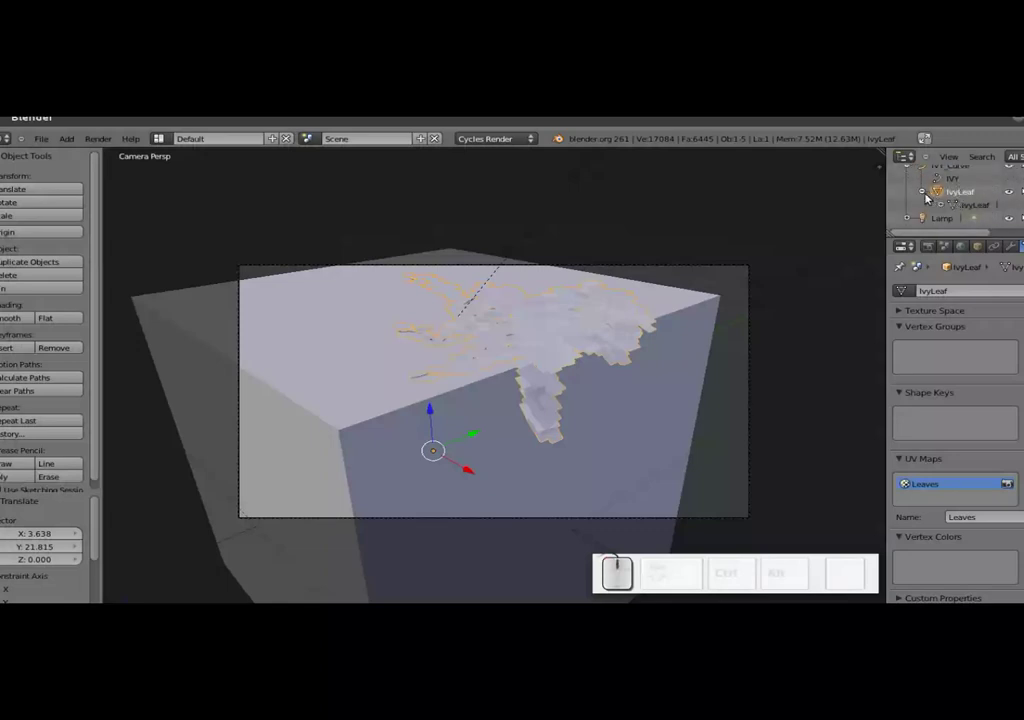
click(925, 195)
click(953, 192)
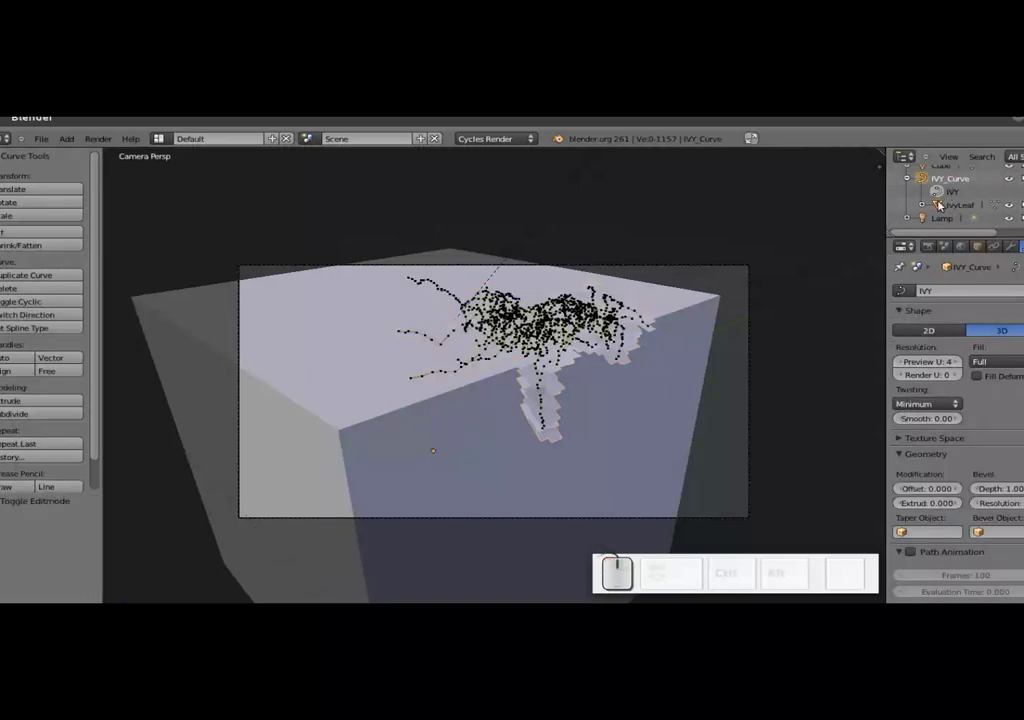
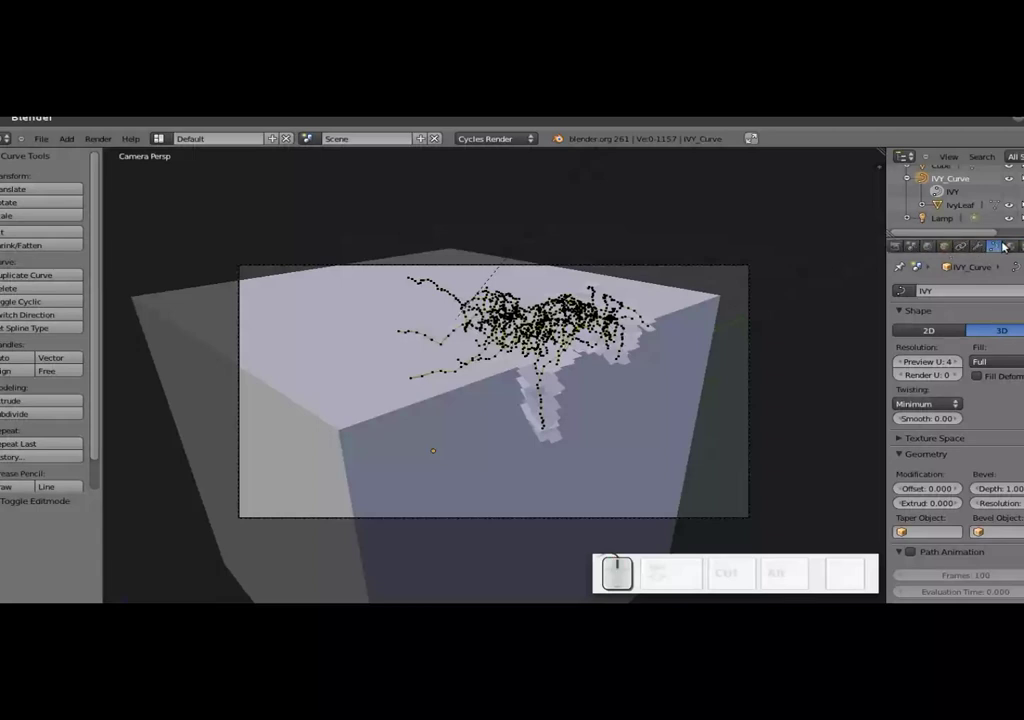
- Give the ivy curve a new Diffuse BSDF material with an olive-brown colour
click(1011, 249)
click(963, 355)
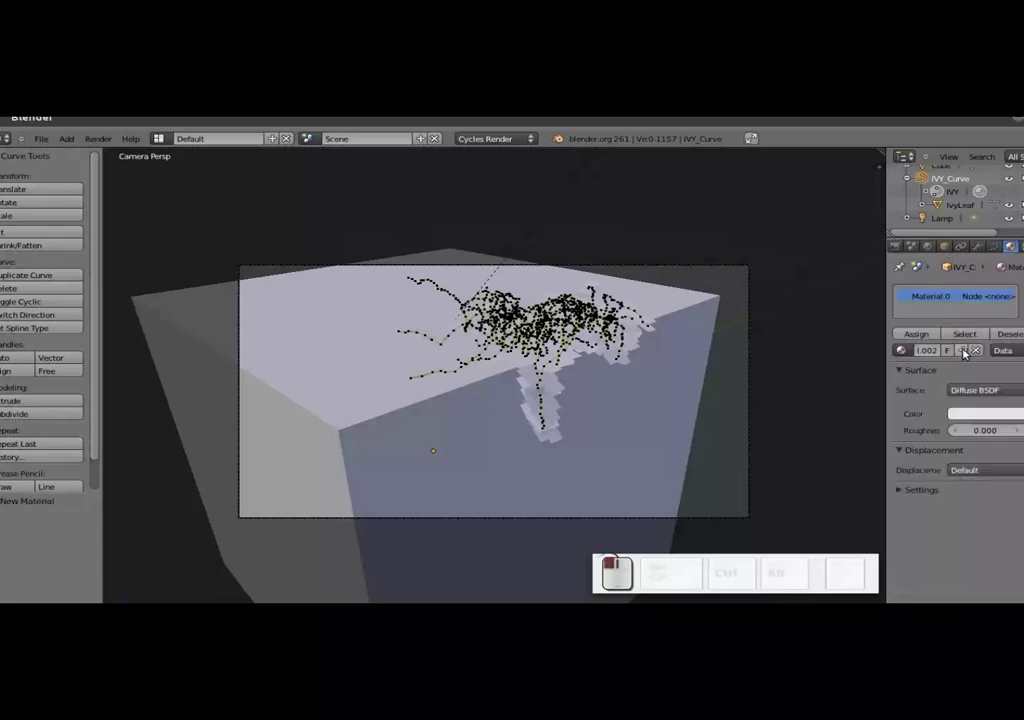
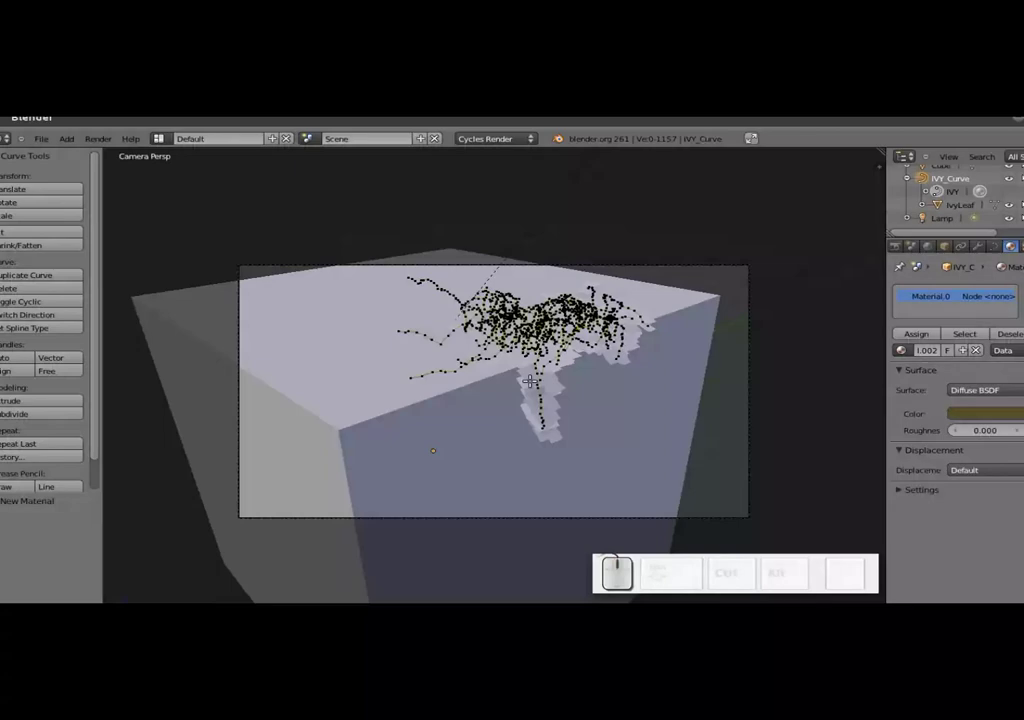
- Save the project as 'enredadera tutorial.blend'
key(ctrl+s)
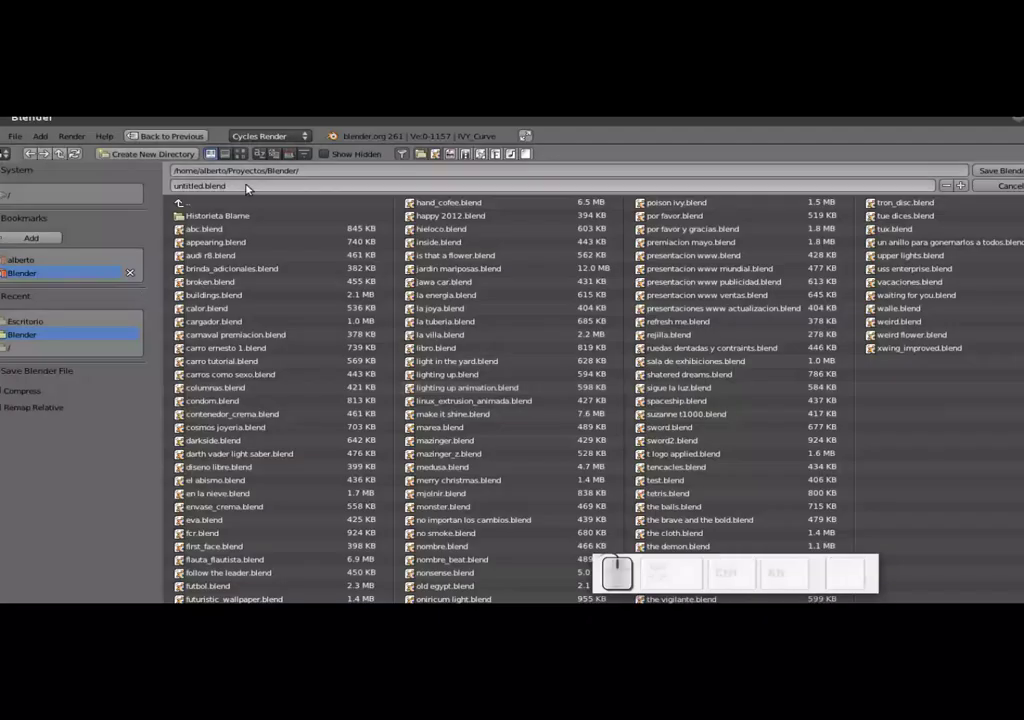
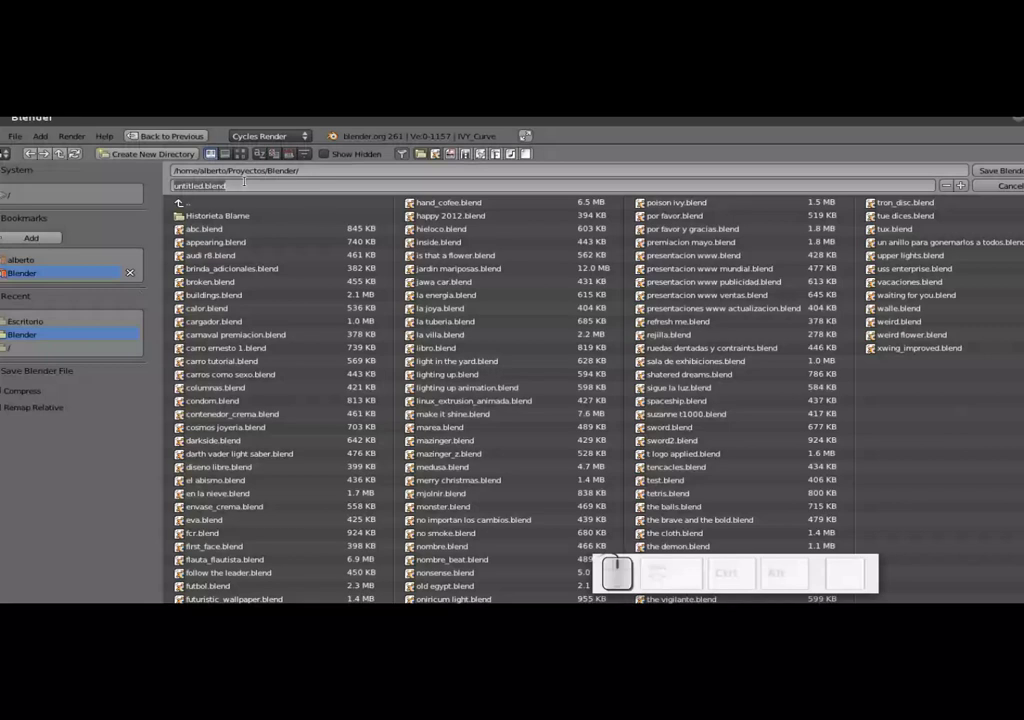
key(e)
key(n)
key(r)
key(e)
key(d)
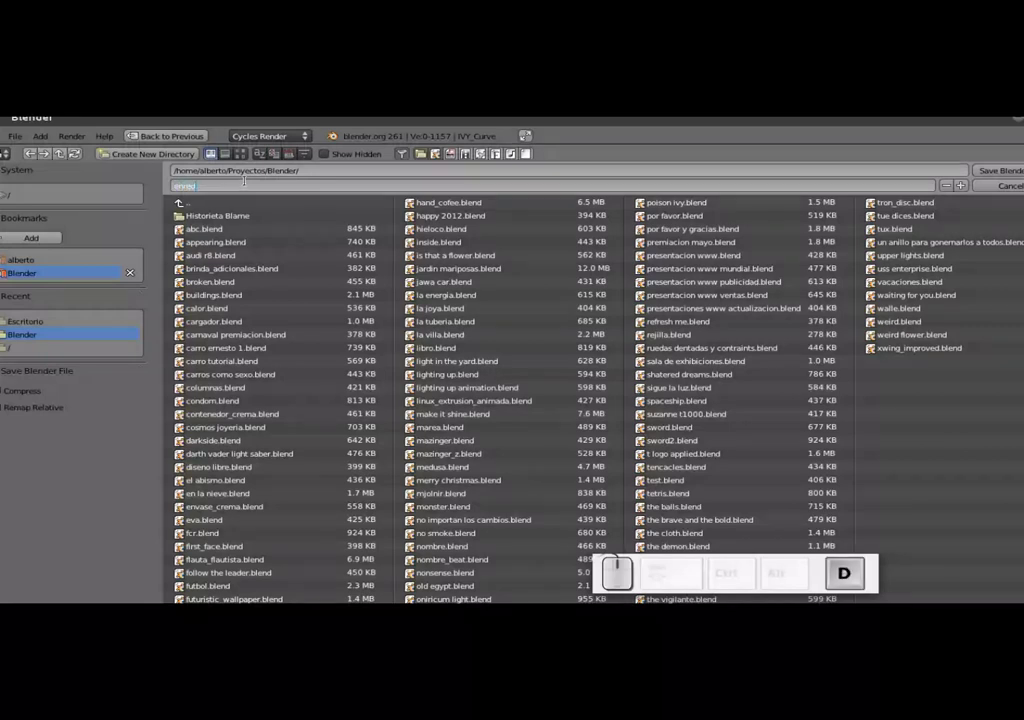
key(a)
key(d)
key(e)
key(r)
key(a)
key(space)
key(t)
key(u)
key(t)
key(o)
key(r)
key(a)
key(l)
key(Return)
key(Return)
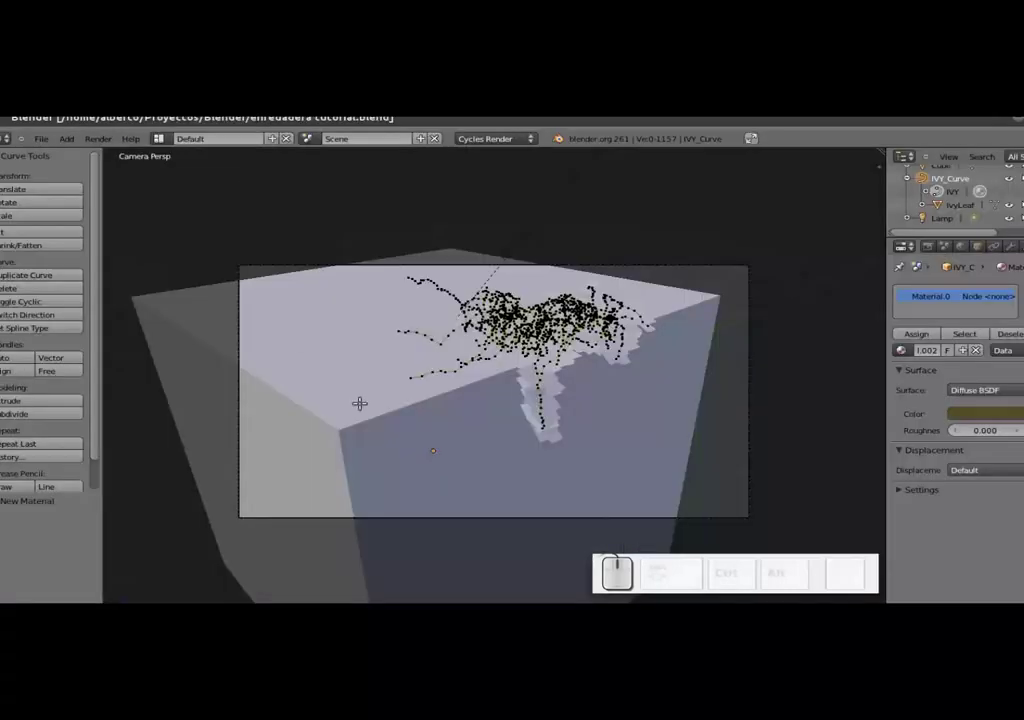
- Start a new Cycles render of the saved ivy scene from the camera
key(F12)
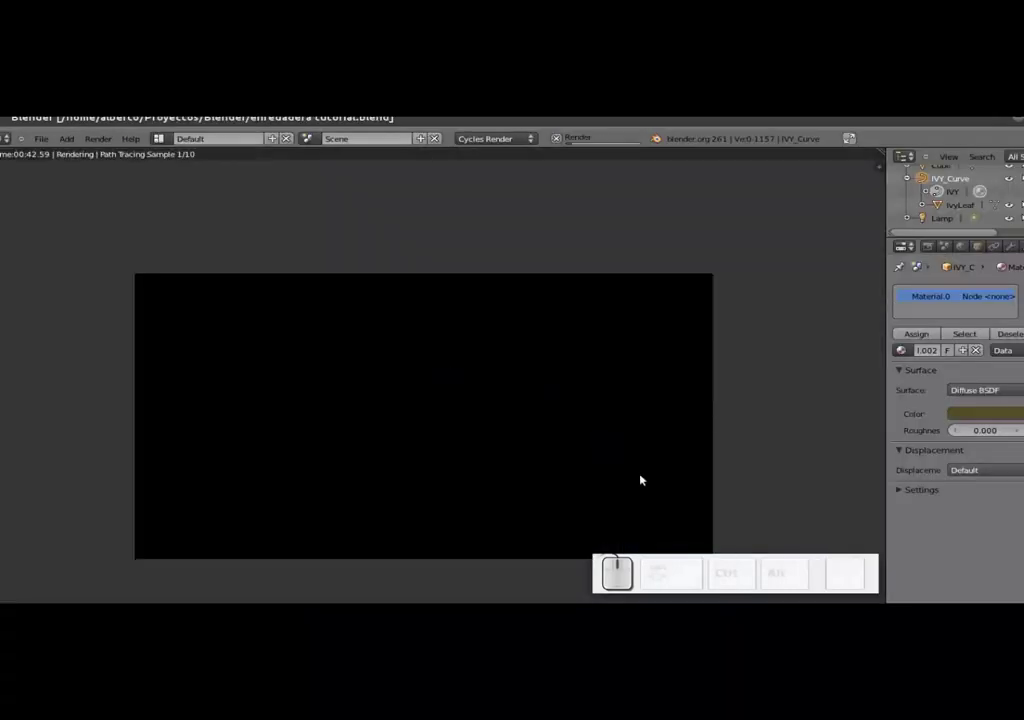